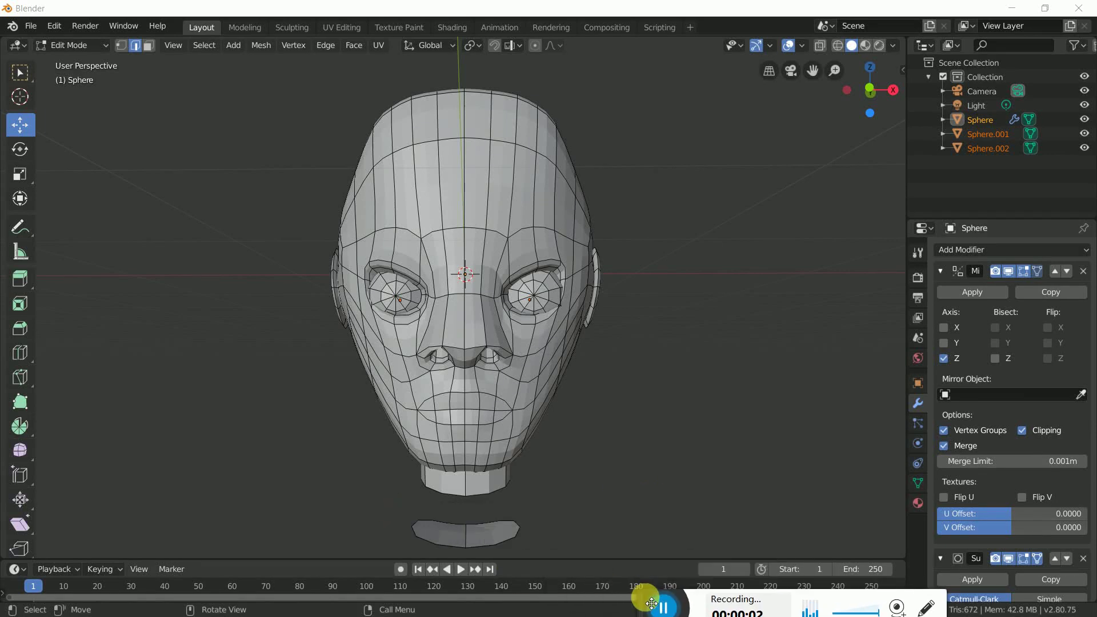
- Orbit around the finished head to inspect it from the side and front
click(632, 425)
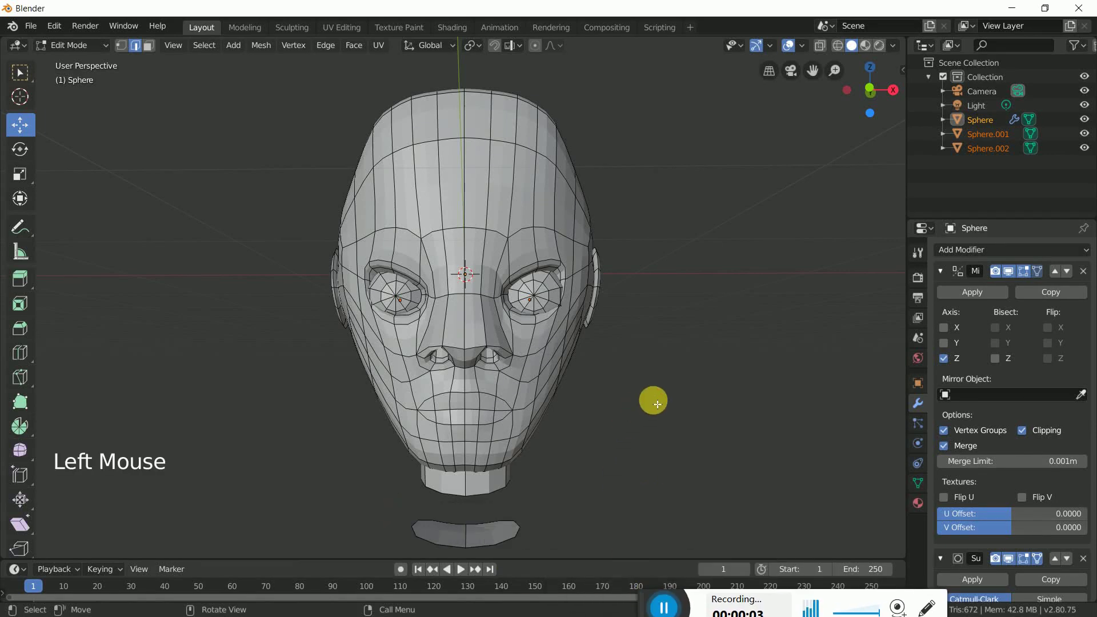
middle_click(673, 396)
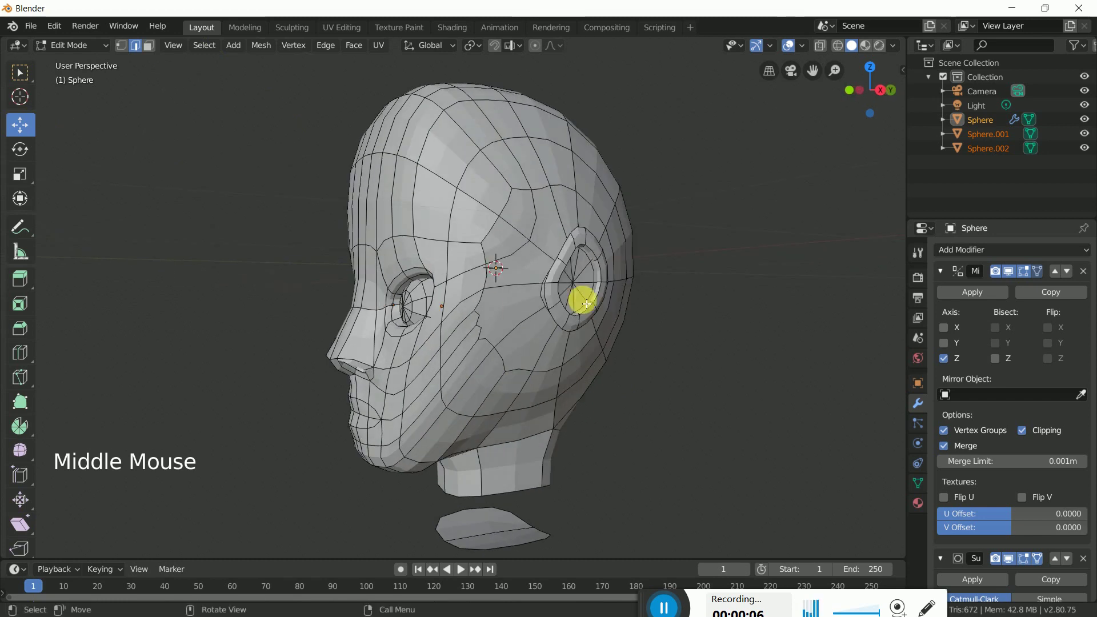
middle_click(462, 406)
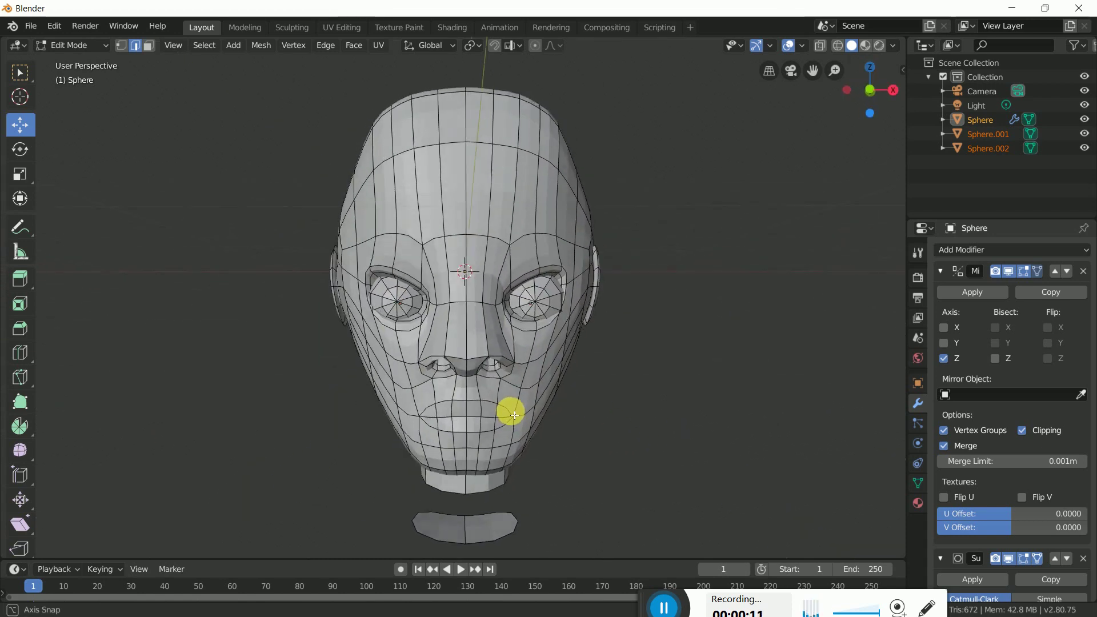
middle_click(598, 407)
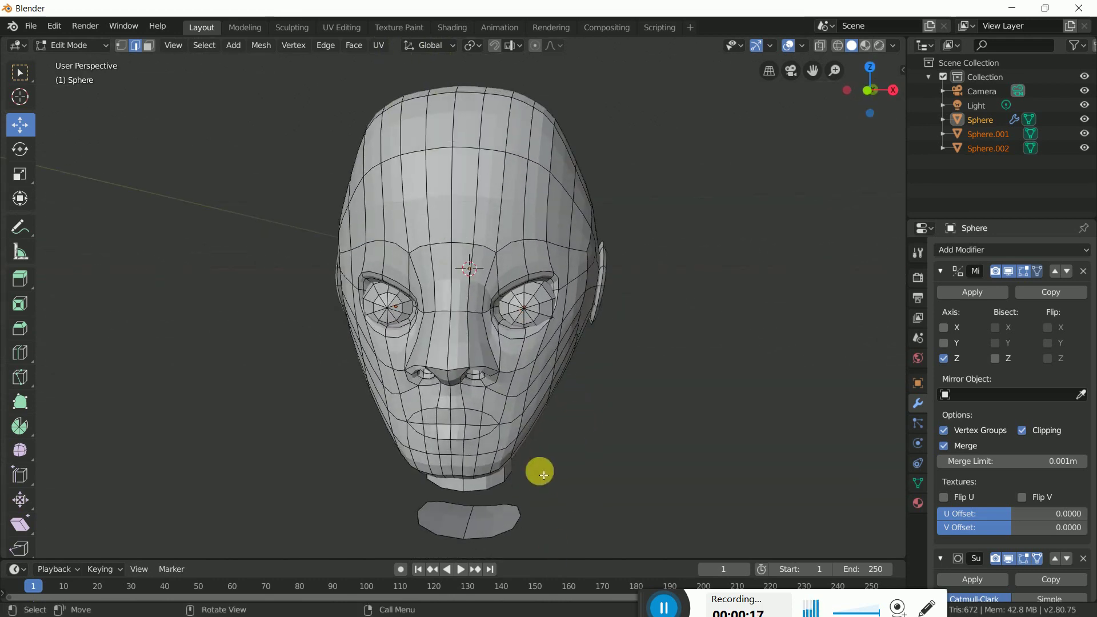
middle_click(462, 418)
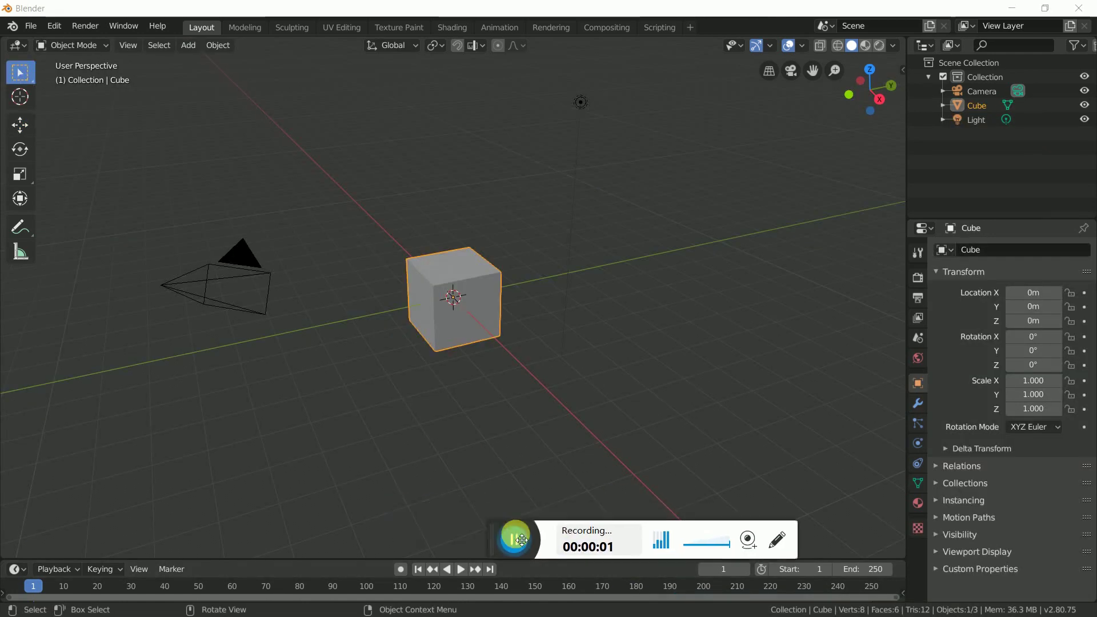
- Delete the default cube, switch to front orthographic view and open the Add menu
click(517, 407)
click(456, 326)
key(Delete)
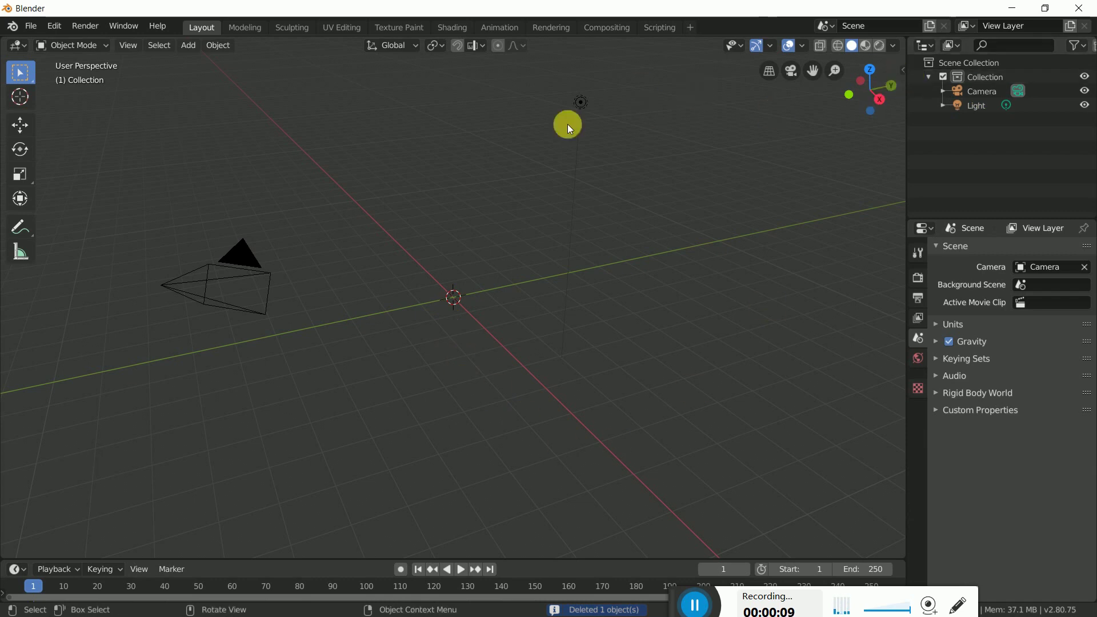
click(198, 50)
click(565, 323)
- Add a UV sphere and set it to 10 segments with a 90° Y rotation
key(KP_1)
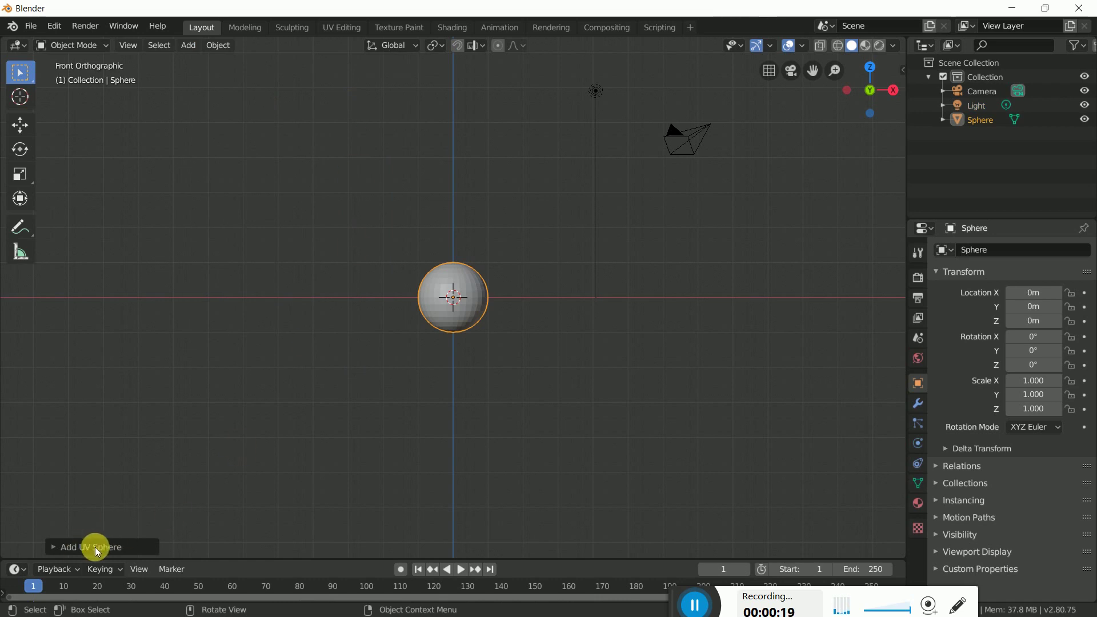
click(104, 549)
click(170, 481)
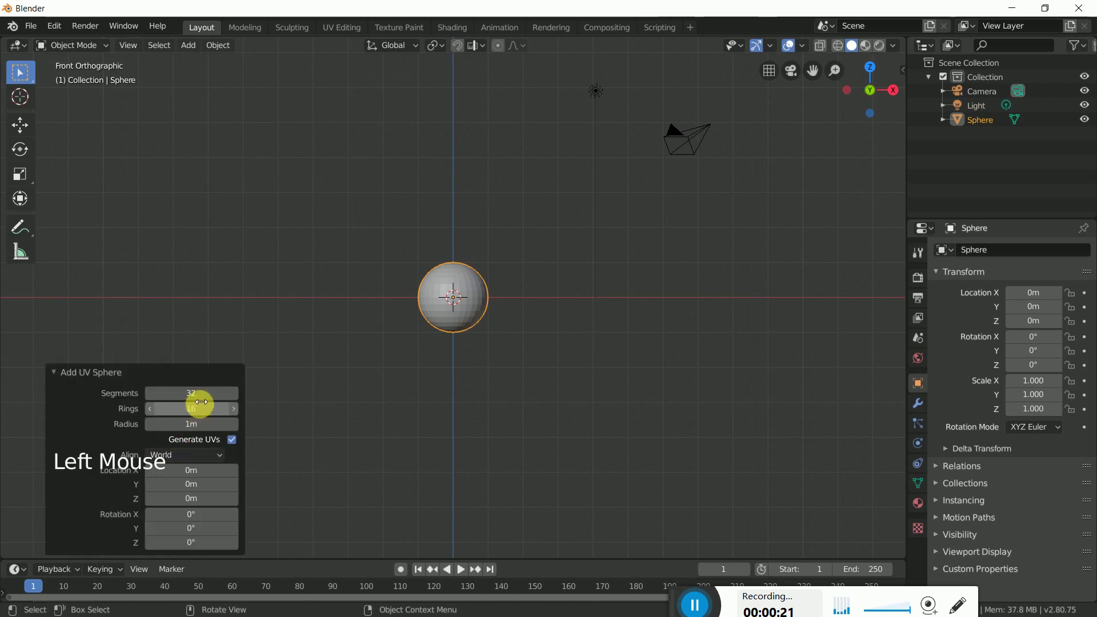
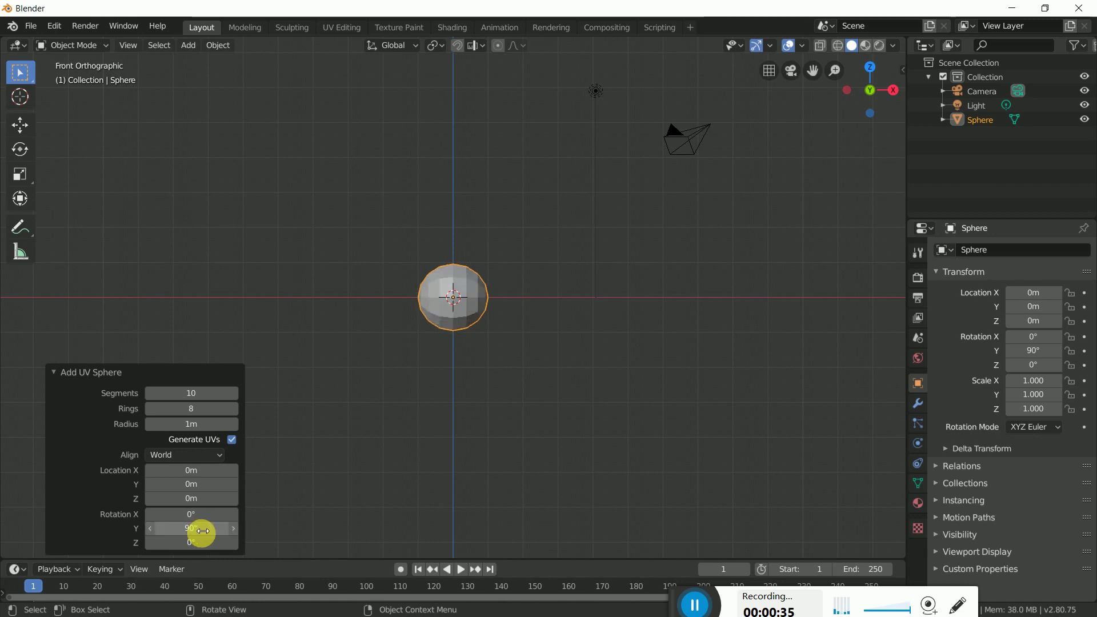
scroll(down, 3)
click(650, 364)
scroll(down, 3)
- Switch the sphere into Edit Mode for mesh editing
click(459, 298)
click(85, 54)
- With X-ray on, box-select and delete the left half of the sphere's vertices
click(639, 421)
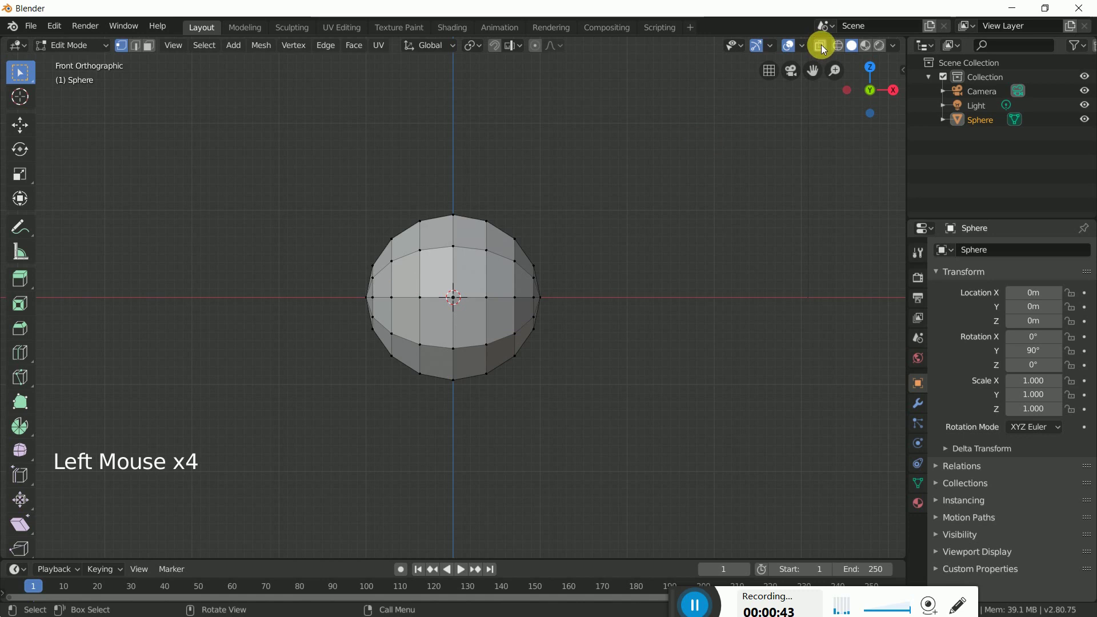
click(830, 51)
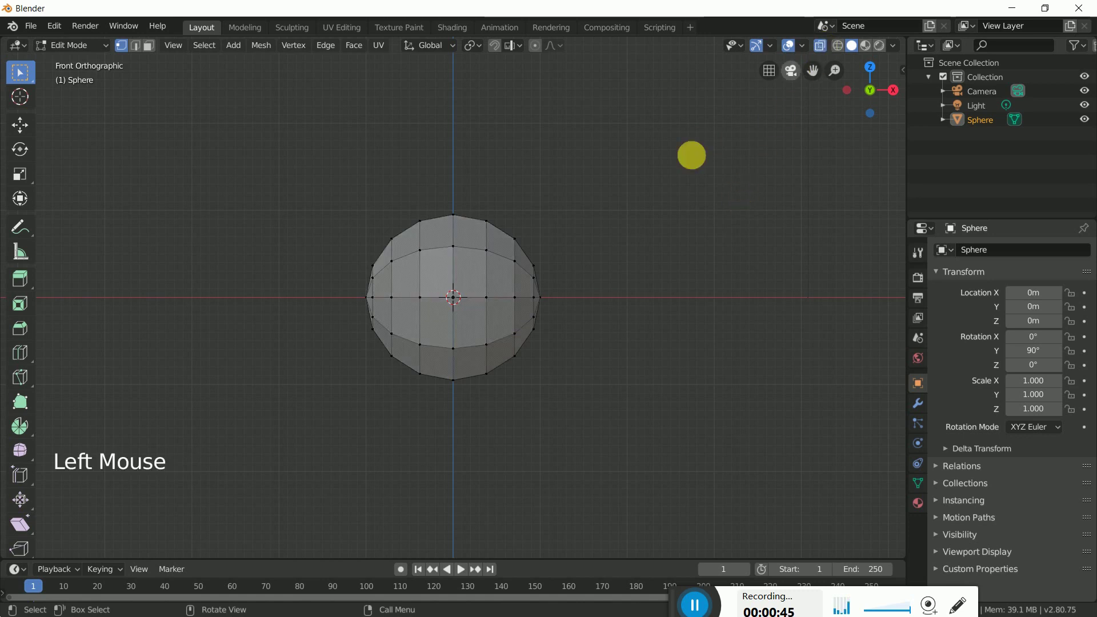
click(297, 201)
key(b)
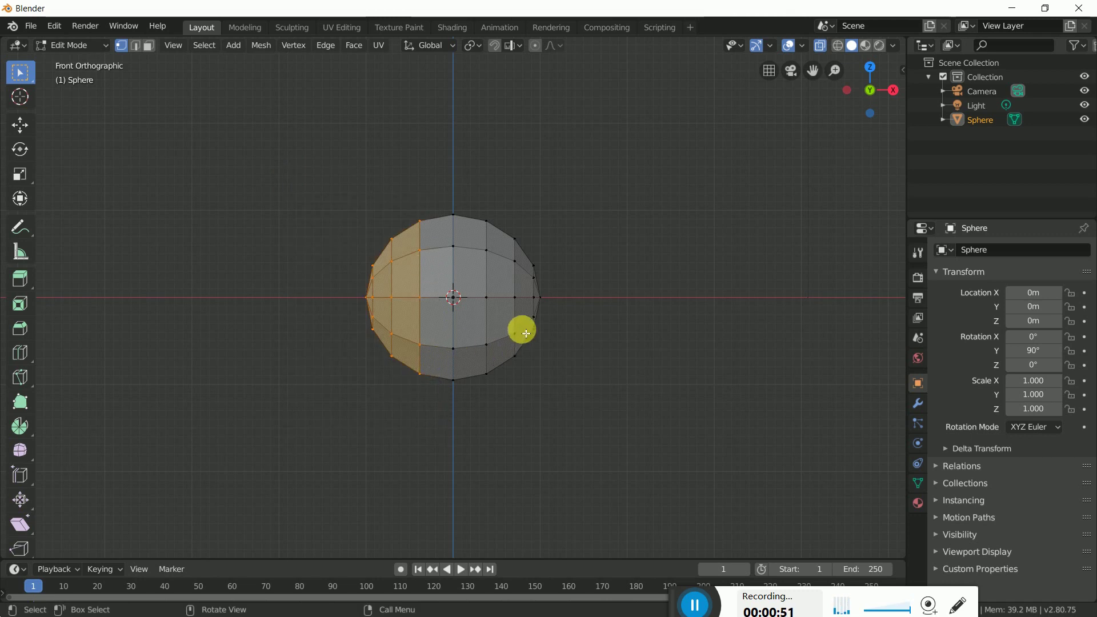
key(x)
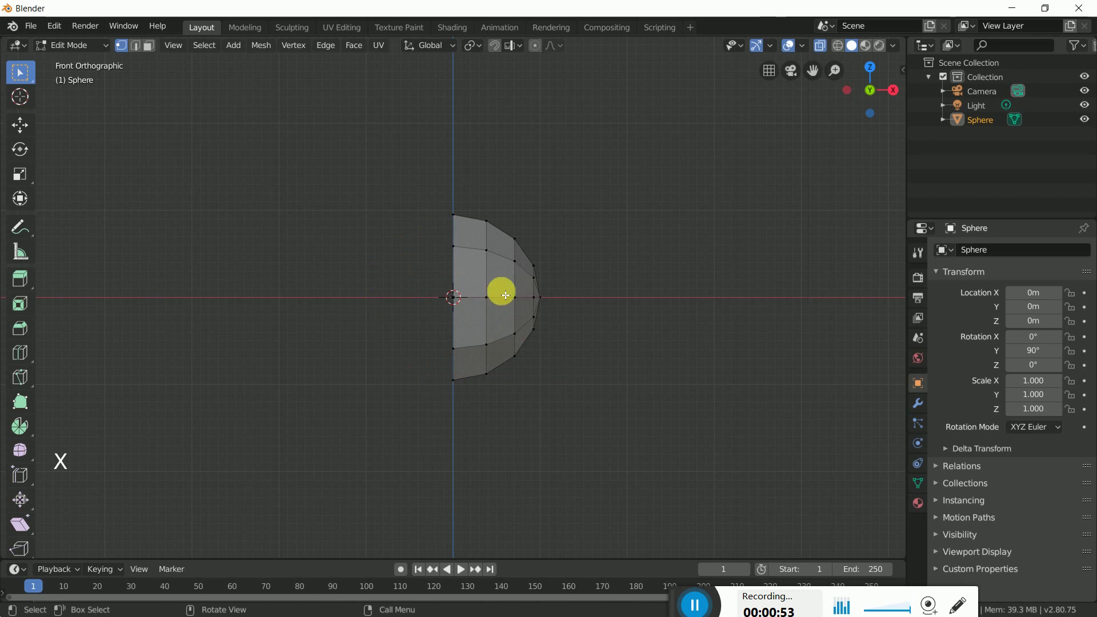
- Add a Mirror modifier on the Z axis only with Clipping enabled
click(926, 411)
click(1033, 255)
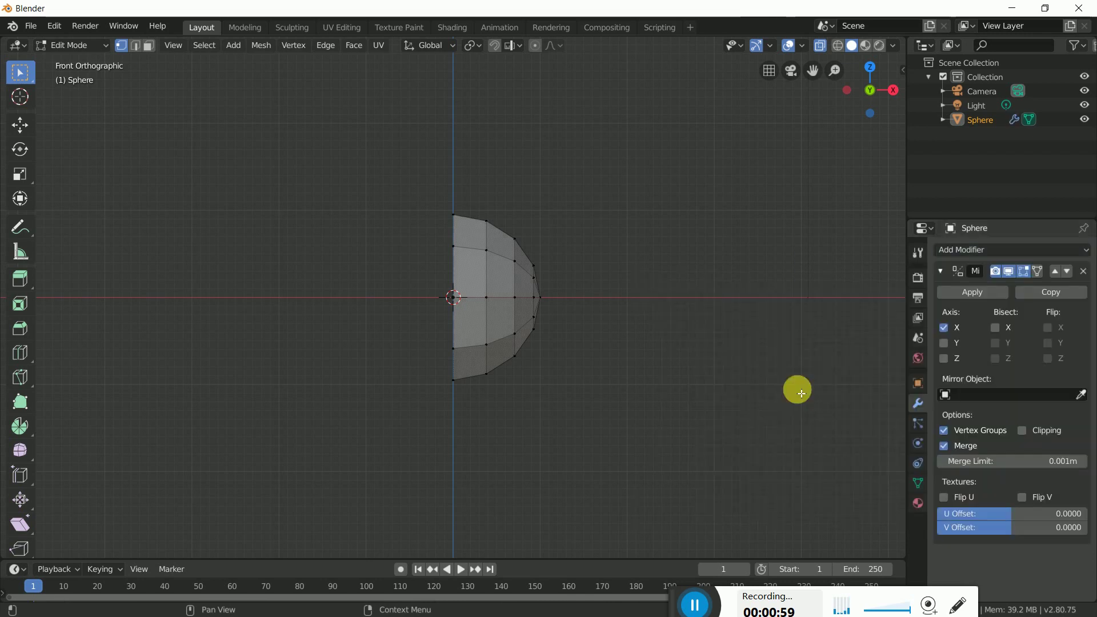
click(952, 362)
click(950, 332)
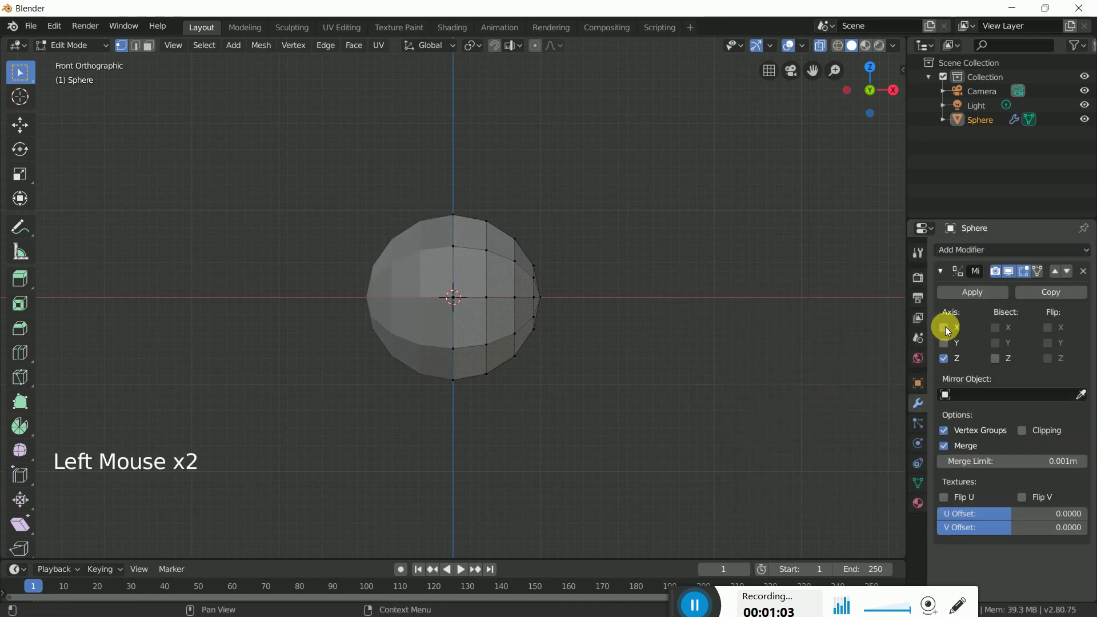
click(1032, 436)
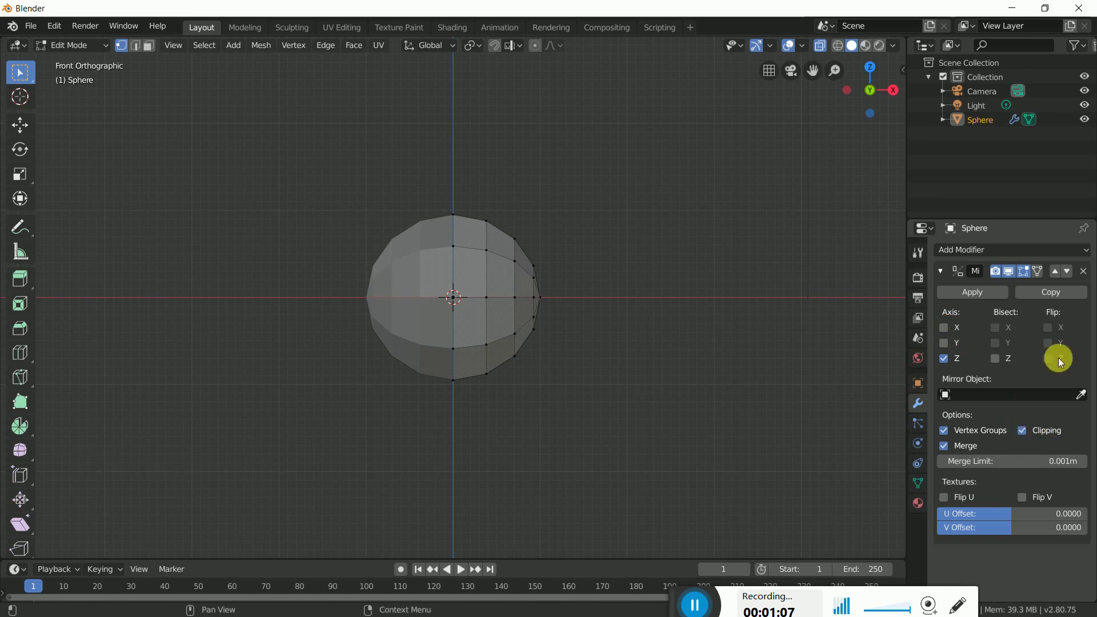
click(1045, 276)
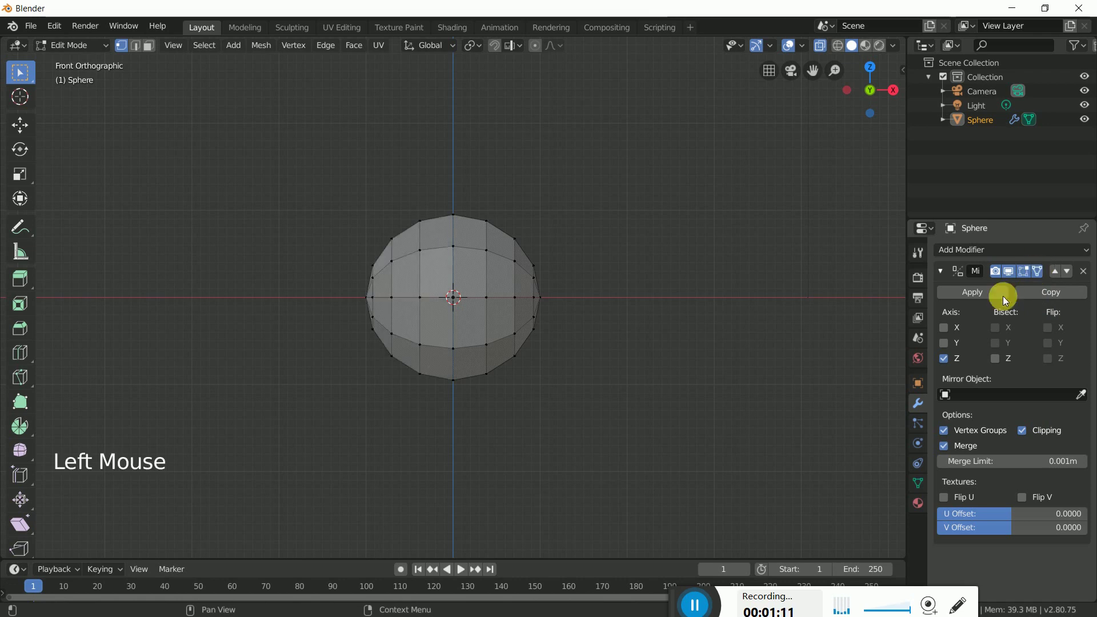
click(668, 430)
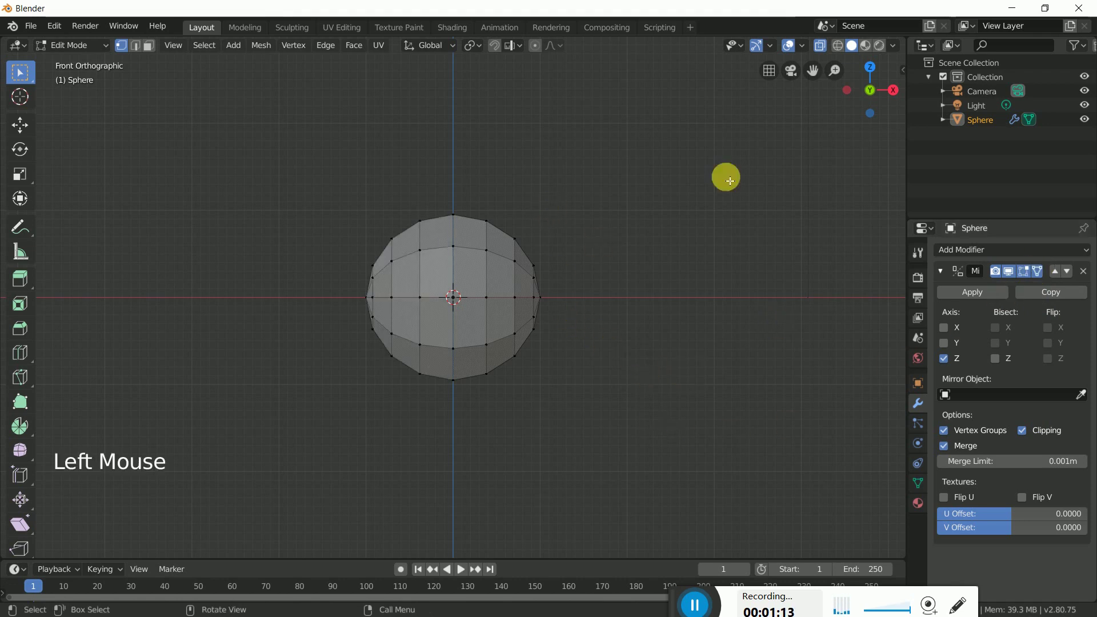
- Select all vertices and stretch the sphere taller with move and scale
click(656, 252)
key(b)
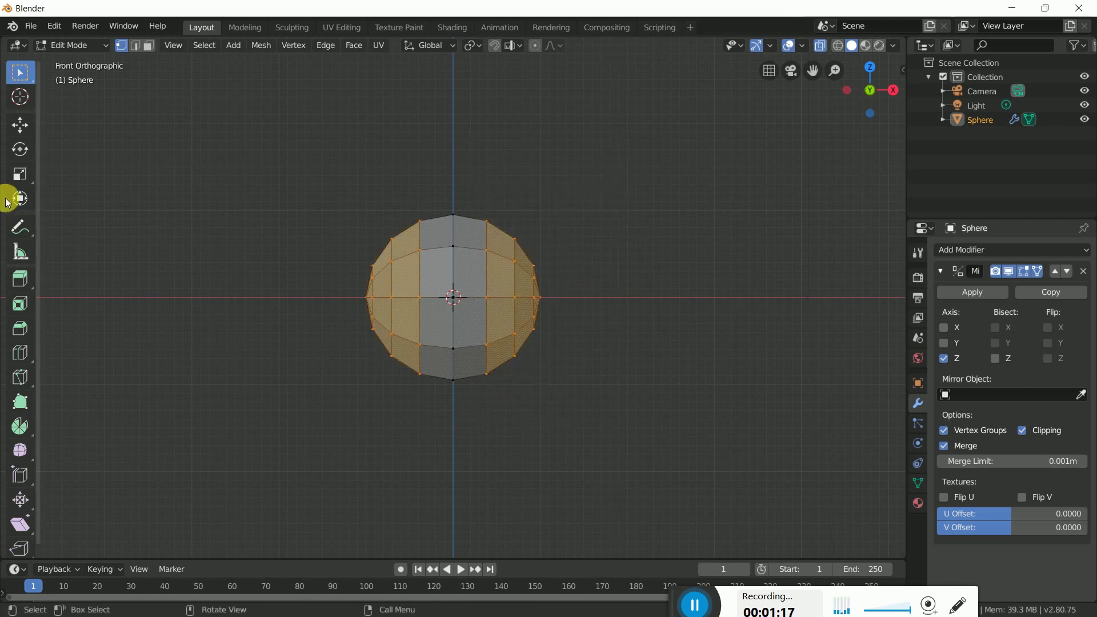
click(31, 131)
click(580, 300)
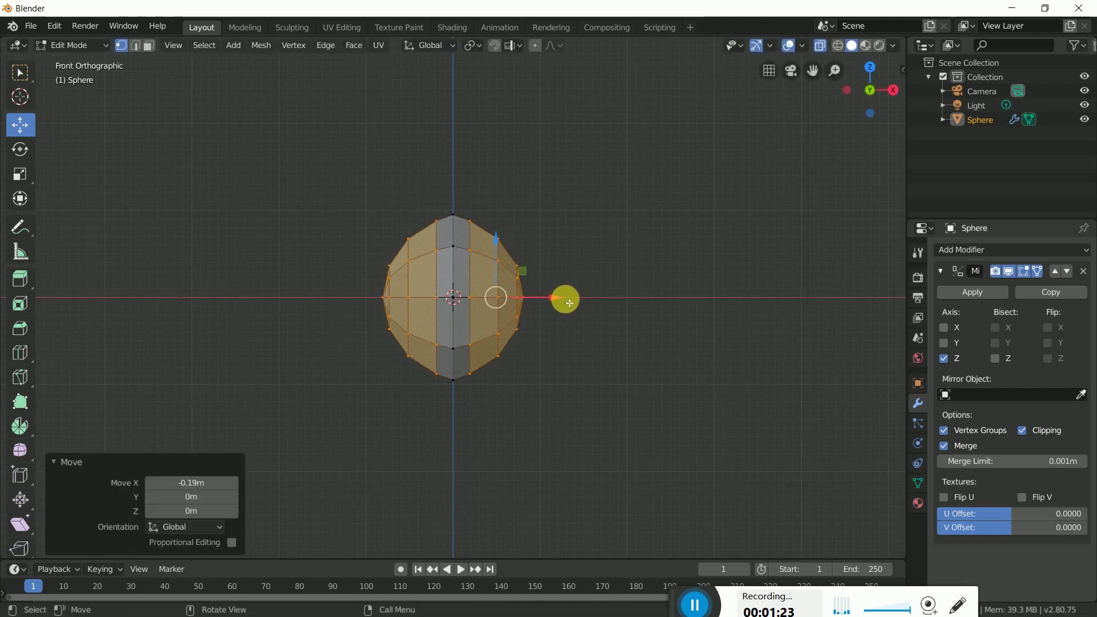
key(s)
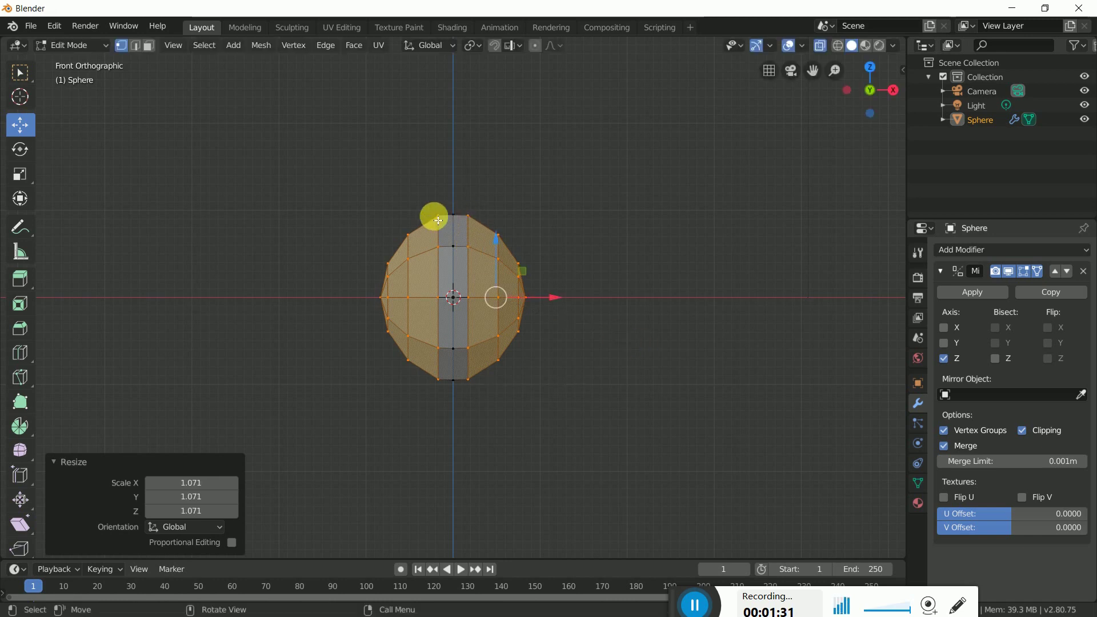
- Scale the outer side vertex columns to narrow the head's width
click(658, 294)
key(b)
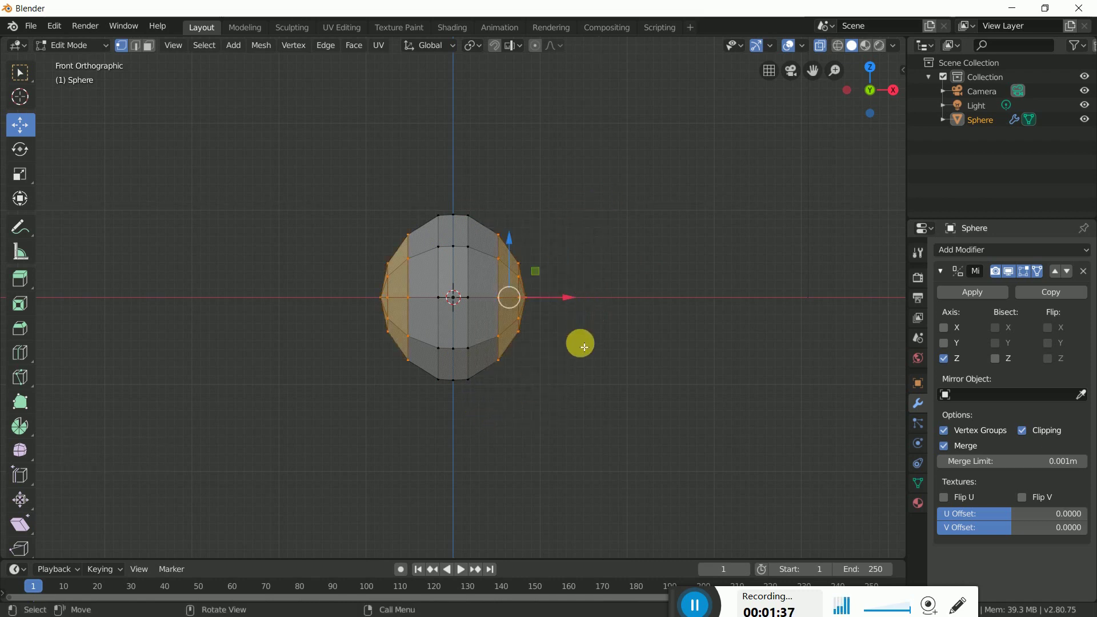
click(573, 300)
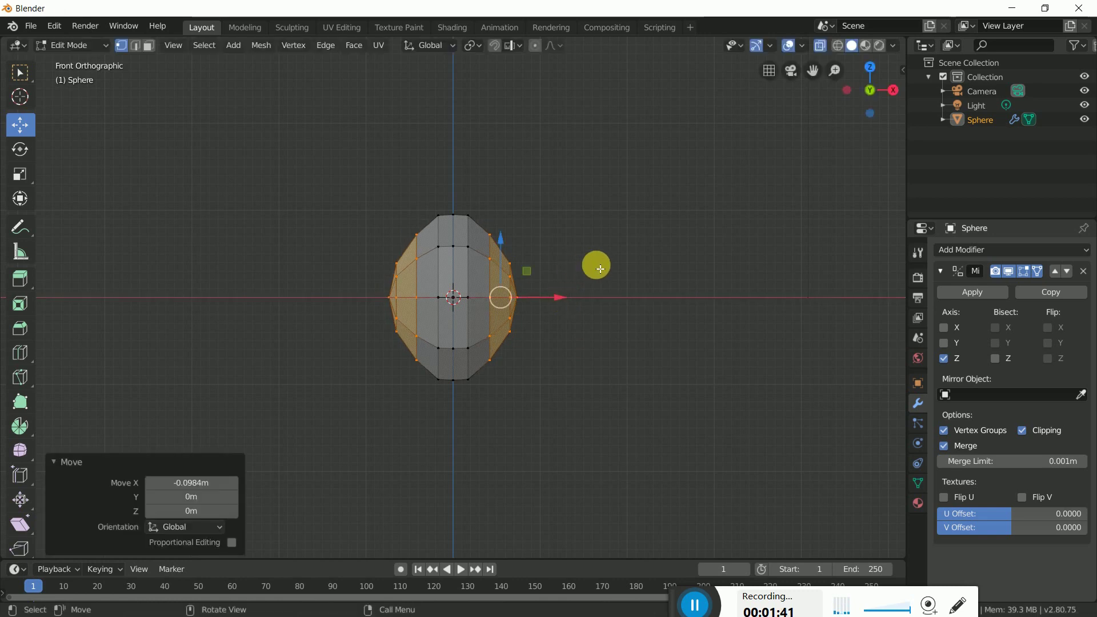
key(s)
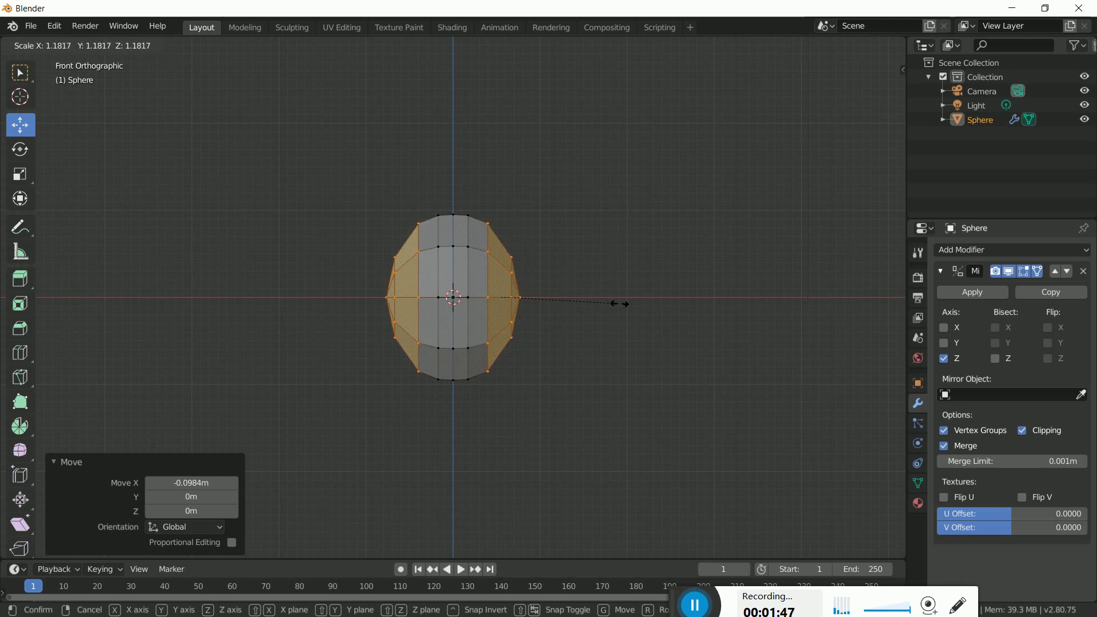
click(577, 303)
click(574, 300)
click(573, 300)
click(607, 352)
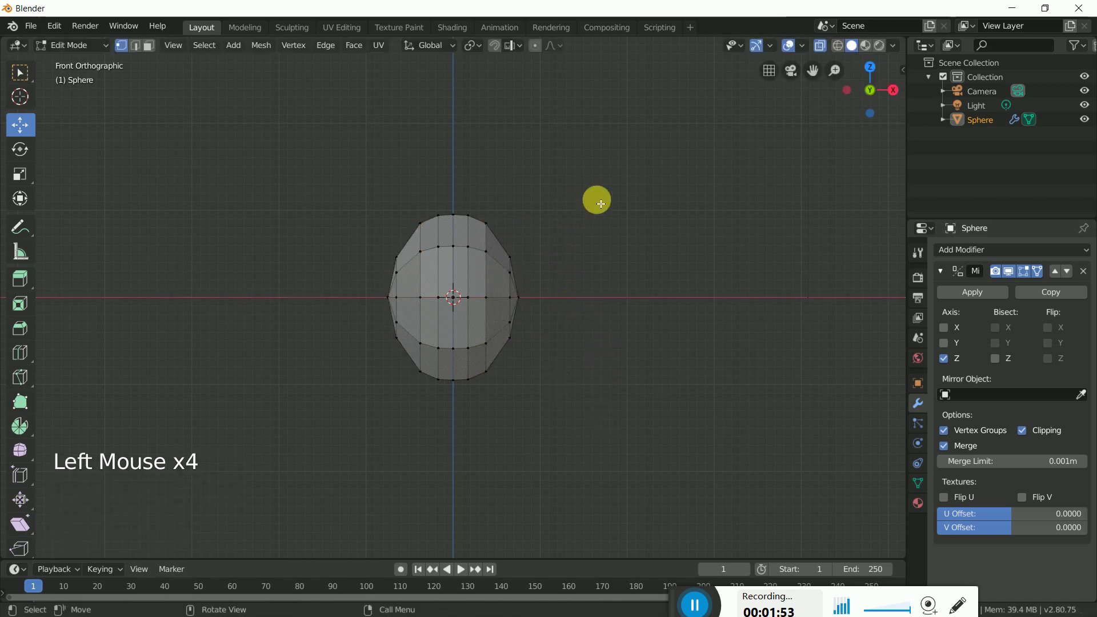
- Tilt the whole head shape slightly with the Transform tool, then deselect
key(b)
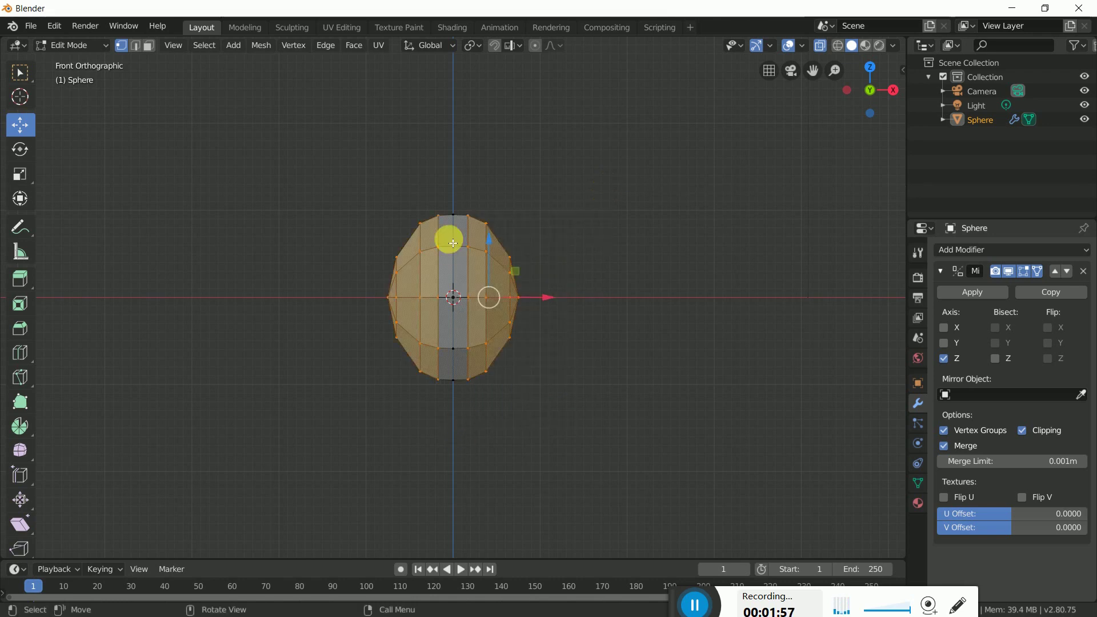
click(28, 202)
click(523, 256)
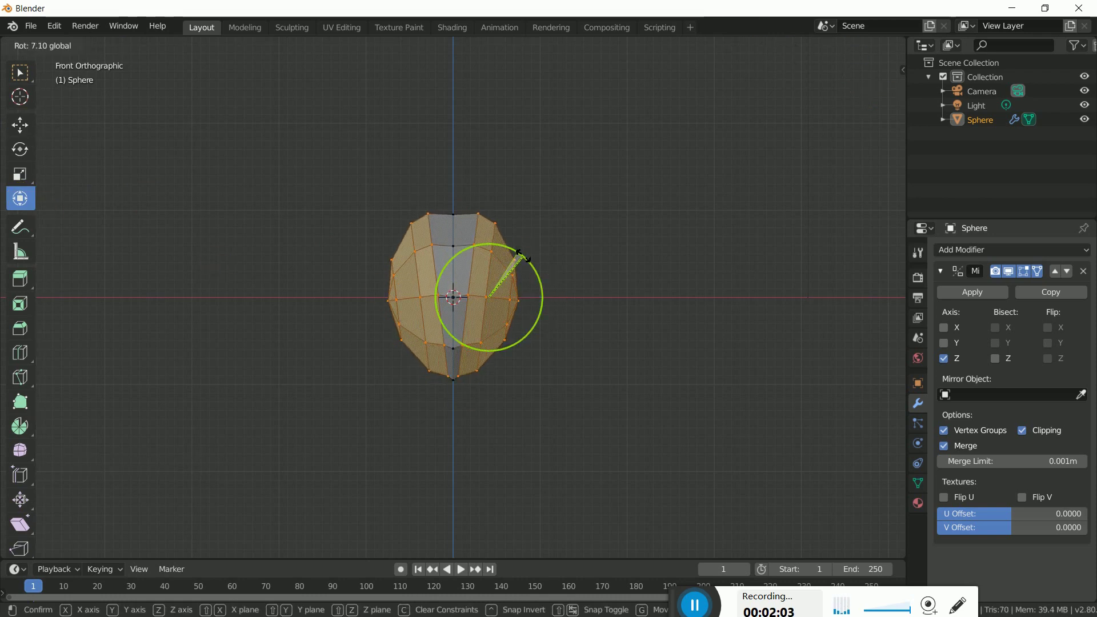
click(494, 217)
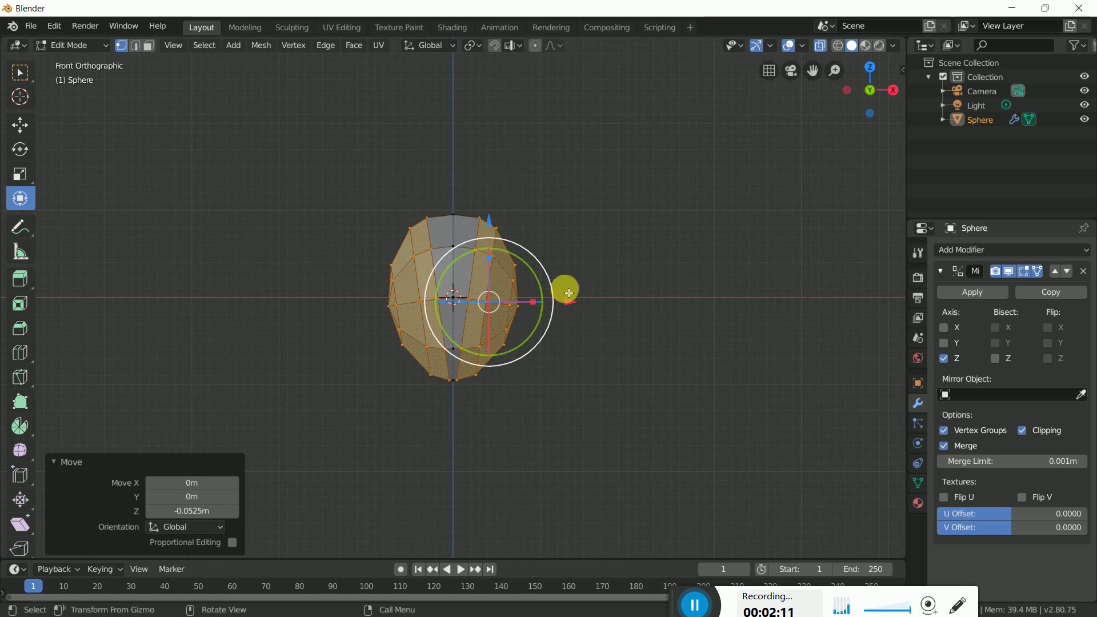
click(629, 358)
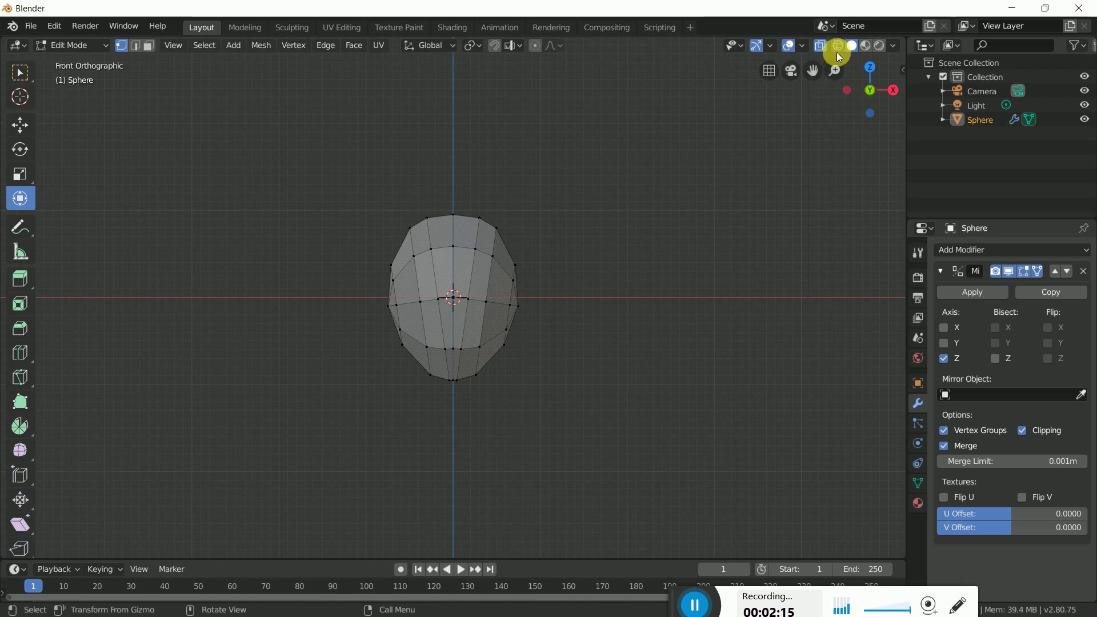
- In right side view, box-select the back half and flatten the back of the head
click(824, 48)
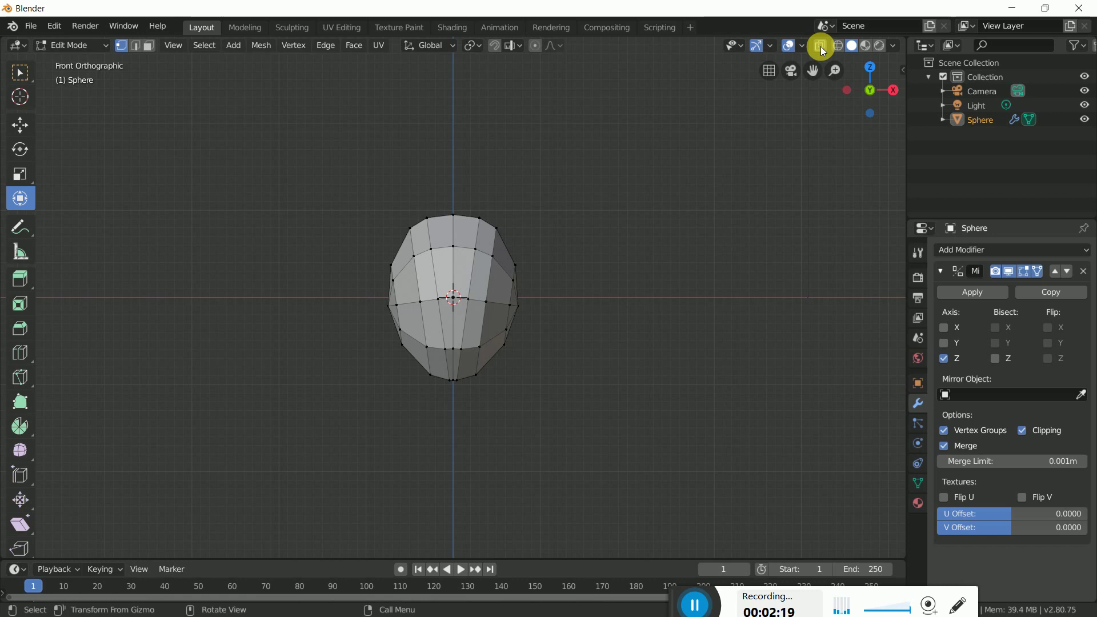
click(825, 48)
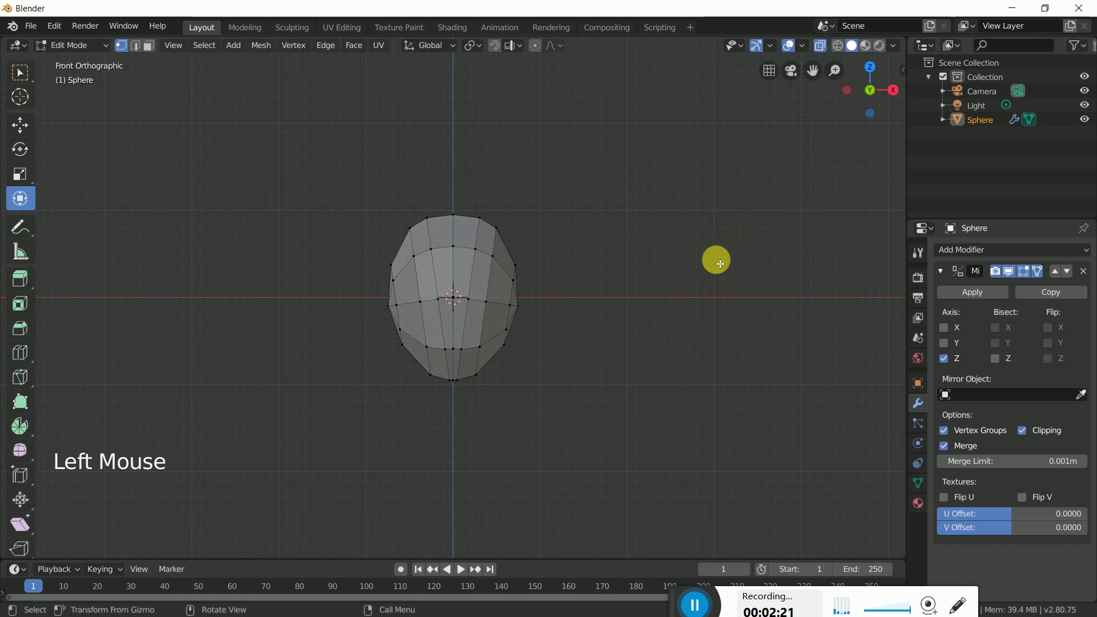
key(KP_3)
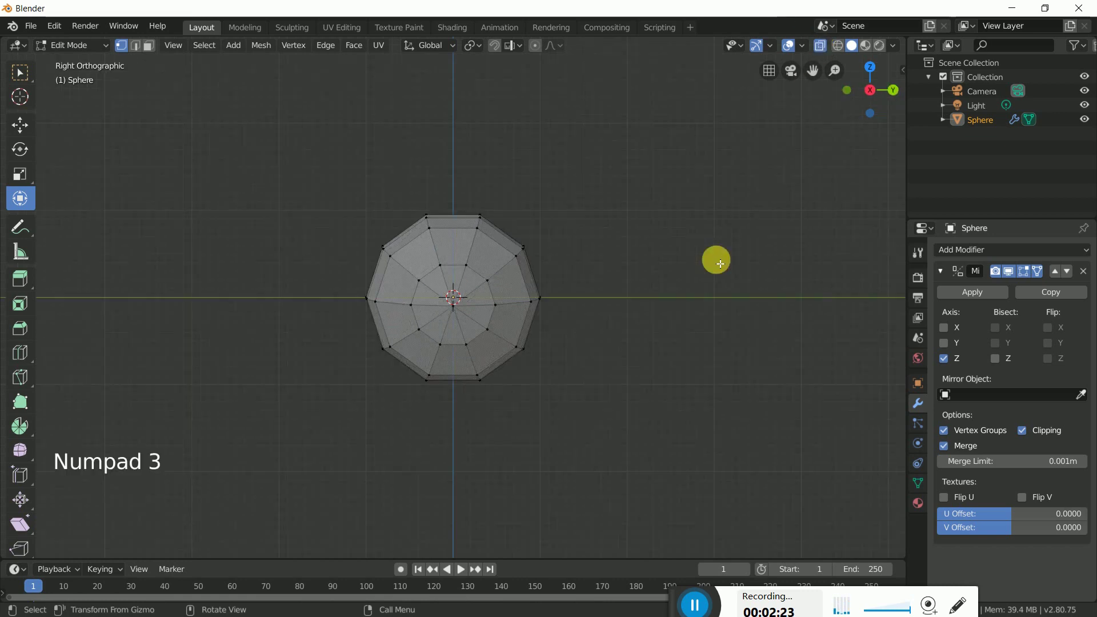
click(682, 329)
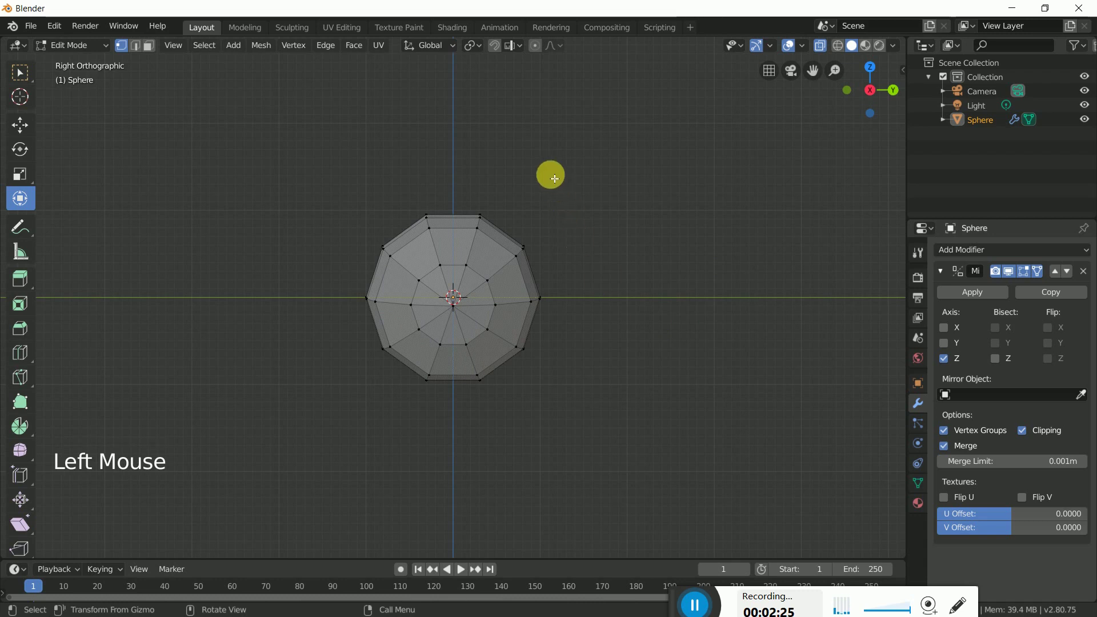
key(b)
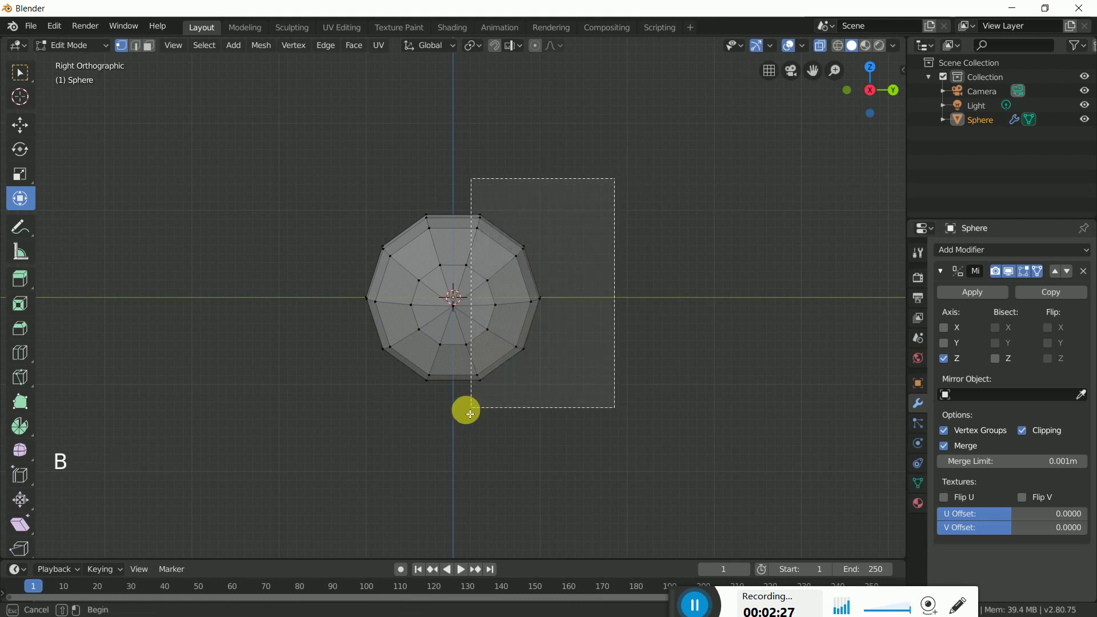
click(592, 306)
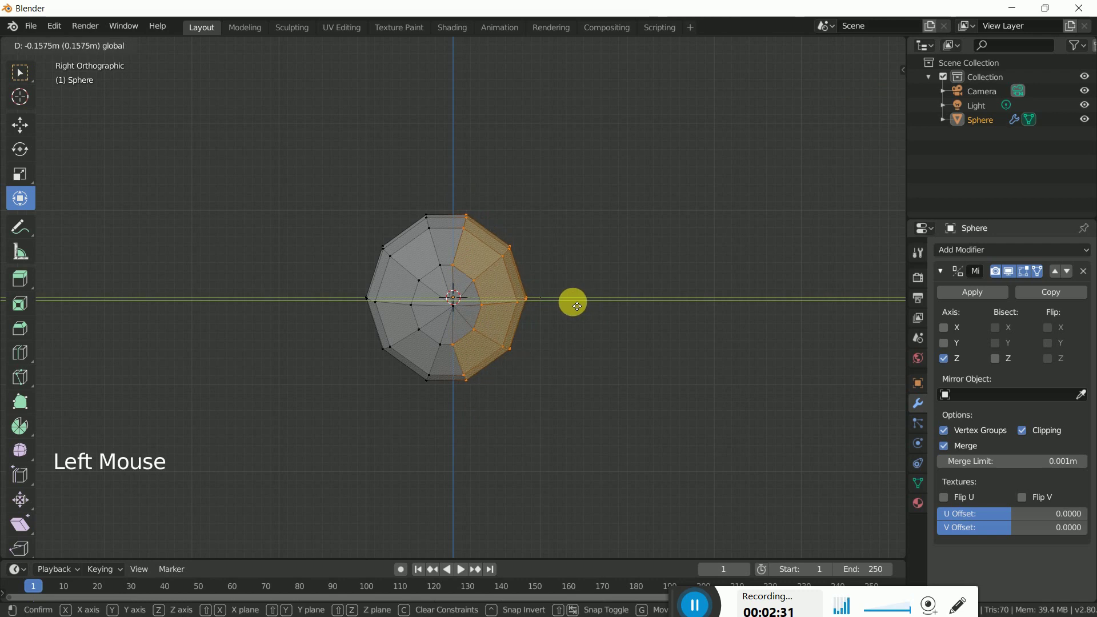
click(648, 357)
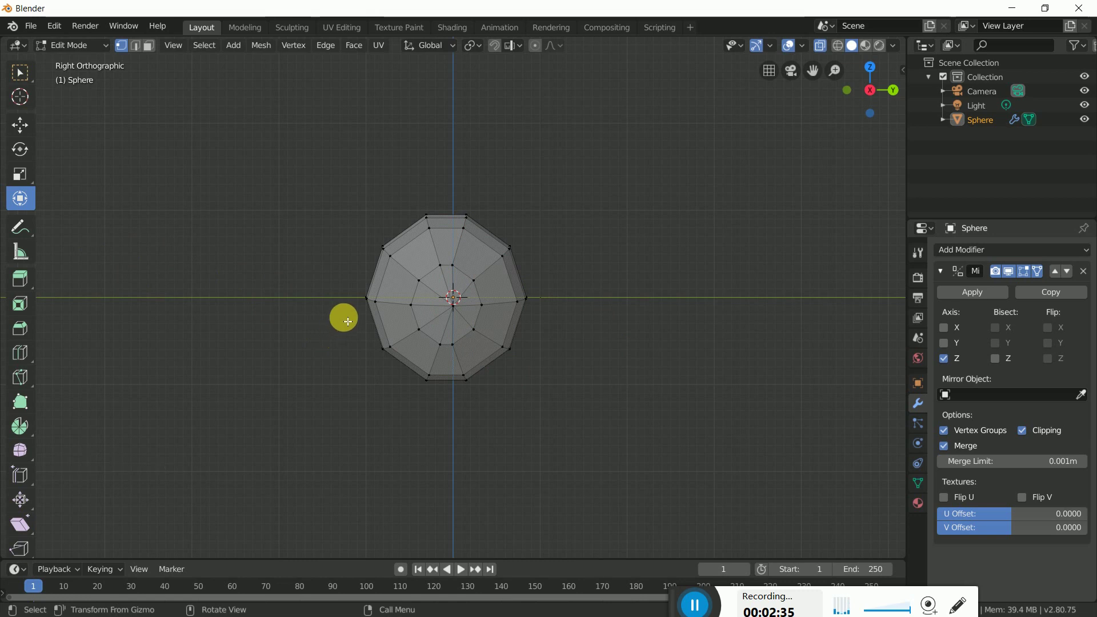
- Move front vertices to pull a squared chin corner down at the front
key(b)
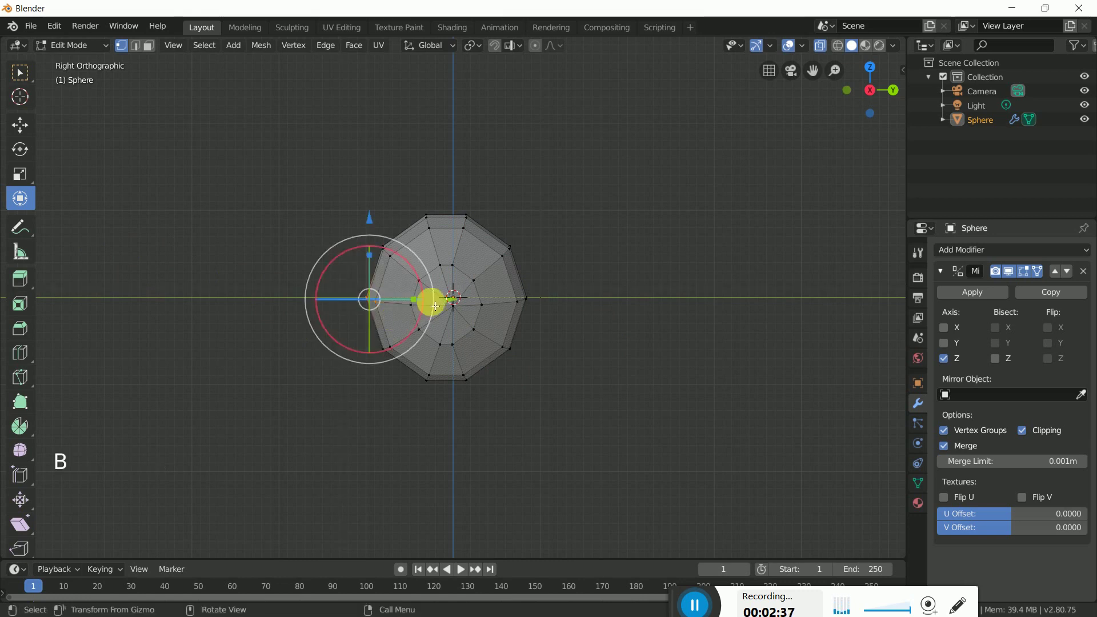
click(460, 305)
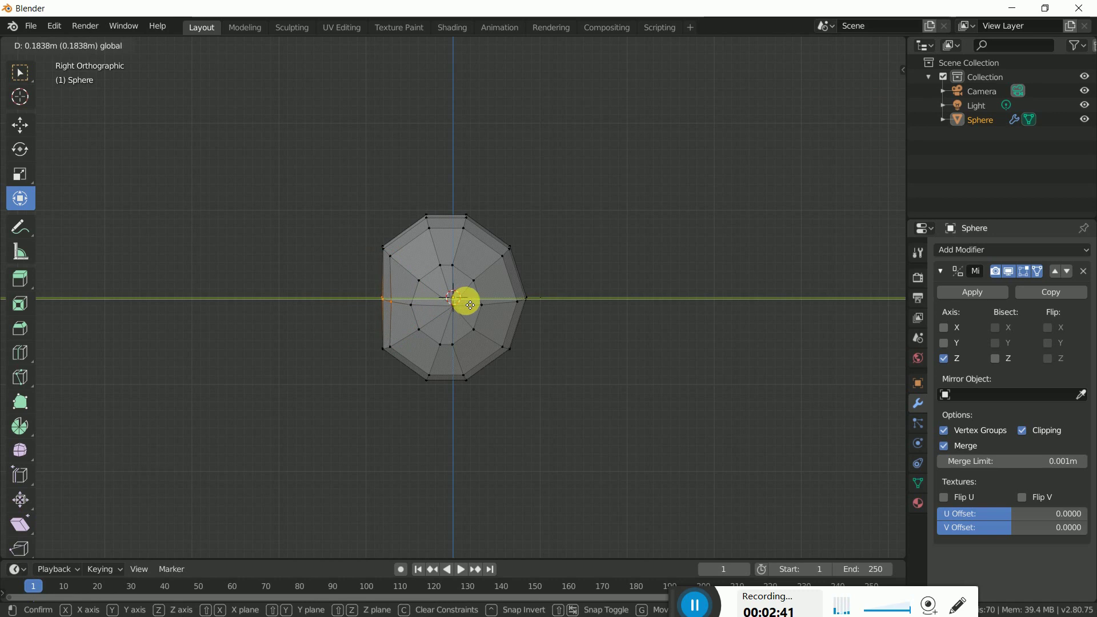
click(627, 388)
key(b)
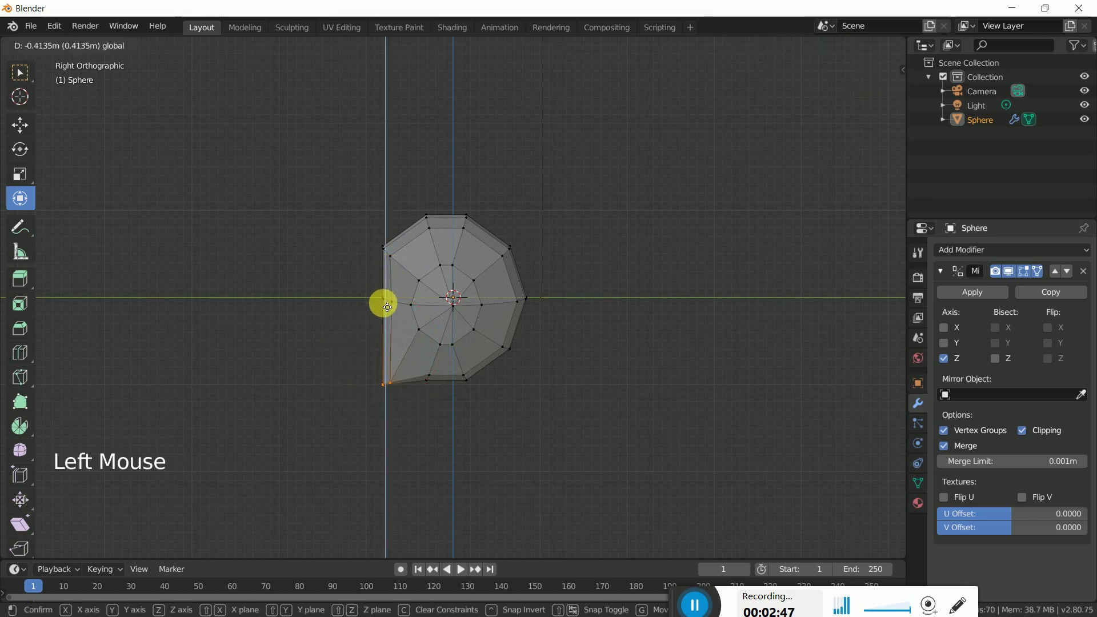
click(596, 401)
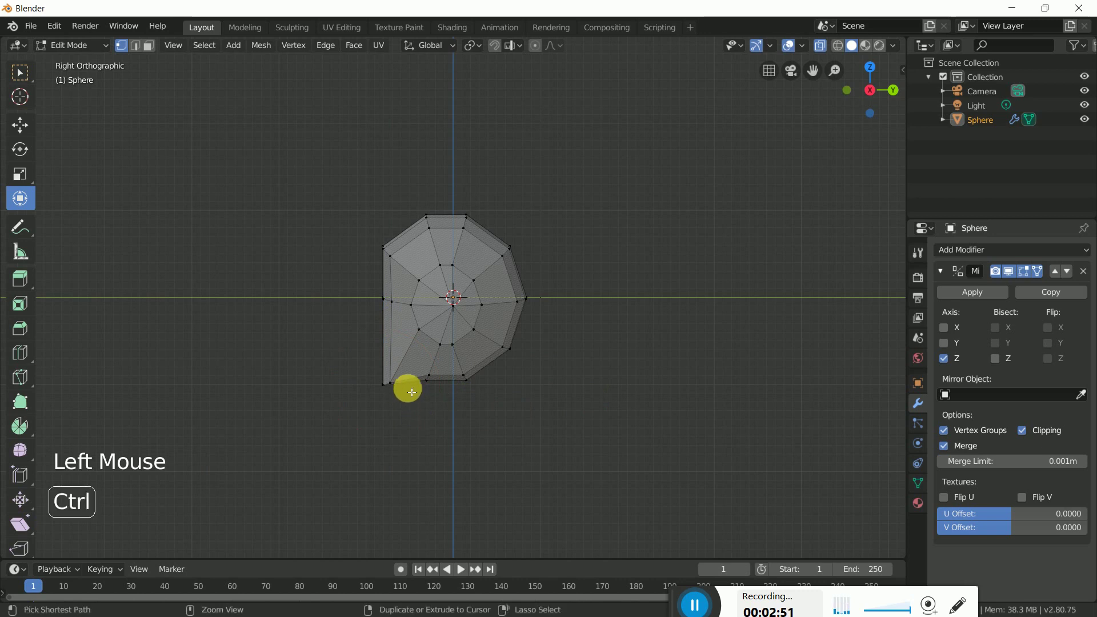
- Add loop cuts through the lower face and top front, then raise the top front corner
key(ctrl+r)
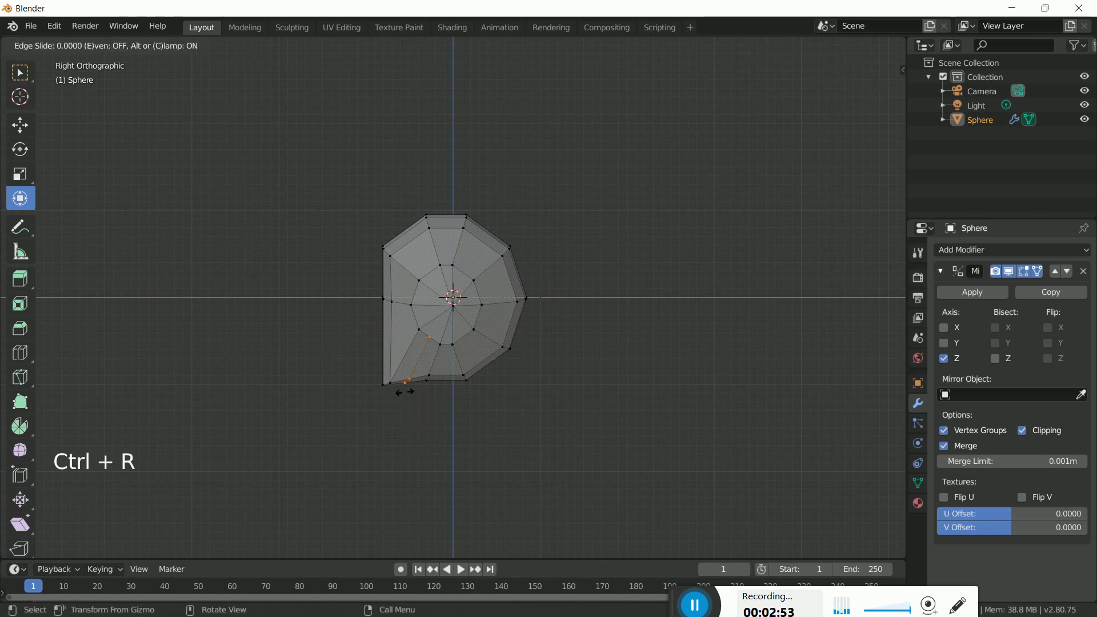
key(c)
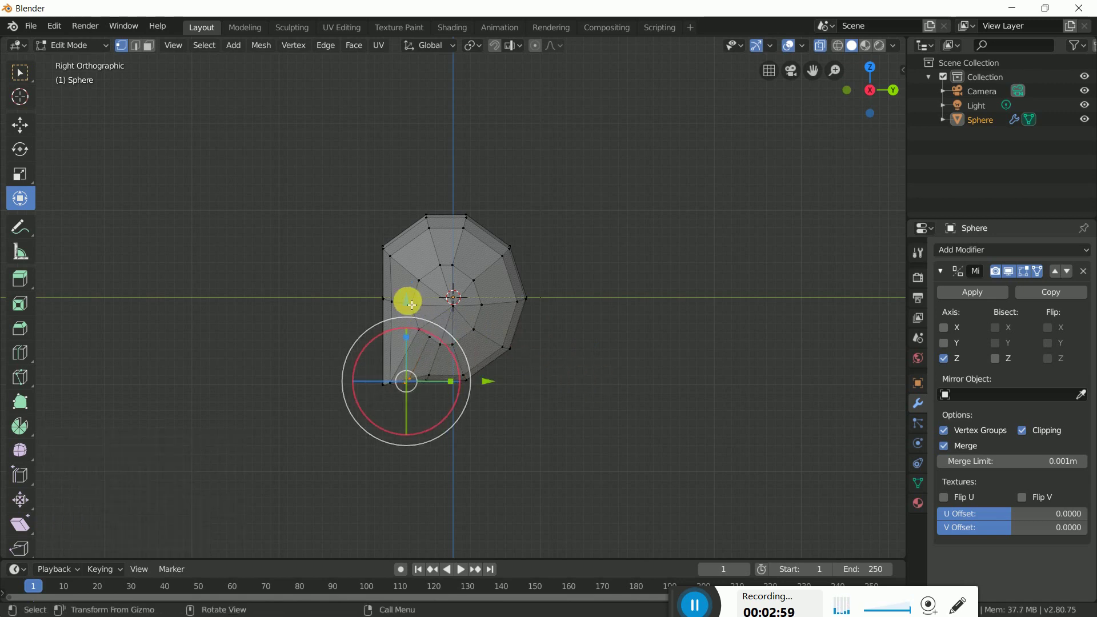
click(413, 308)
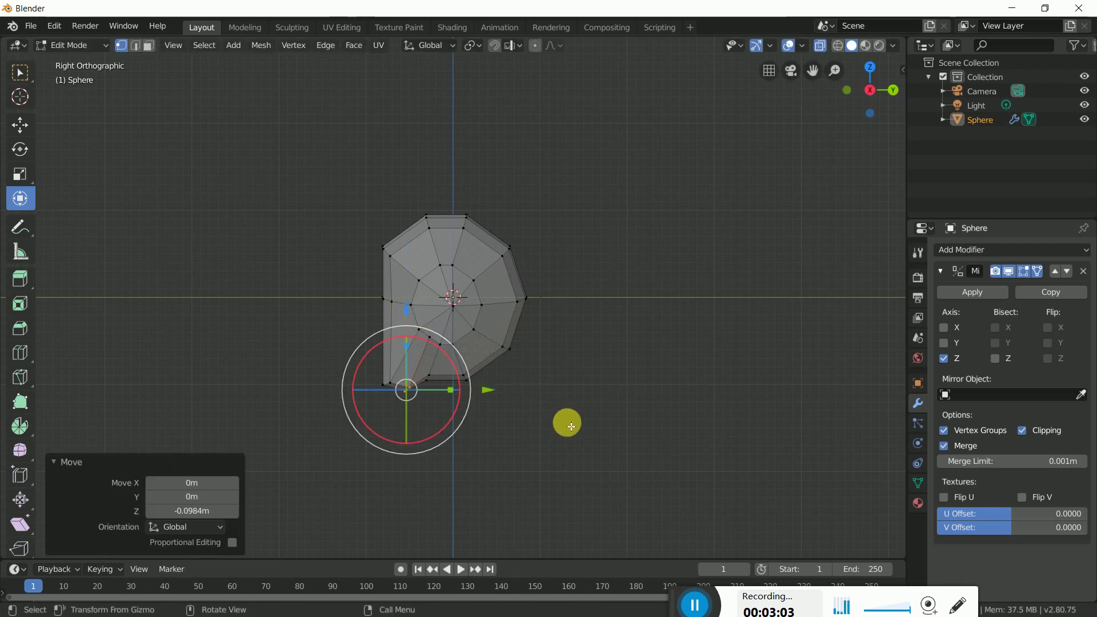
click(571, 425)
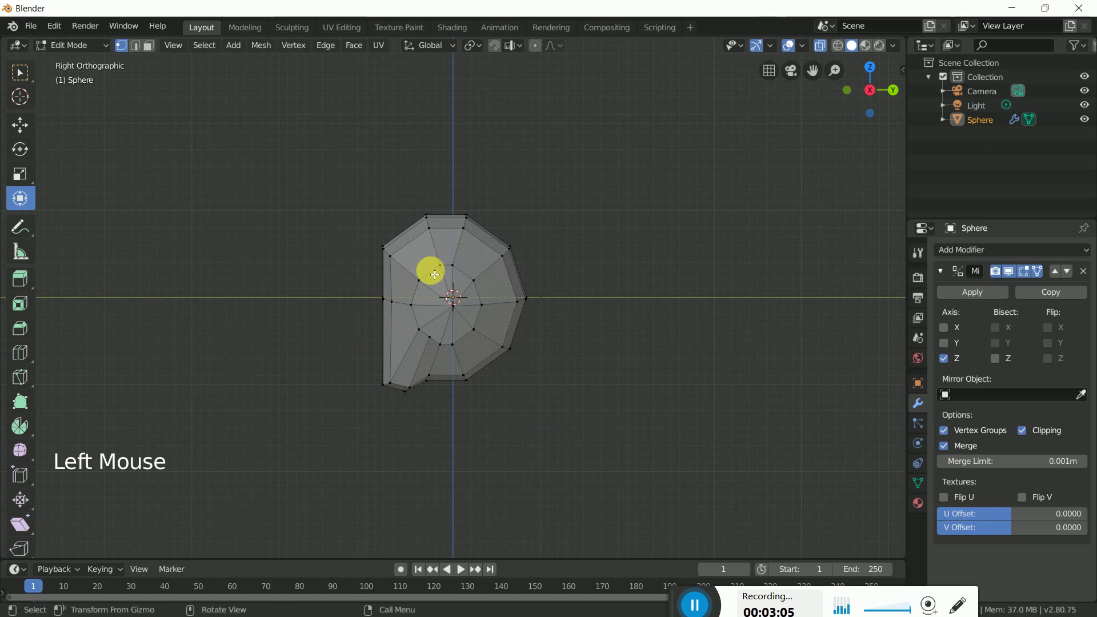
key(ctrl+r)
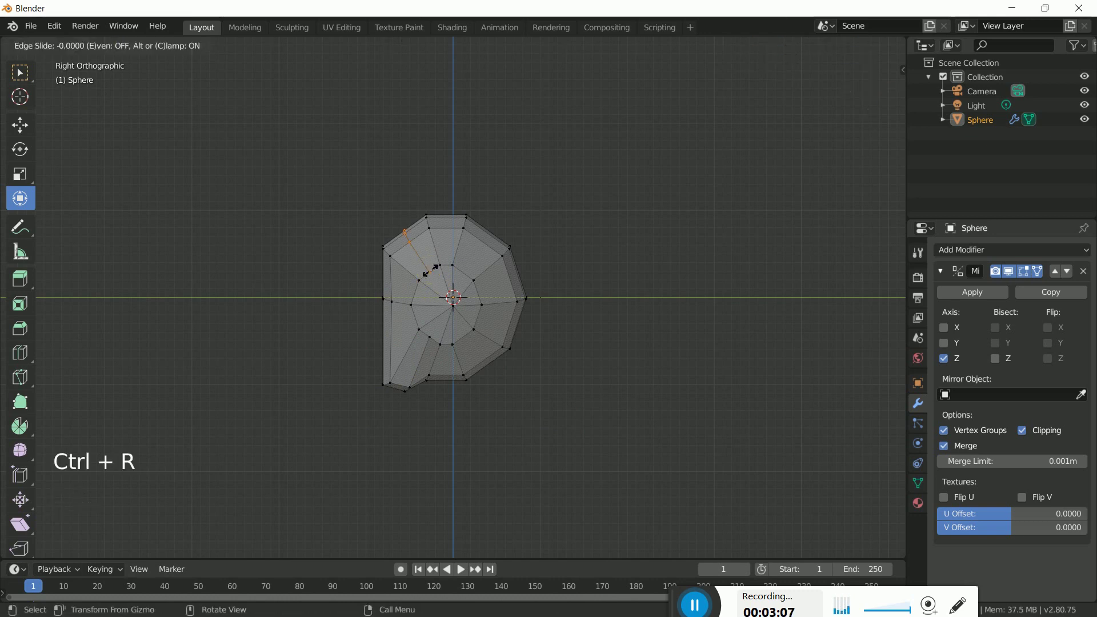
click(27, 133)
key(c)
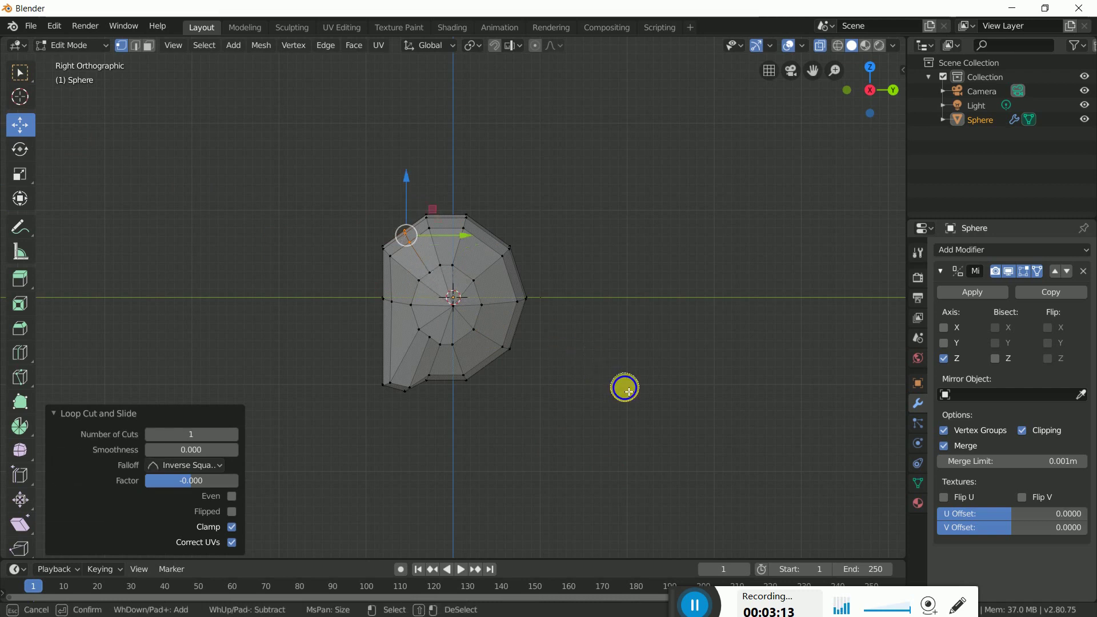
click(410, 235)
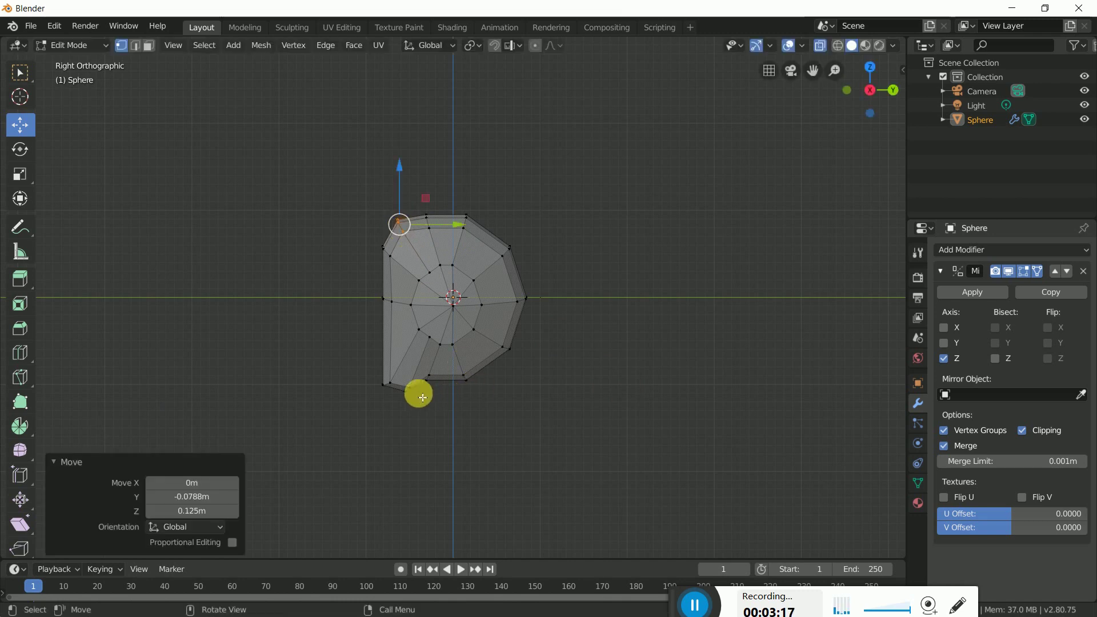
- In edge select, pick the central edge line down the face and pull it outward
middle_click(387, 375)
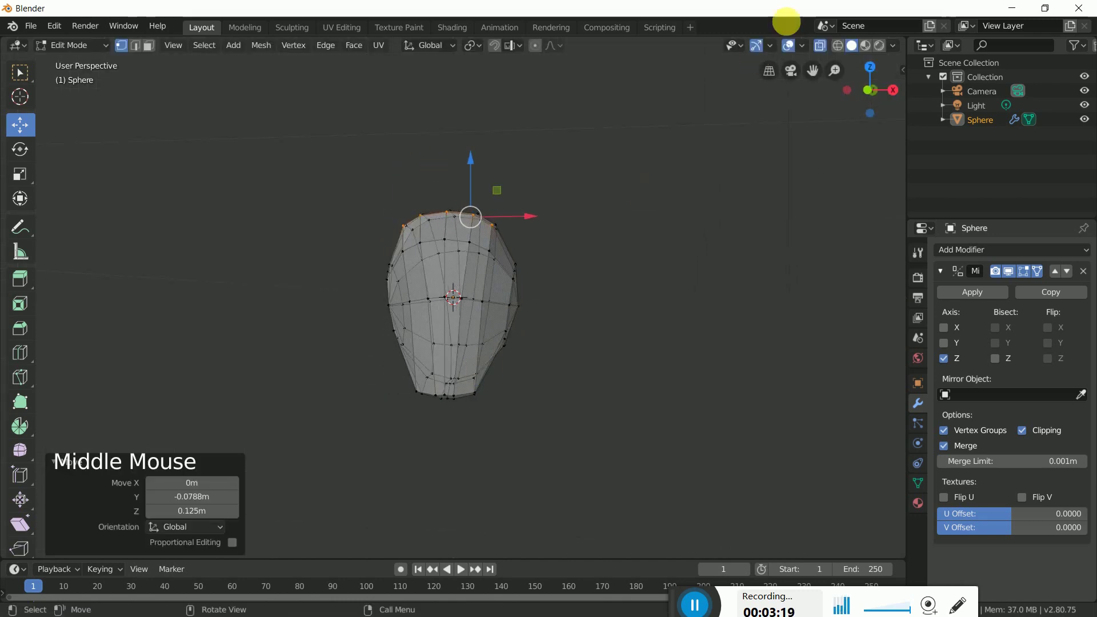
click(826, 52)
middle_click(558, 372)
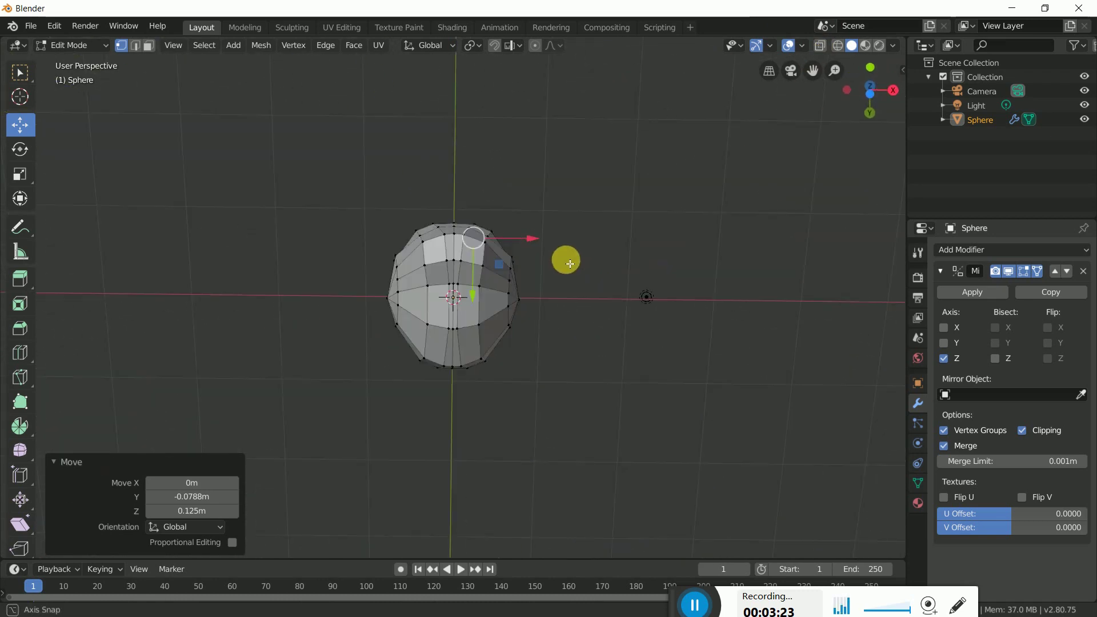
click(578, 374)
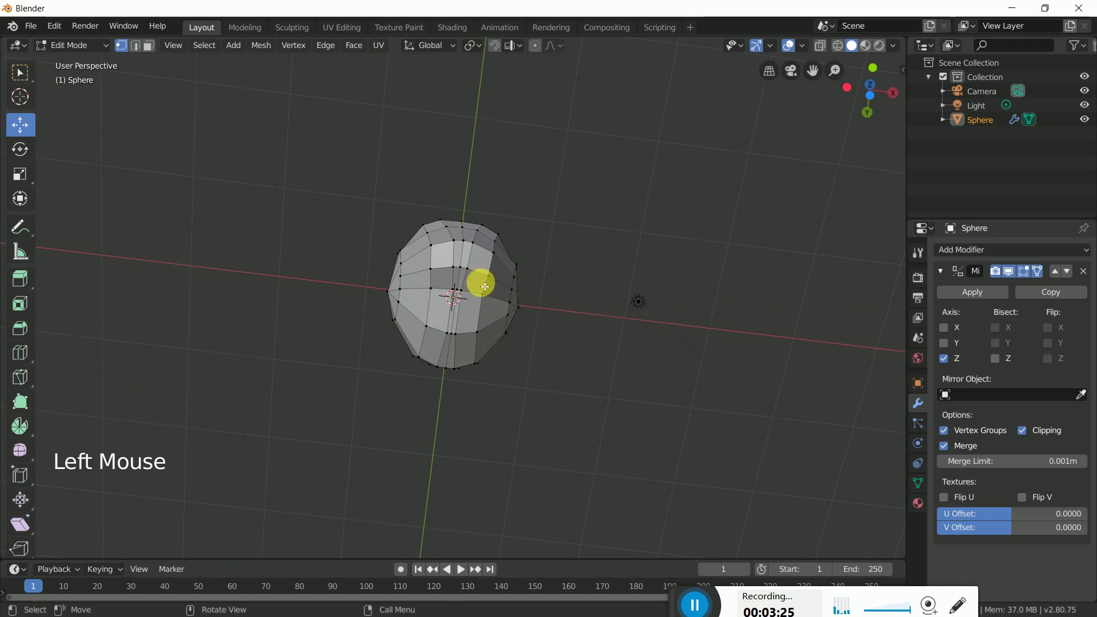
scroll(down, 3)
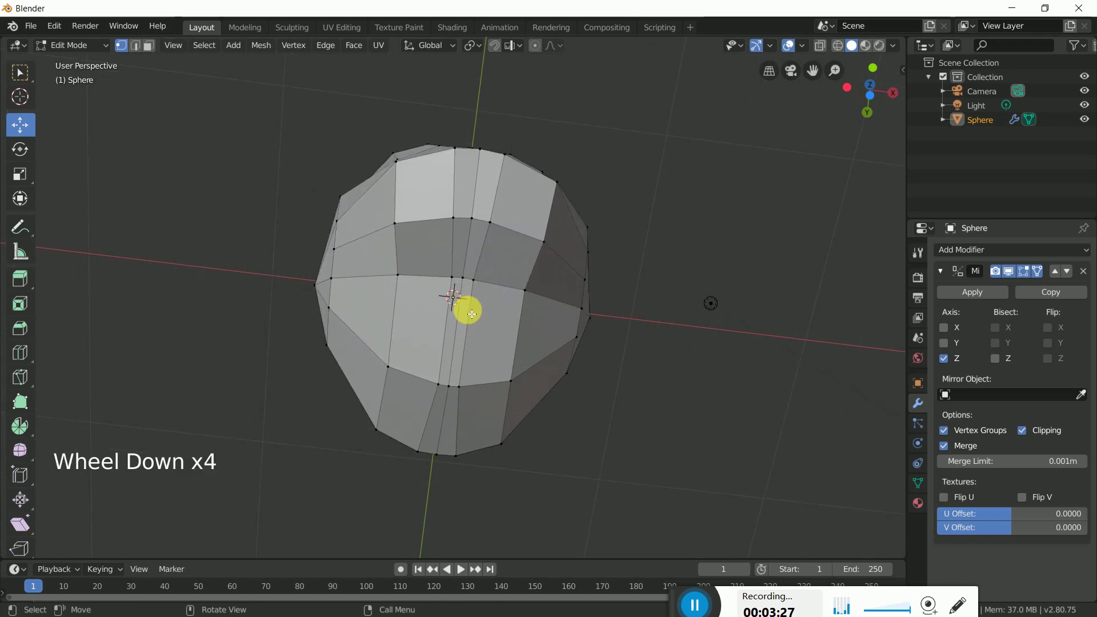
click(473, 318)
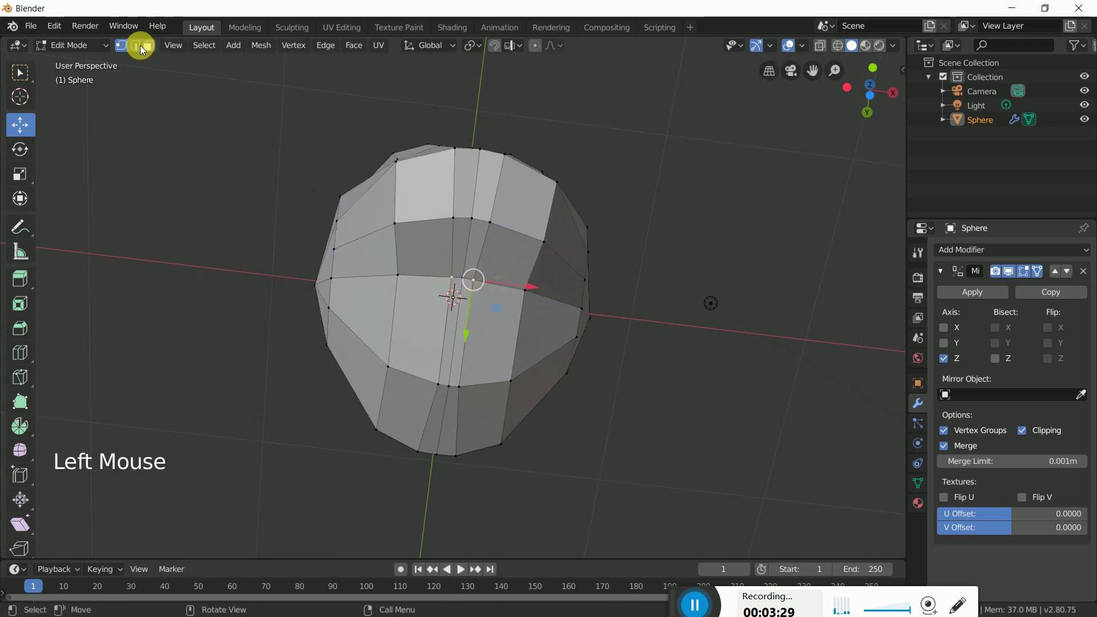
click(142, 48)
click(472, 335)
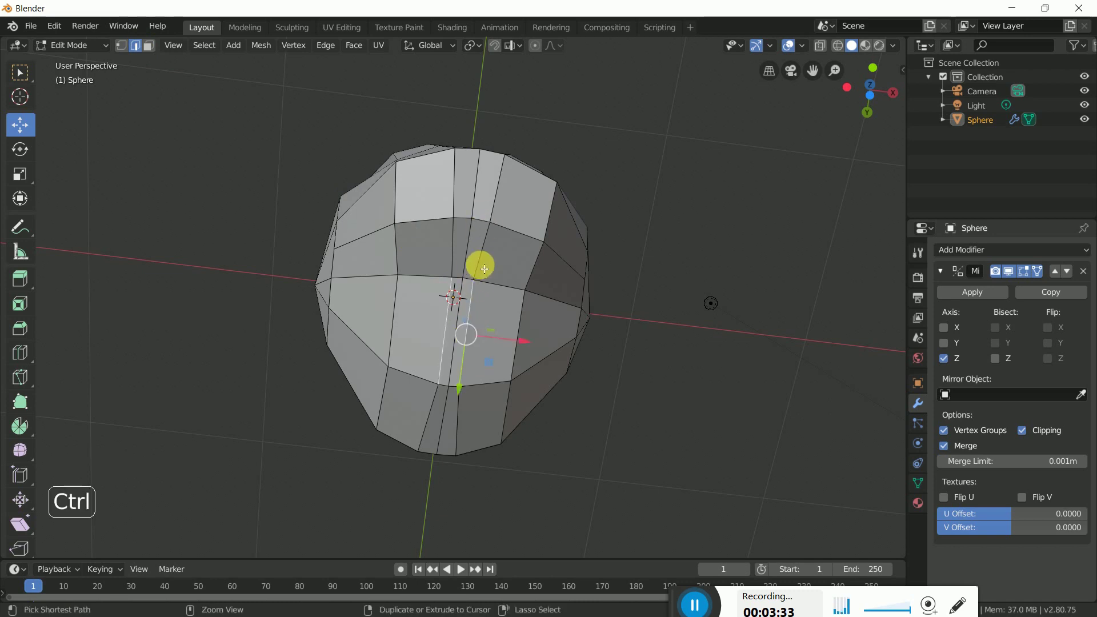
key(ctrl+x)
click(485, 261)
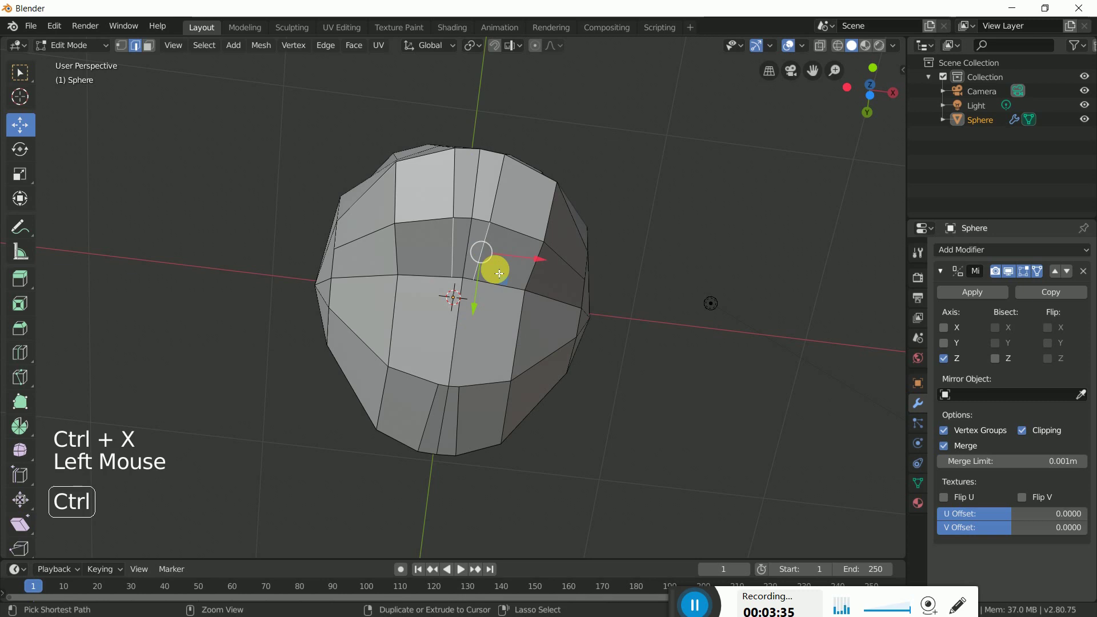
key(ctrl+x)
click(623, 364)
click(490, 286)
click(492, 351)
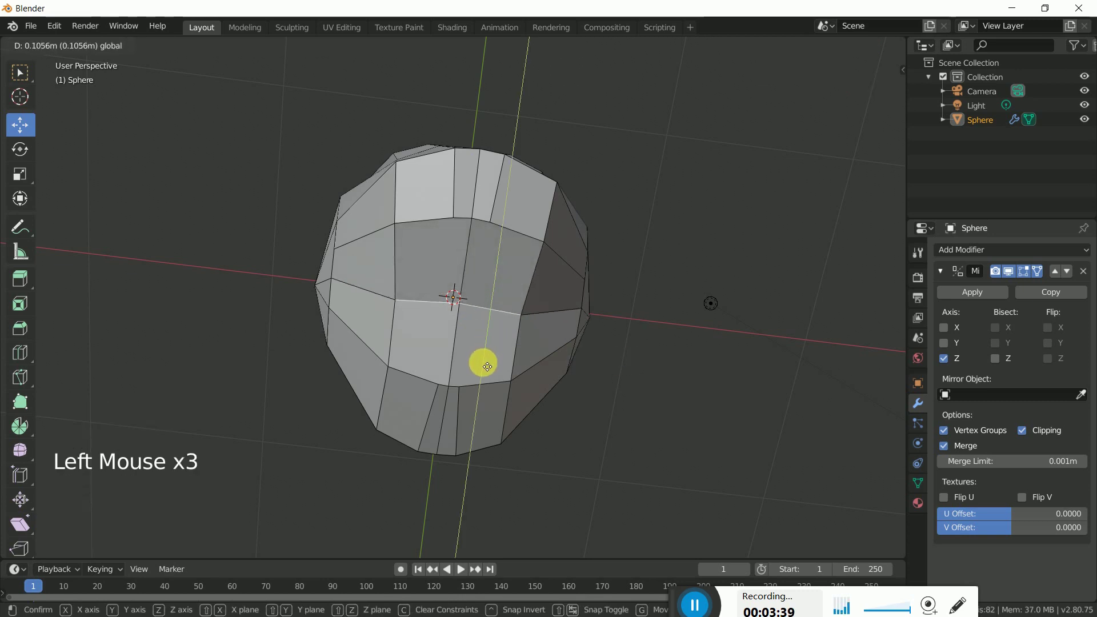
- Push the lower face edges inward to taper the jaw, redoing after an undo
middle_click(556, 314)
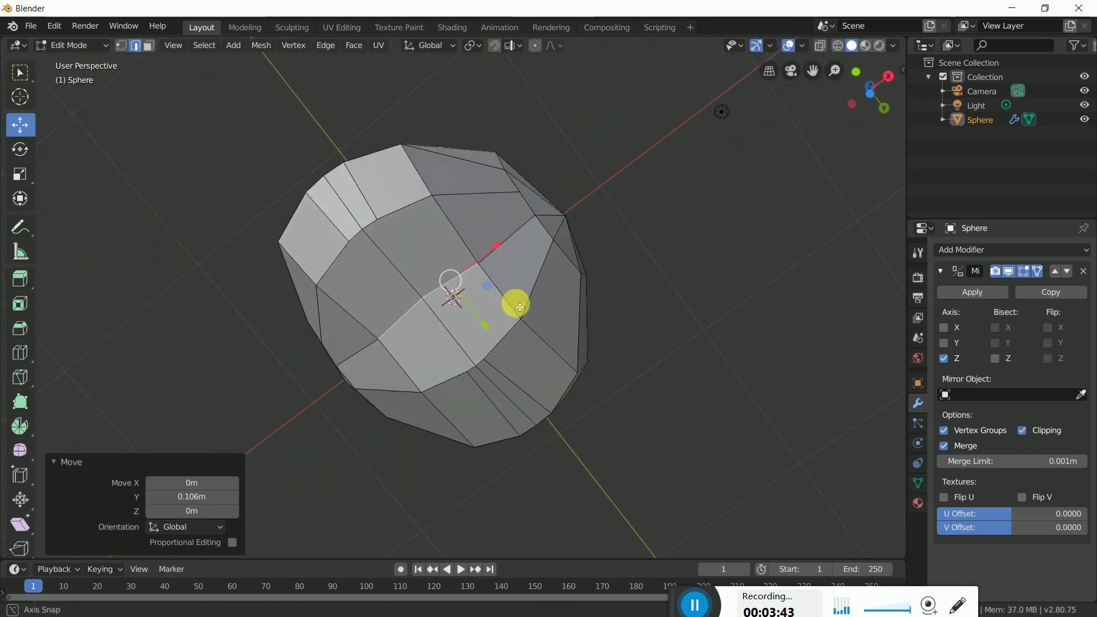
click(488, 327)
click(506, 345)
click(544, 394)
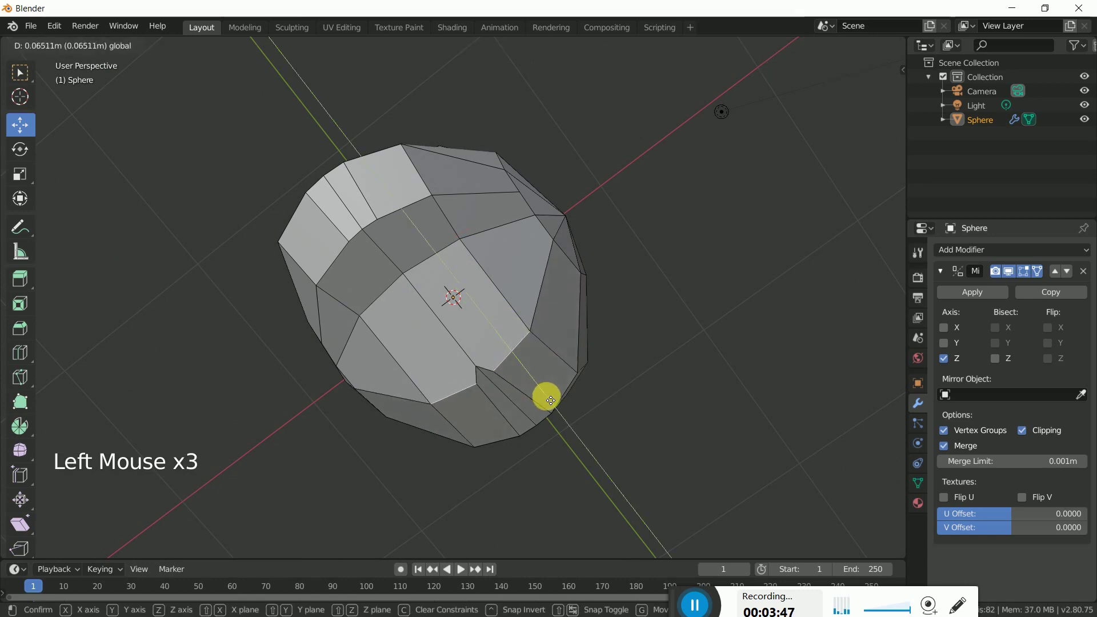
click(688, 410)
key(ctrl+z)
key(ctrl+z)
click(483, 364)
click(529, 387)
click(682, 339)
- In face select, pick the bottom face of the head viewed from underneath
middle_click(509, 364)
click(160, 50)
click(478, 347)
middle_click(490, 302)
middle_click(510, 346)
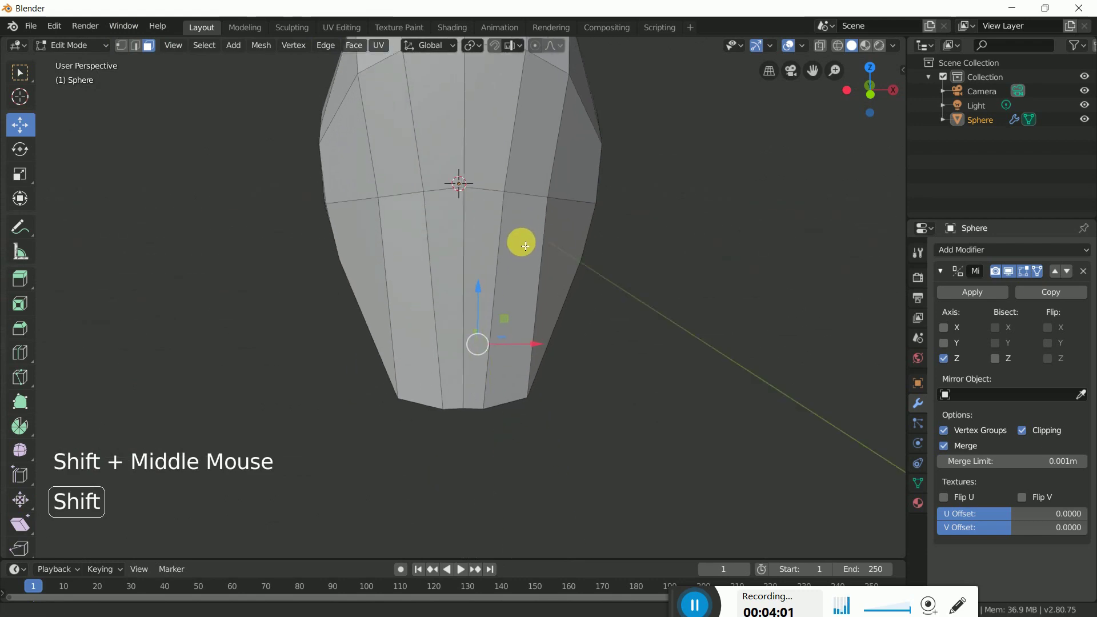
- Extrude the bottom face downward in front view to start the neck
key(KP_1)
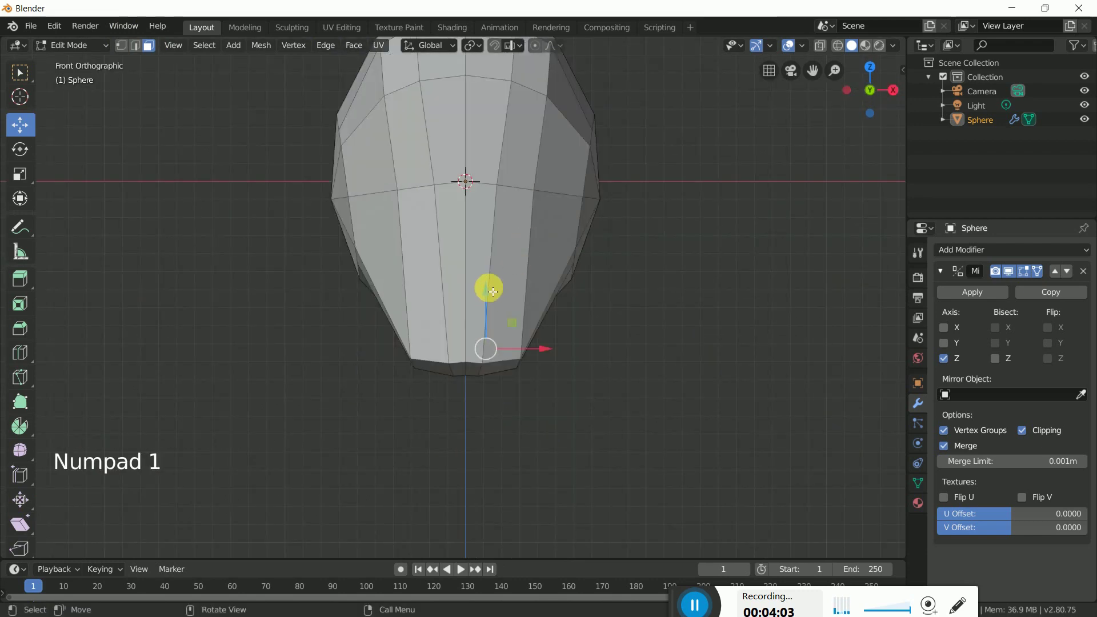
key(e)
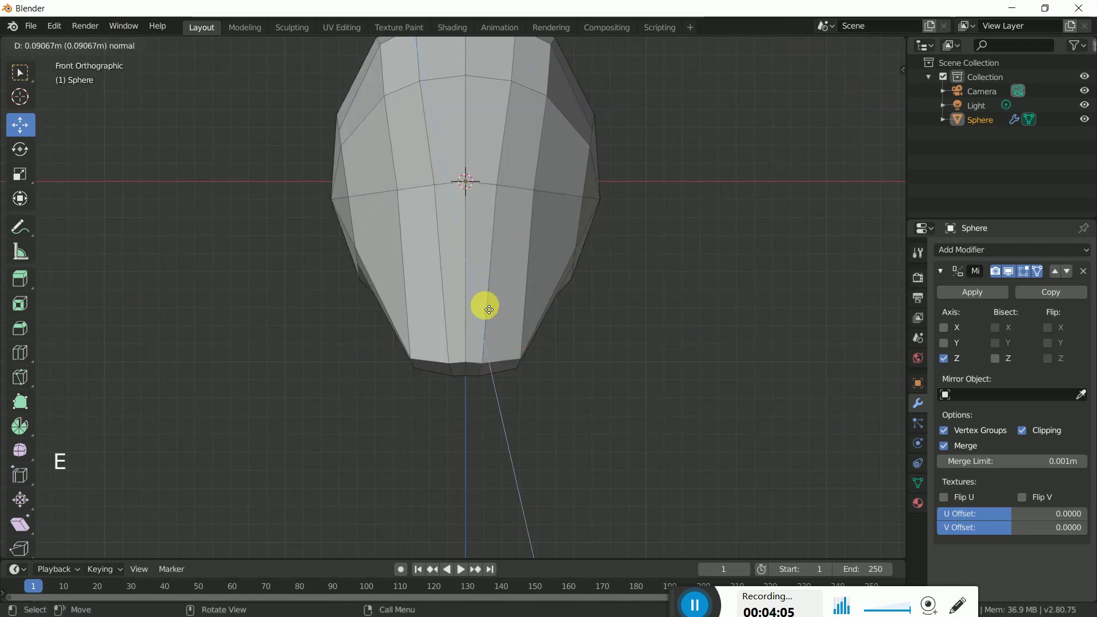
click(491, 301)
click(492, 321)
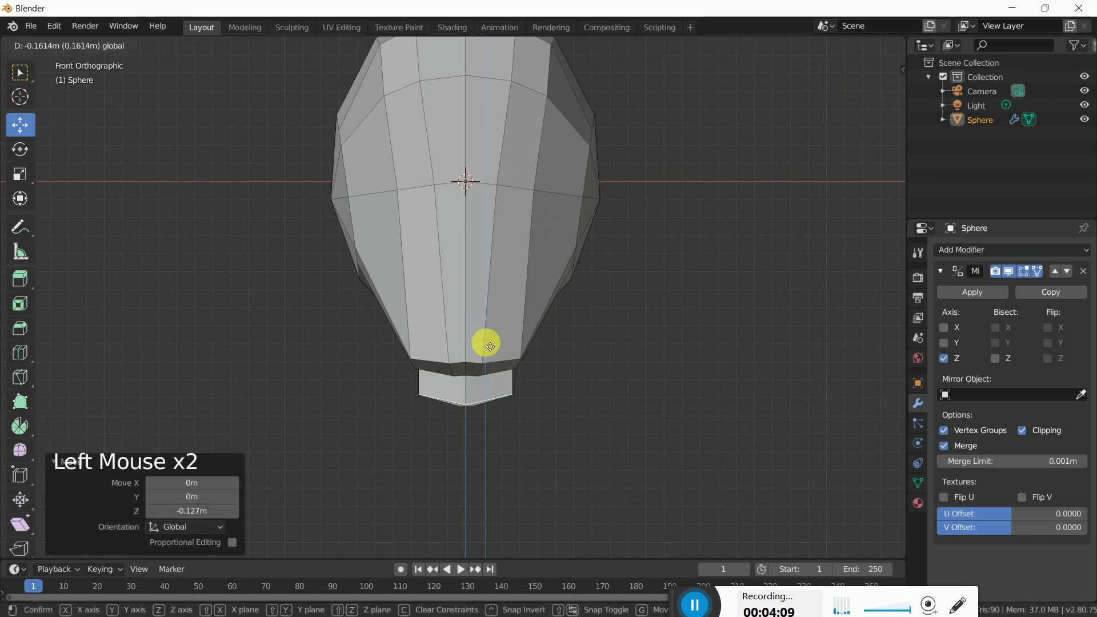
middle_click(584, 365)
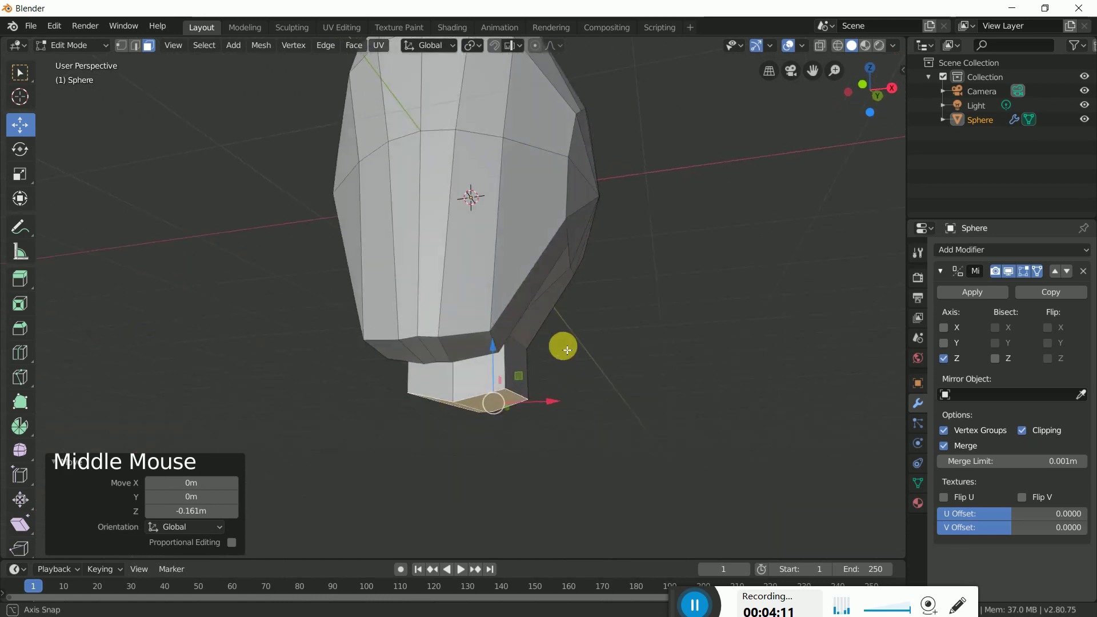
- Extrude two more neck sections downward, flaring the bottom slightly wider
key(KP_1)
key(e)
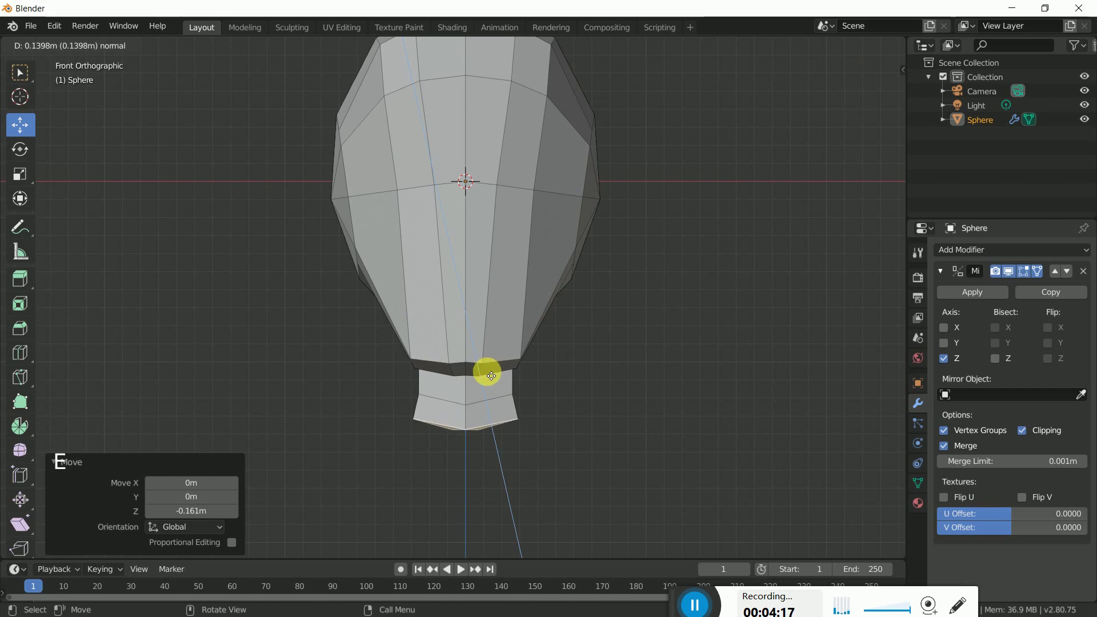
key(e)
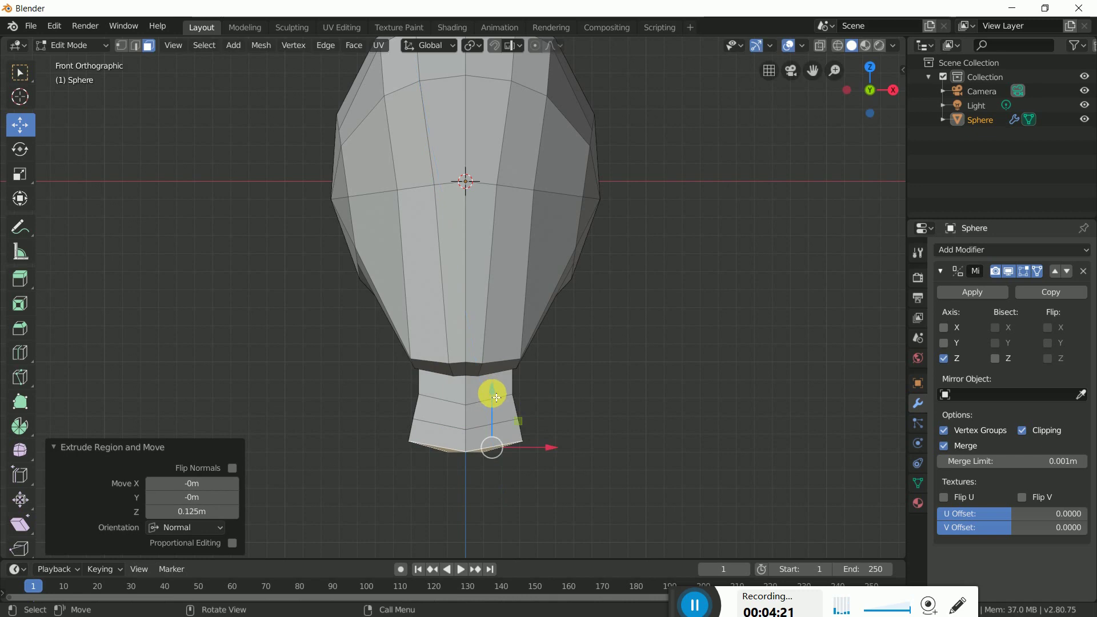
click(644, 422)
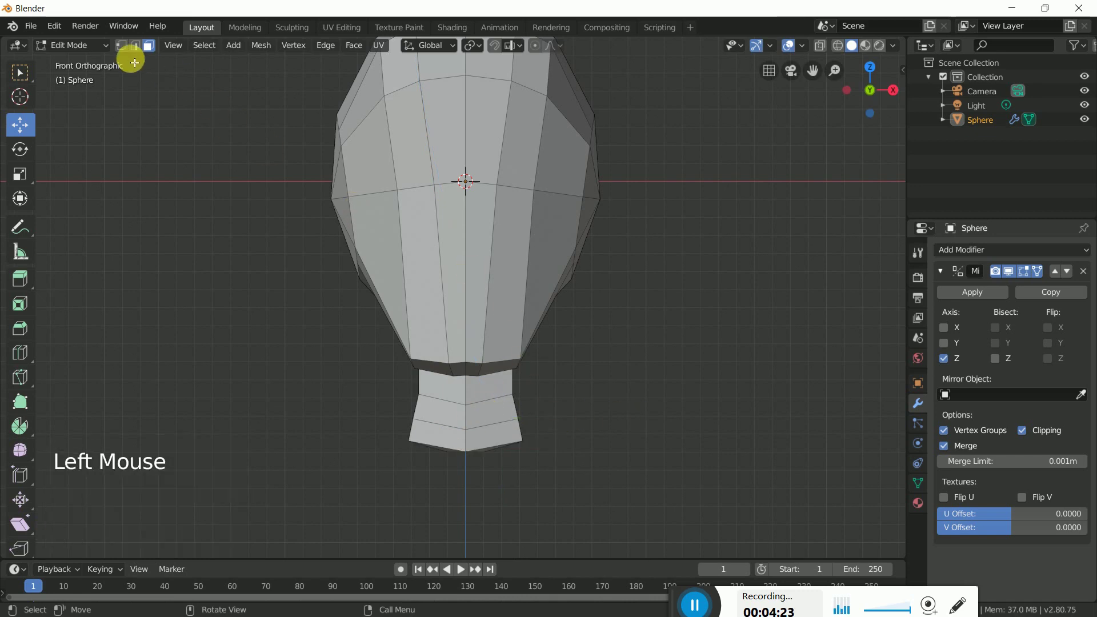
- Switch to vertex select and pick the bottom ring of neck vertices
click(142, 53)
click(133, 52)
double_click(499, 427)
- Delete the bottom neck vertex loop and orbit to check the shortened neck
middle_click(666, 430)
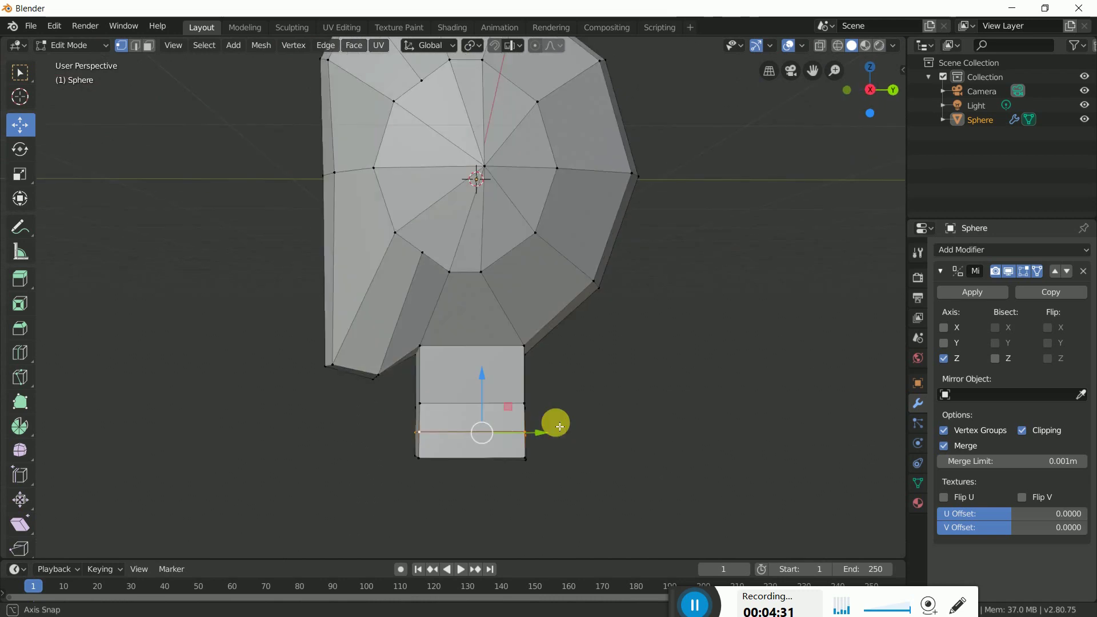
key(x)
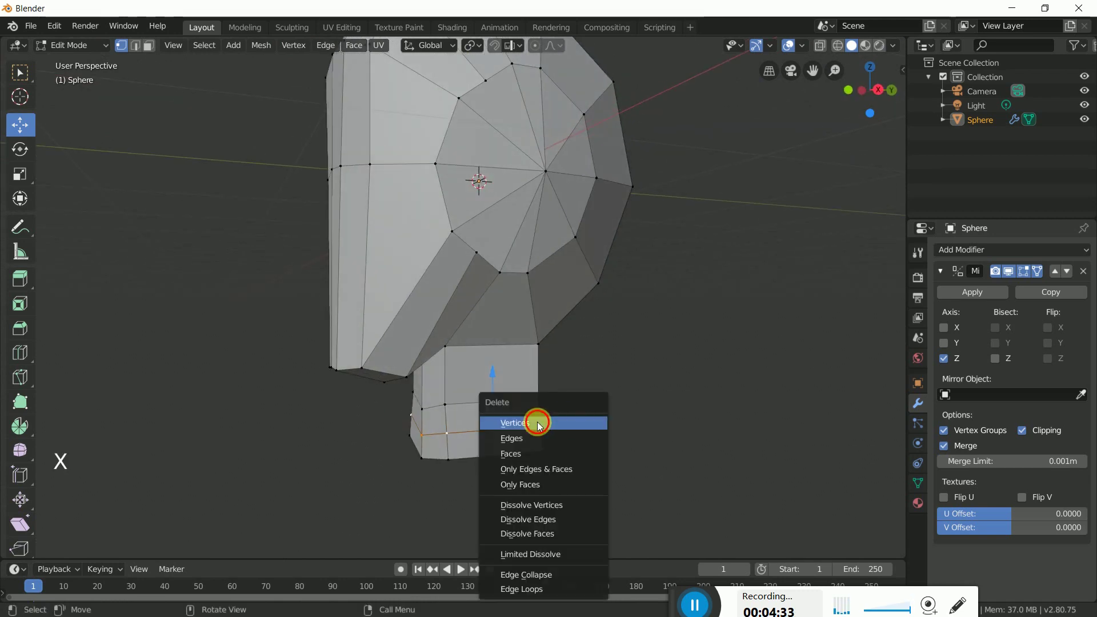
middle_click(492, 426)
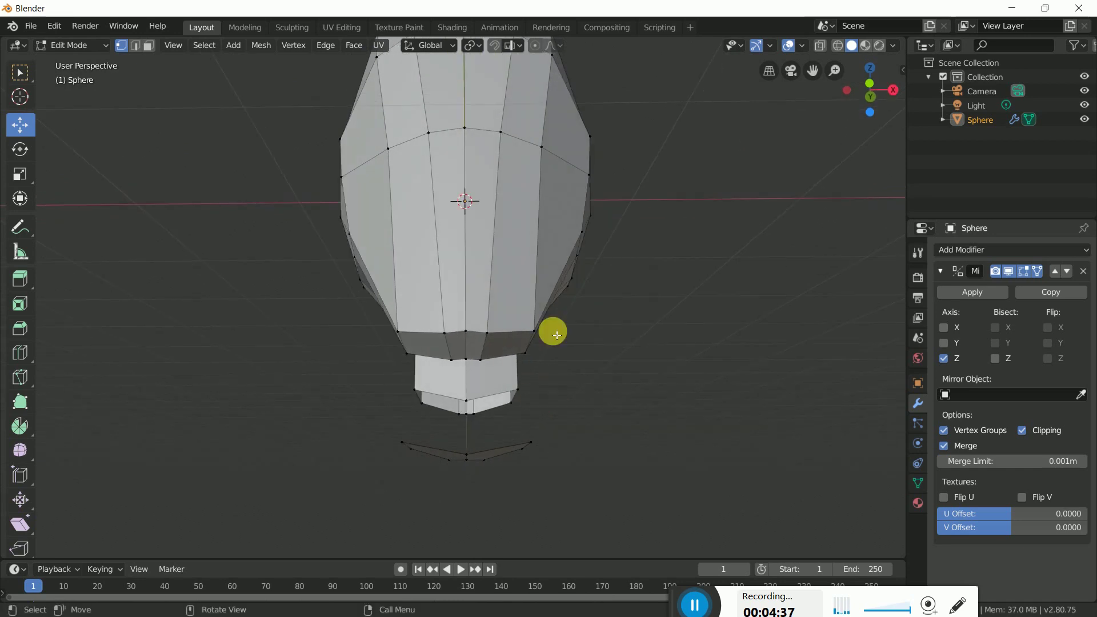
middle_click(555, 335)
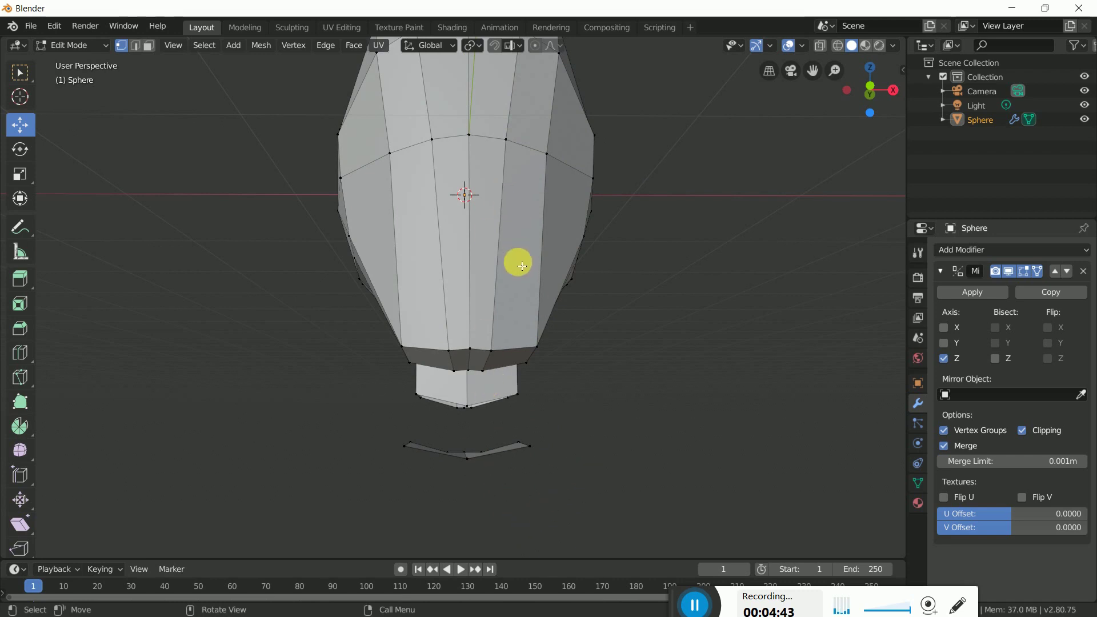
middle_click(525, 277)
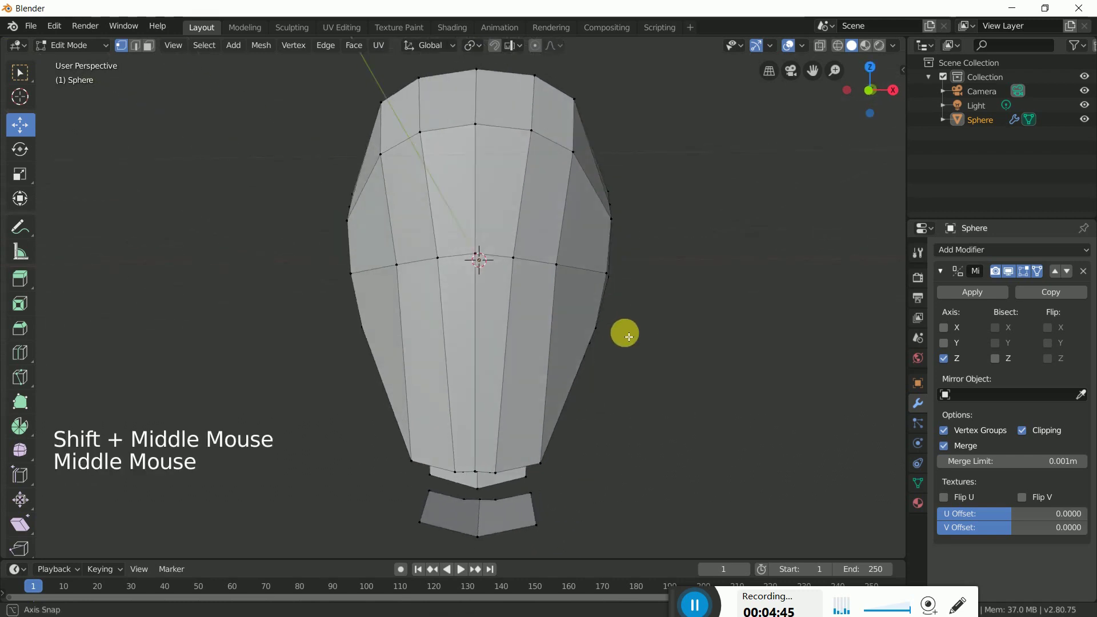
- Select the horizontal edge across the face and lower it along Z
click(137, 43)
click(509, 252)
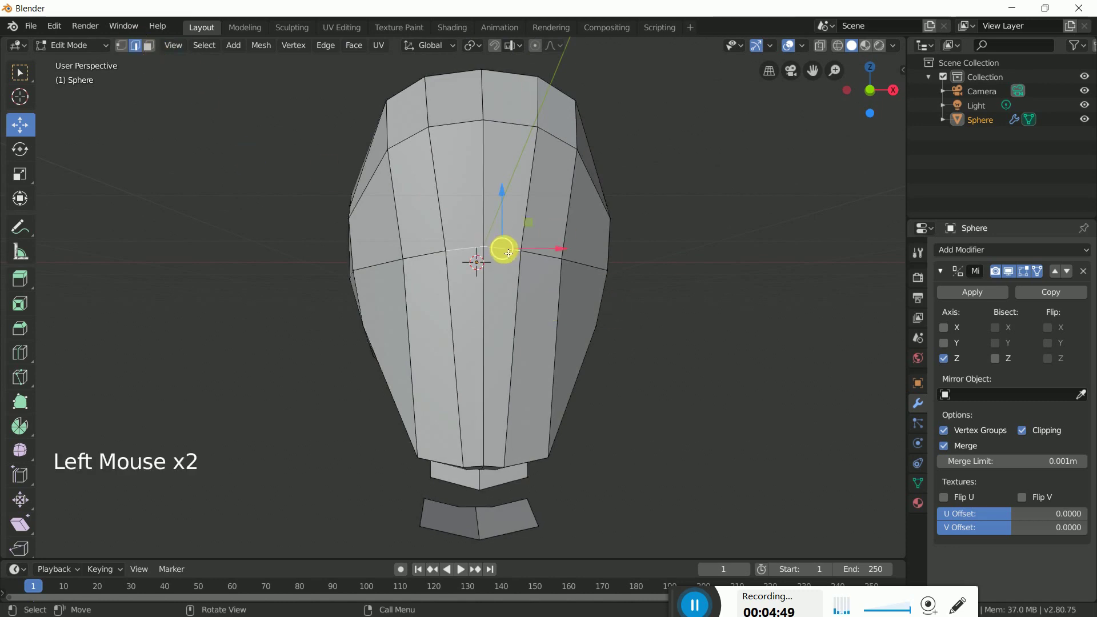
click(548, 261)
click(524, 225)
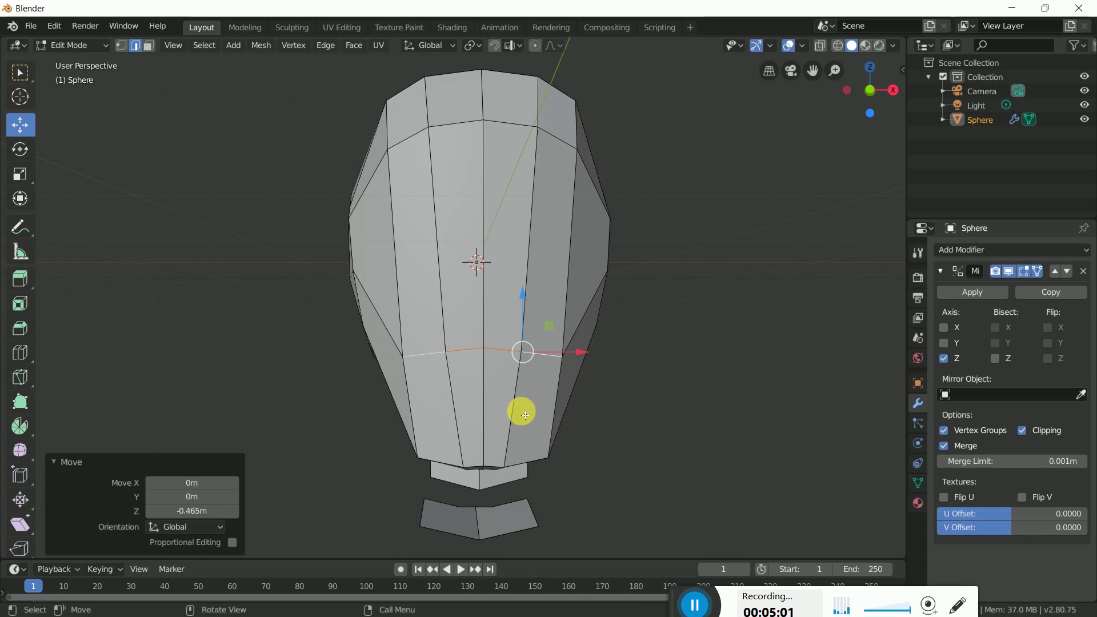
- Add loop cuts across the lower face and vertical loops down the face
key(ctrl+r)
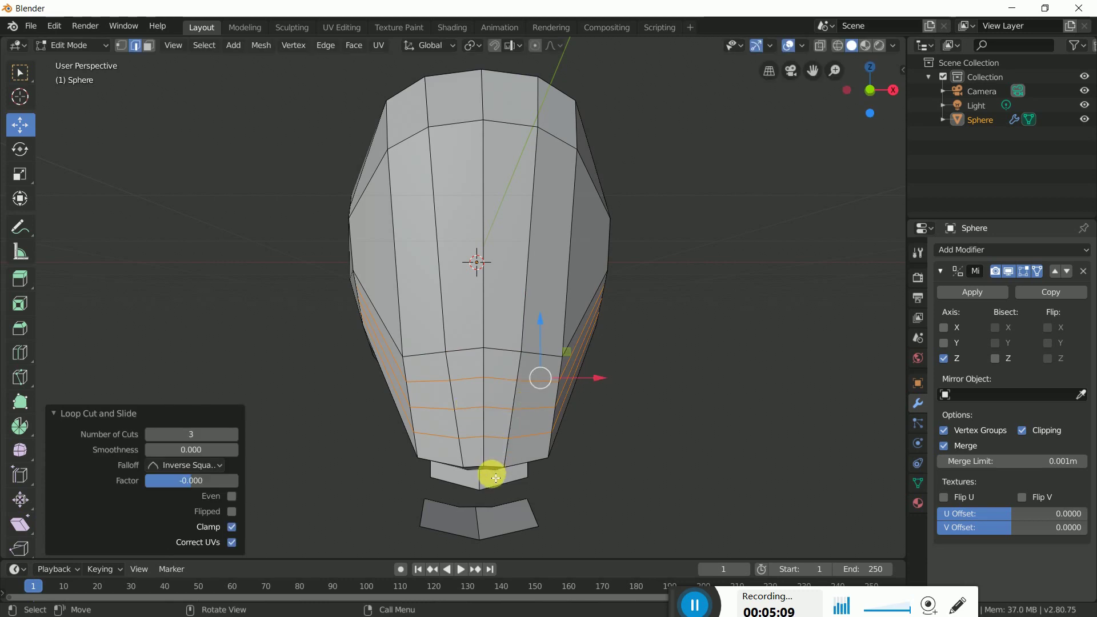
key(ctrl+r)
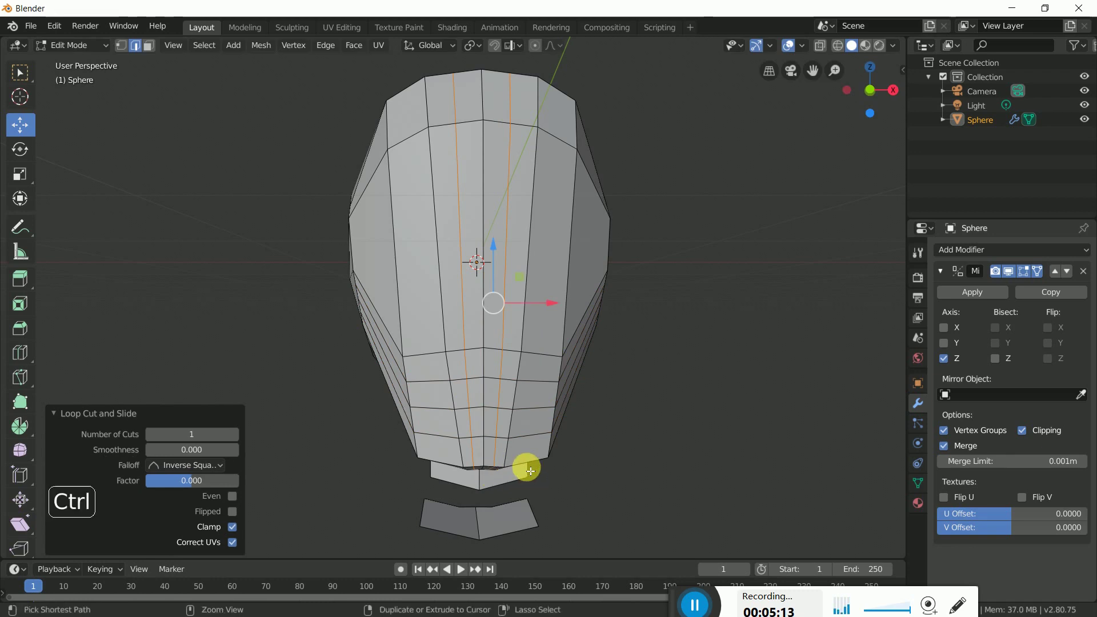
key(ctrl+r)
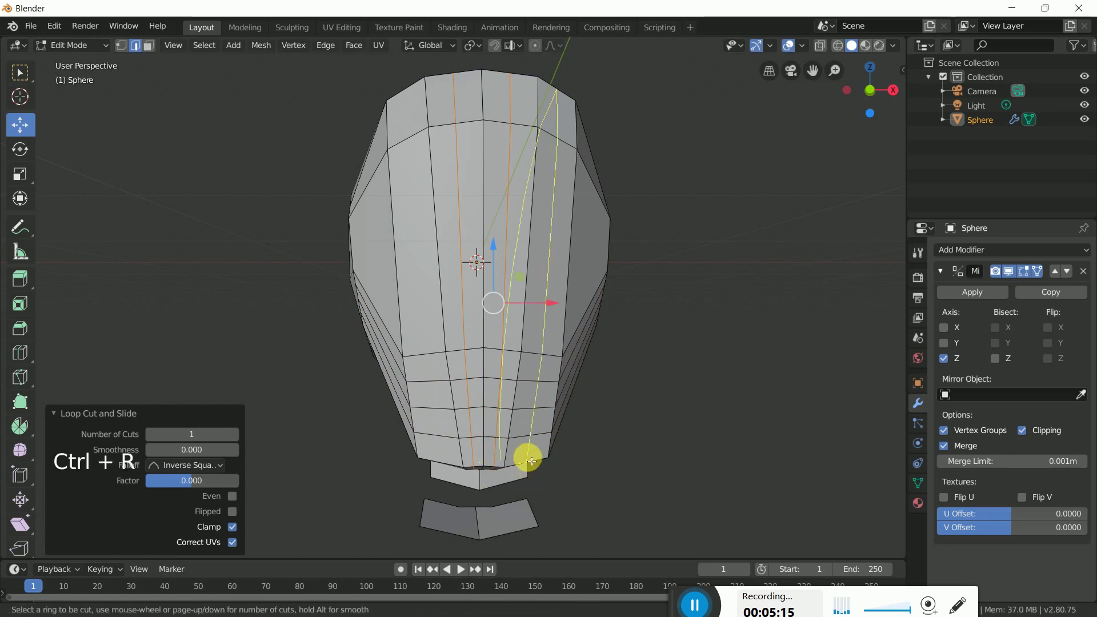
click(674, 431)
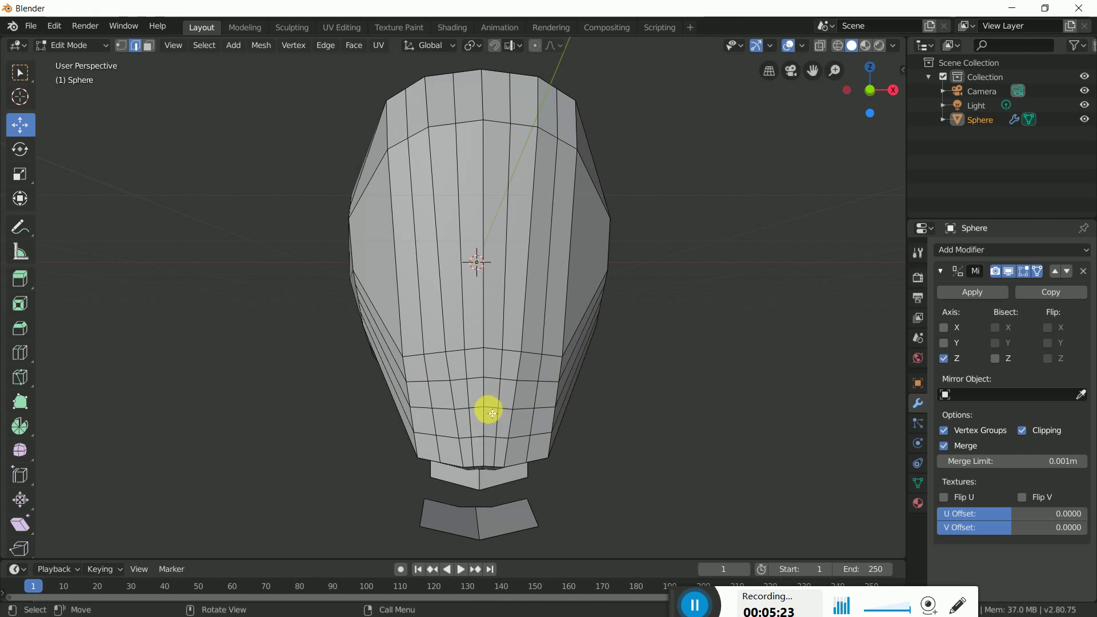
- Knife-cut the mouth outline near the chin and add a mid-face horizontal loop
key(k)
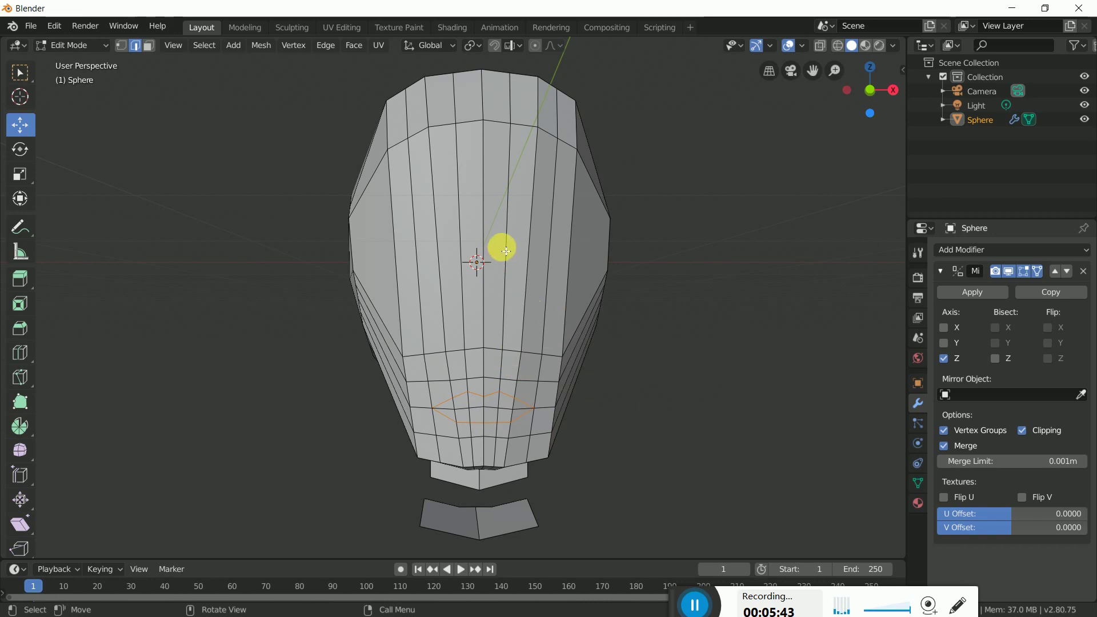
key(ctrl+r)
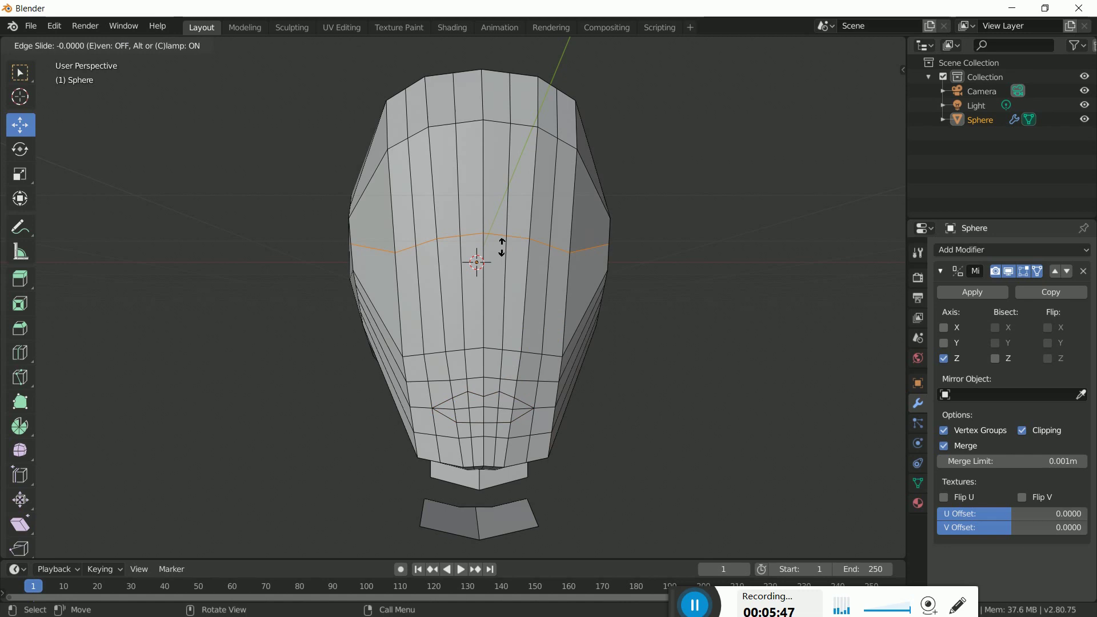
click(727, 391)
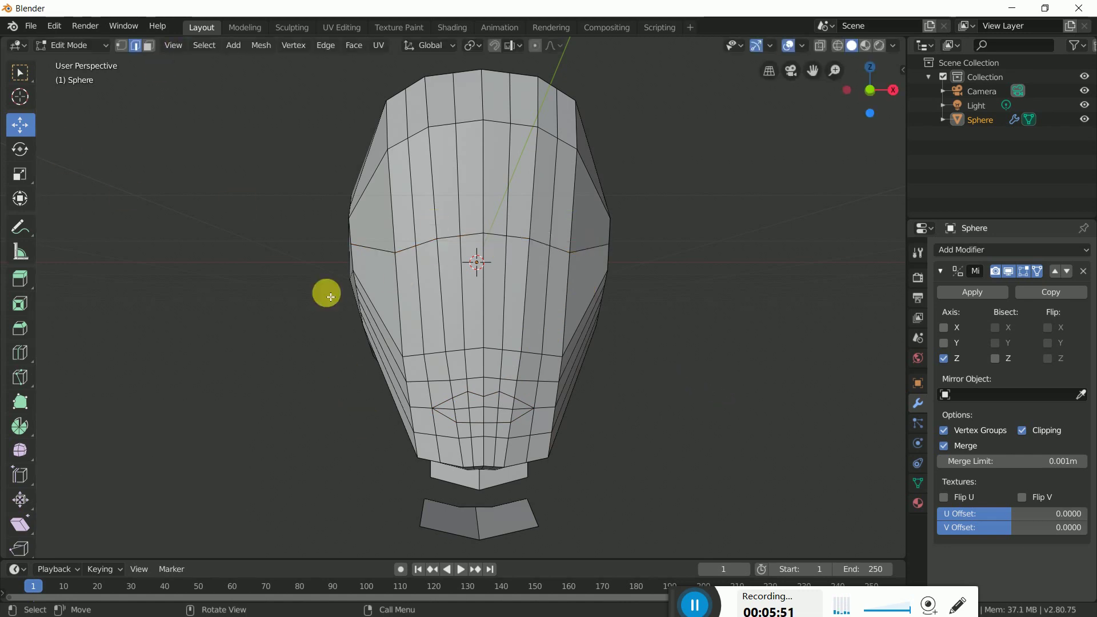
- Select the centre face and pull it forward in side view to start the nose
middle_click(641, 441)
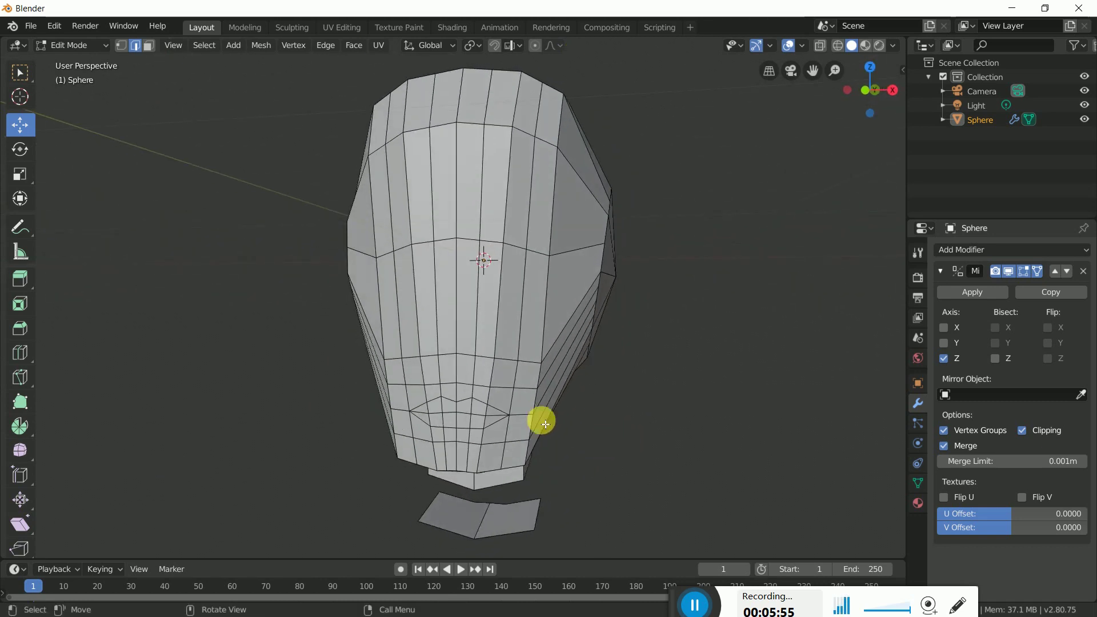
click(450, 357)
middle_click(522, 404)
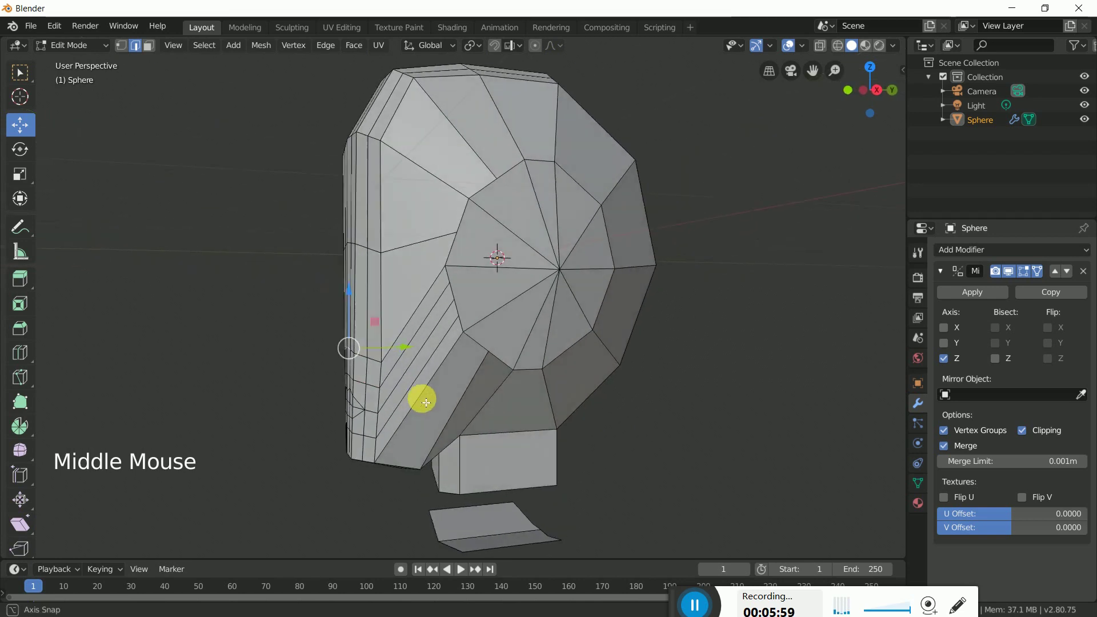
click(412, 349)
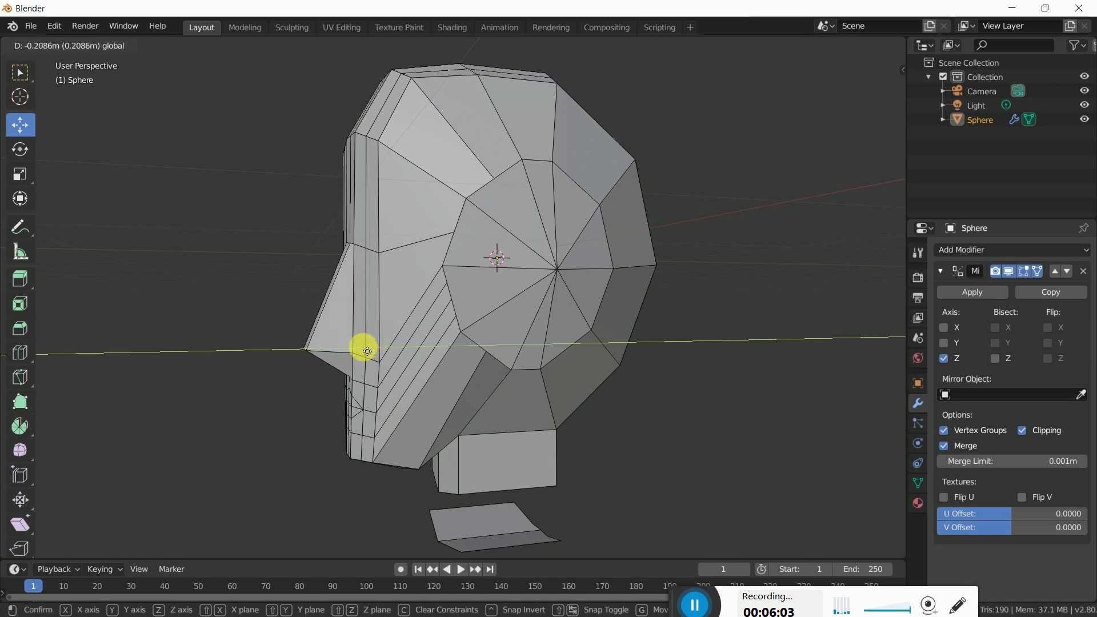
middle_click(421, 396)
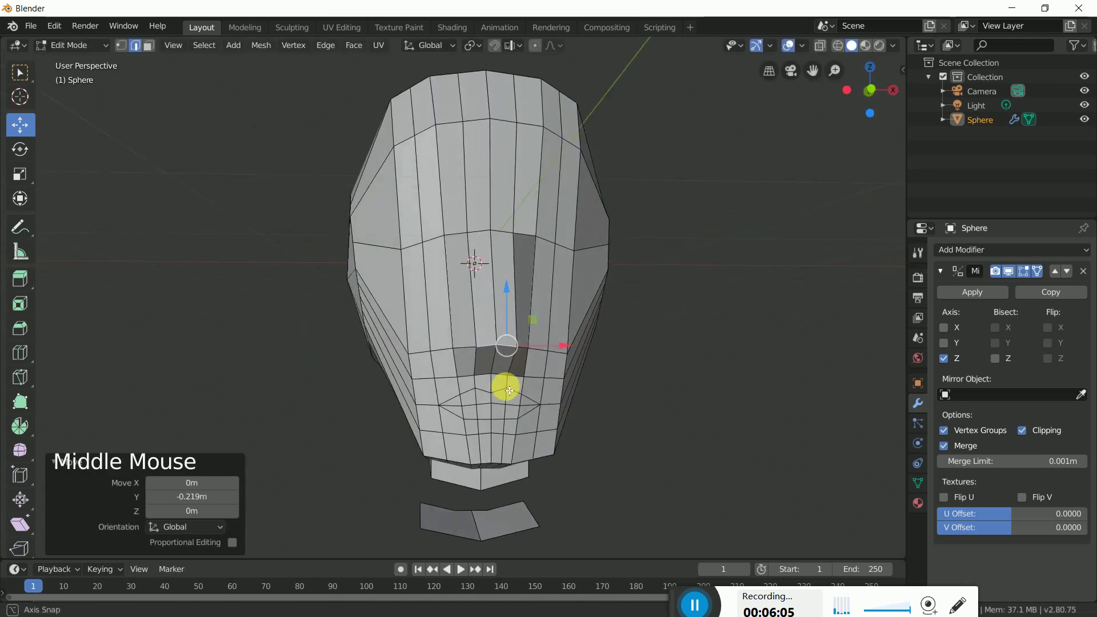
- Select the remaining nose faces and push the nose outward
click(687, 413)
click(505, 422)
click(488, 393)
middle_click(617, 436)
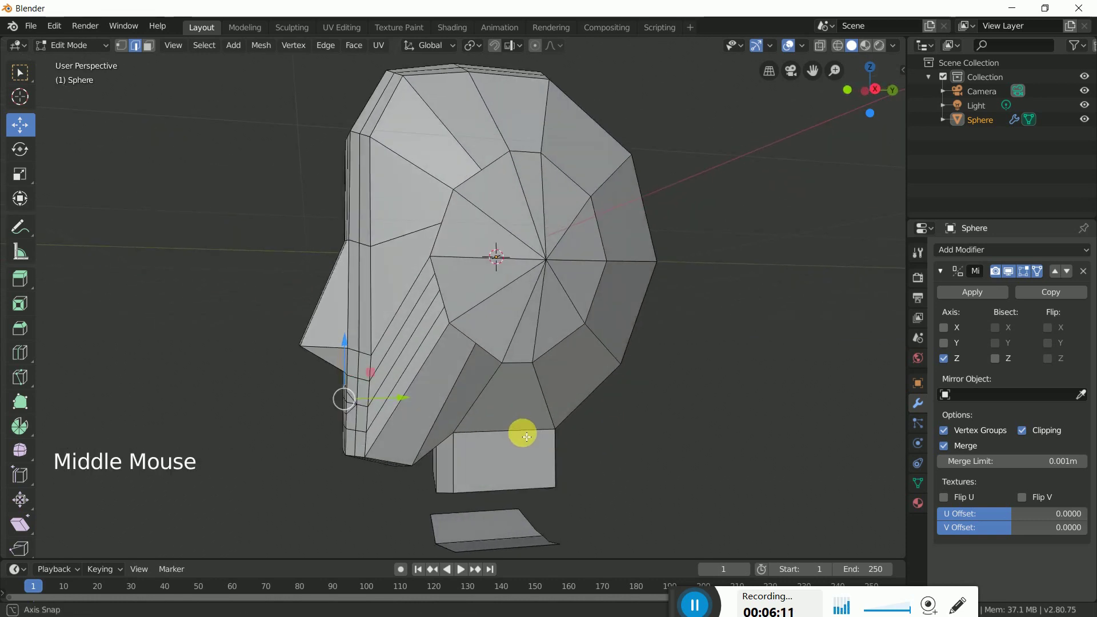
click(413, 402)
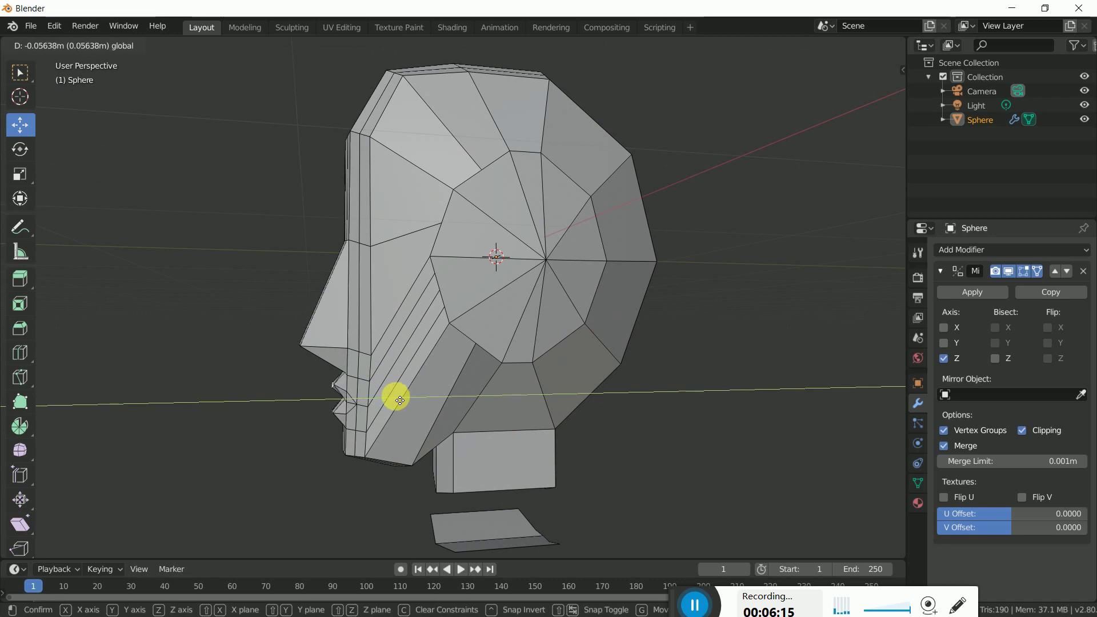
- Select the mouth area faces and view them from the side
middle_click(432, 400)
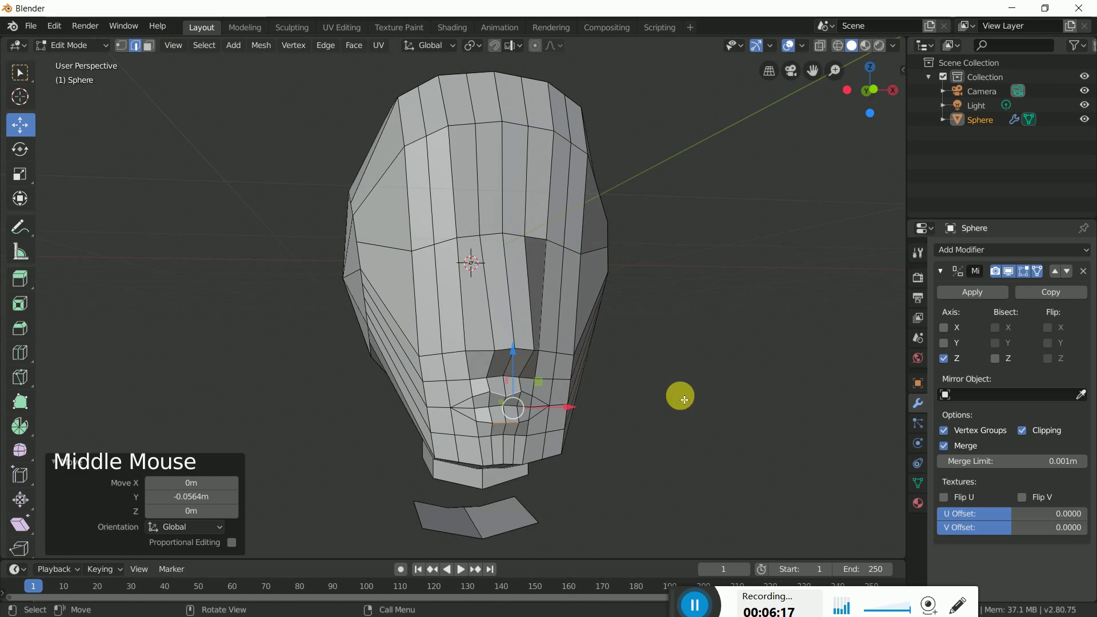
click(732, 397)
middle_click(643, 390)
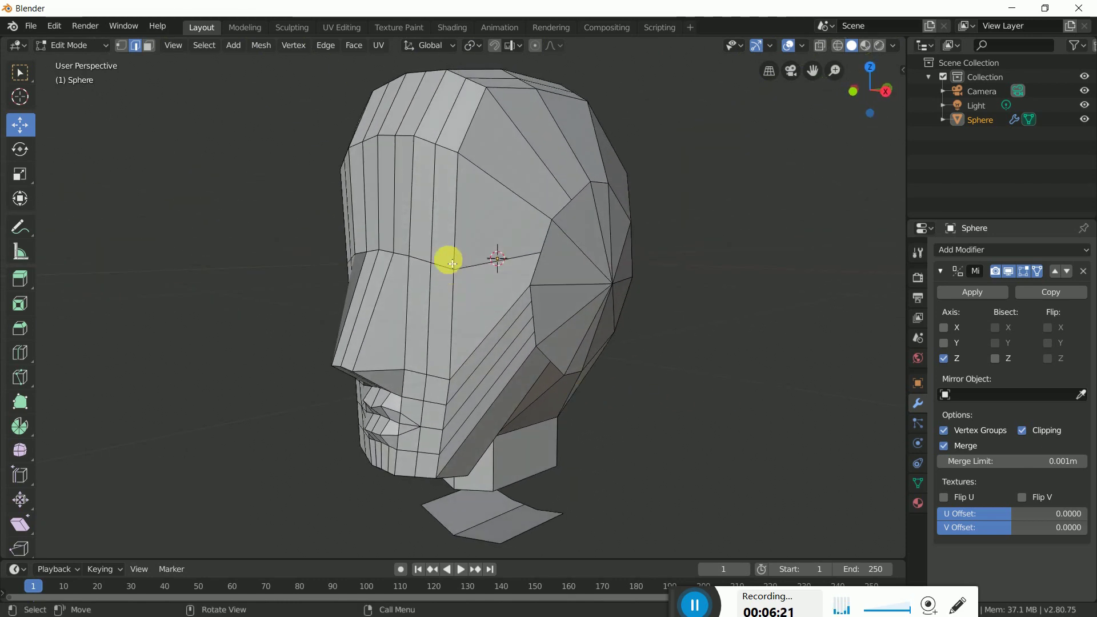
- Reposition a group of side-face vertices to reshape the cheek area around the face
click(45, 45)
click(458, 273)
click(662, 361)
click(121, 44)
click(659, 383)
click(460, 272)
click(462, 219)
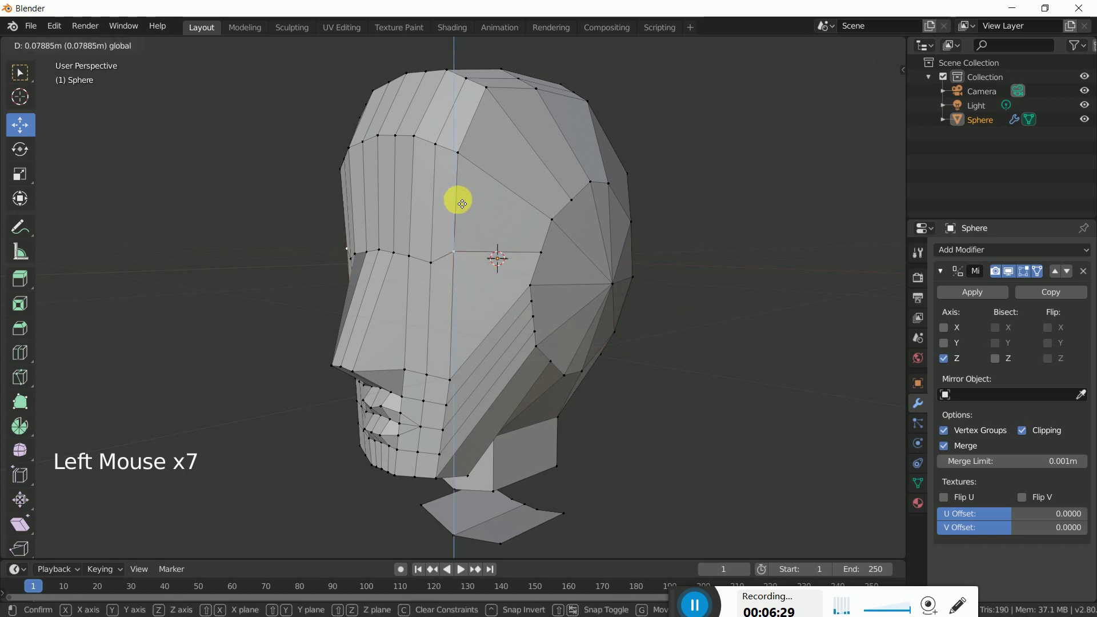
click(435, 264)
click(441, 208)
middle_click(499, 330)
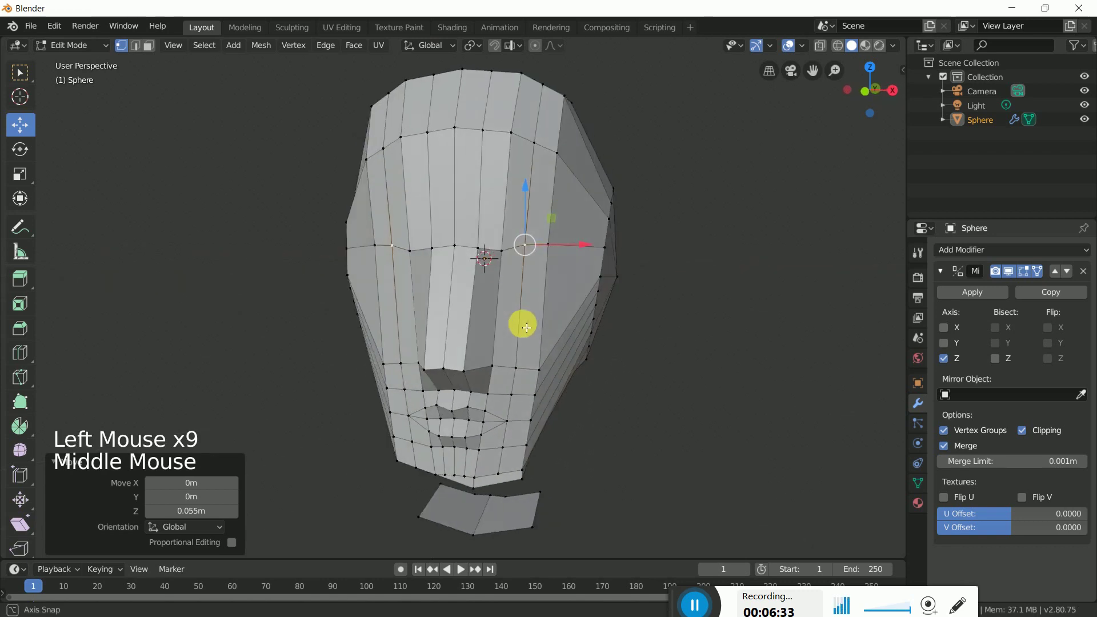
click(744, 384)
middle_click(544, 286)
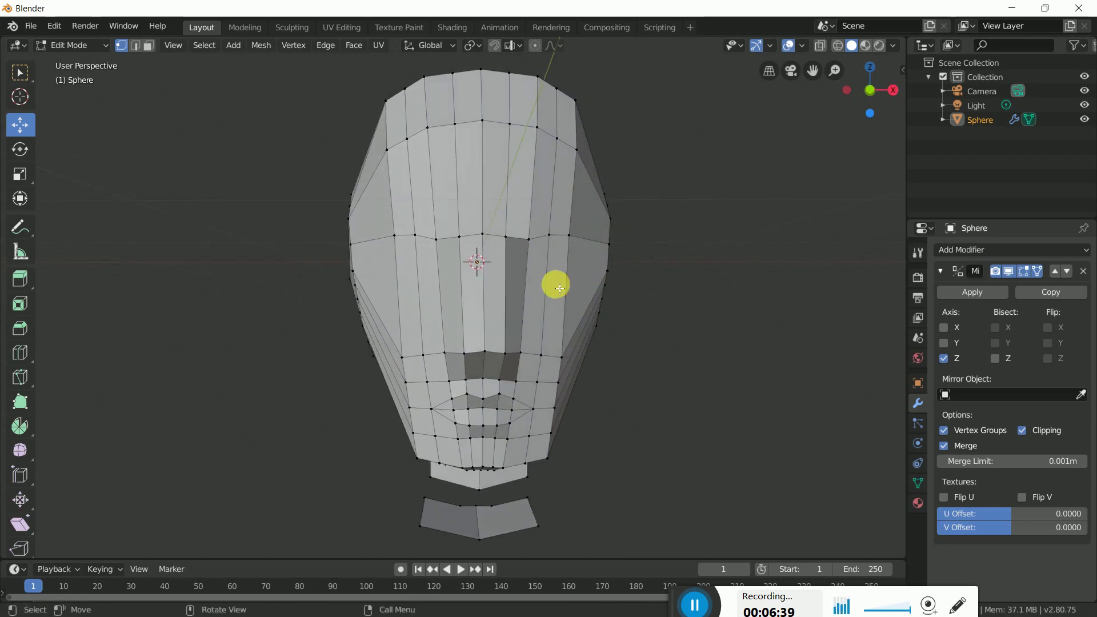
- Add a horizontal loop across the eye area and pull the nose block forward out of the face
key(ctrl+r)
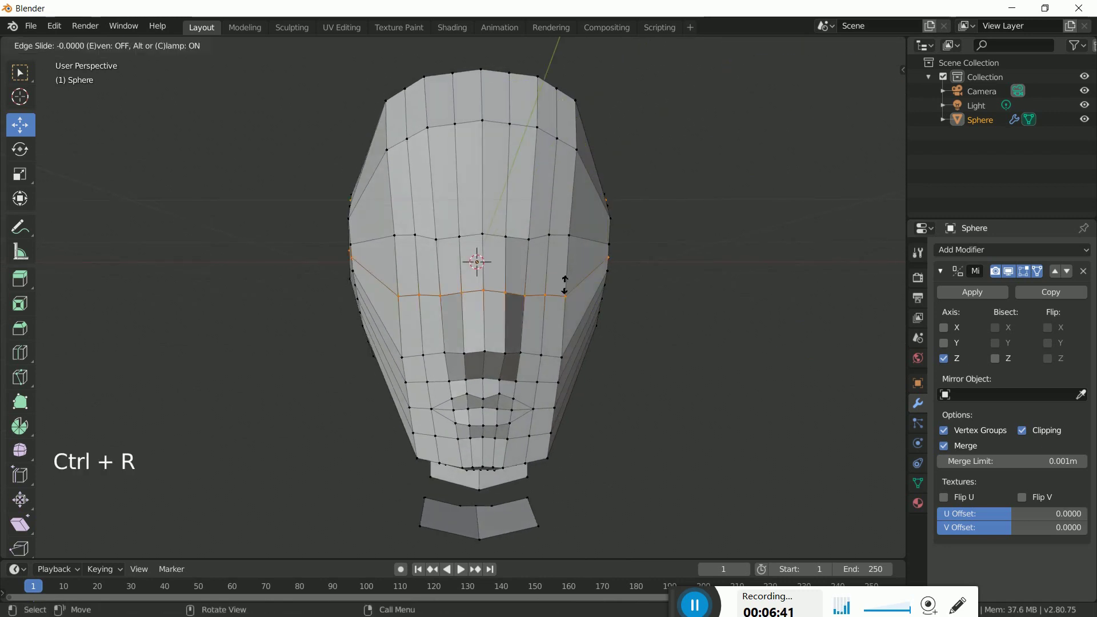
click(697, 353)
middle_click(630, 336)
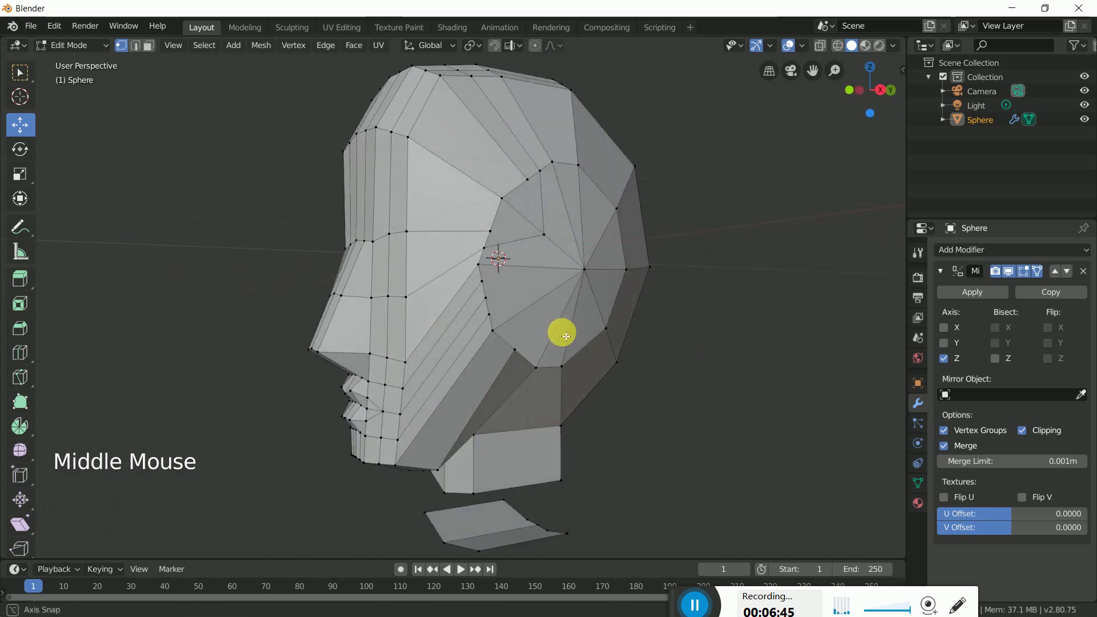
click(517, 316)
click(517, 264)
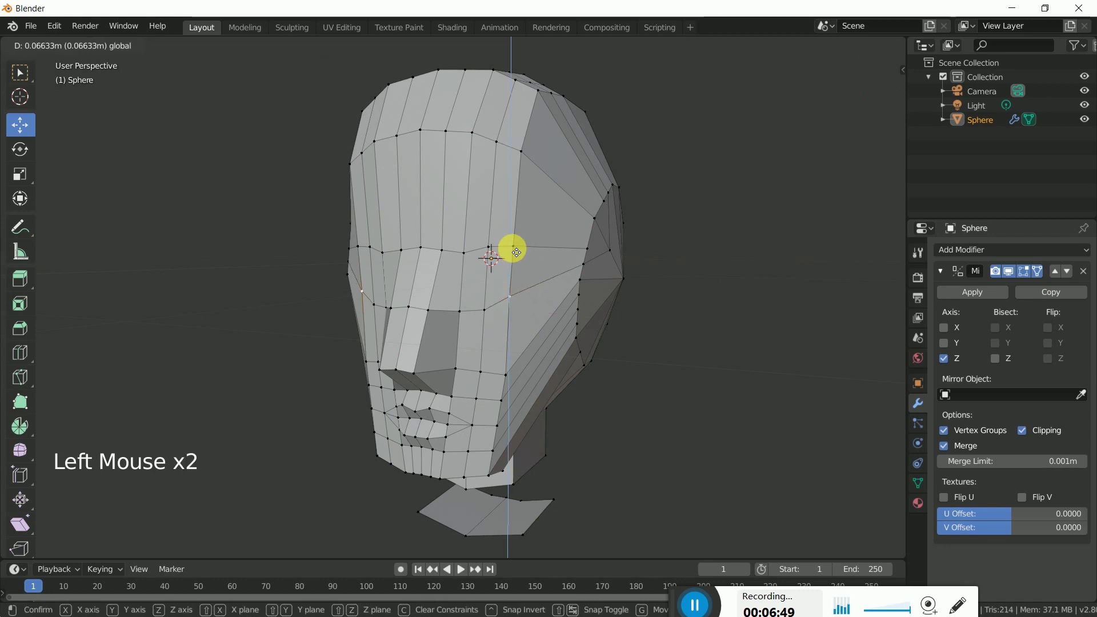
click(693, 380)
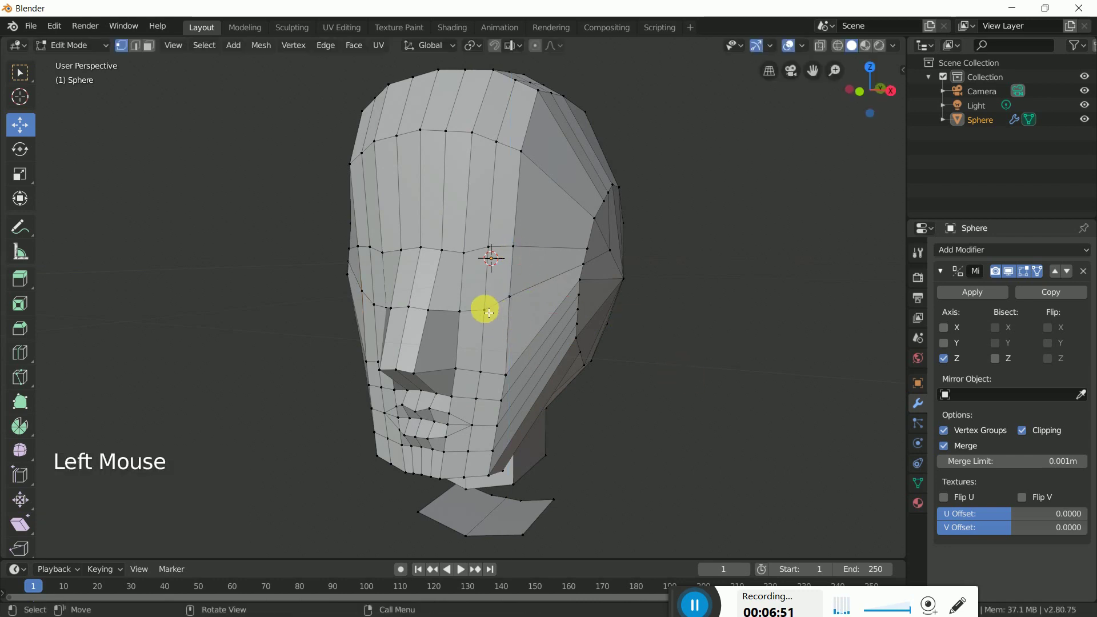
middle_click(536, 331)
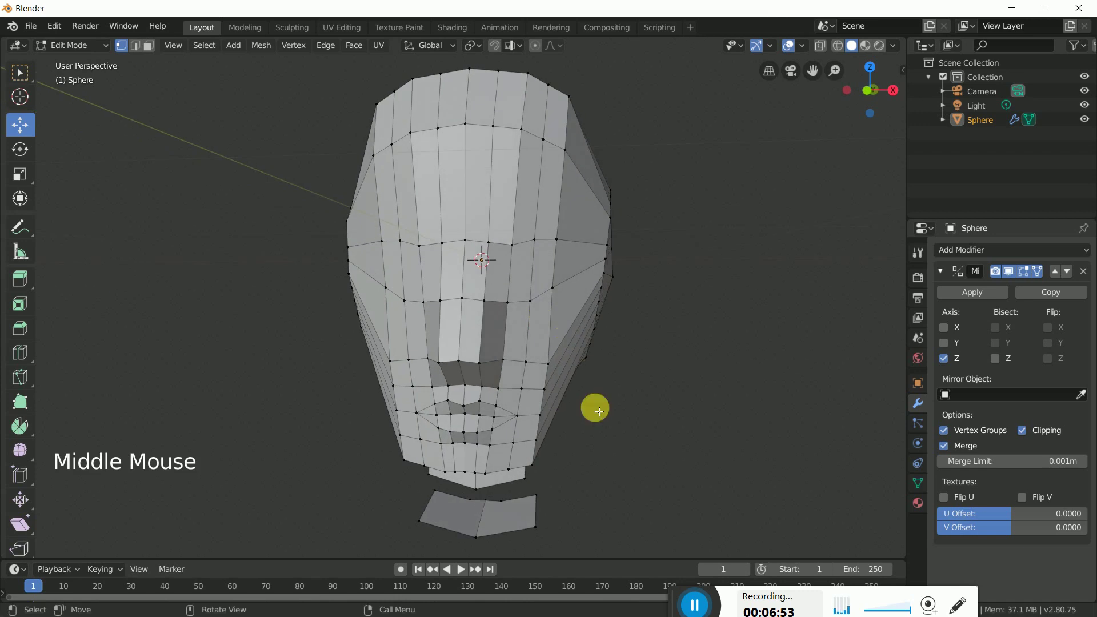
- Cut a new edge loop at nose level and slide it lower on the face along the vertical axis
key(ctrl+r)
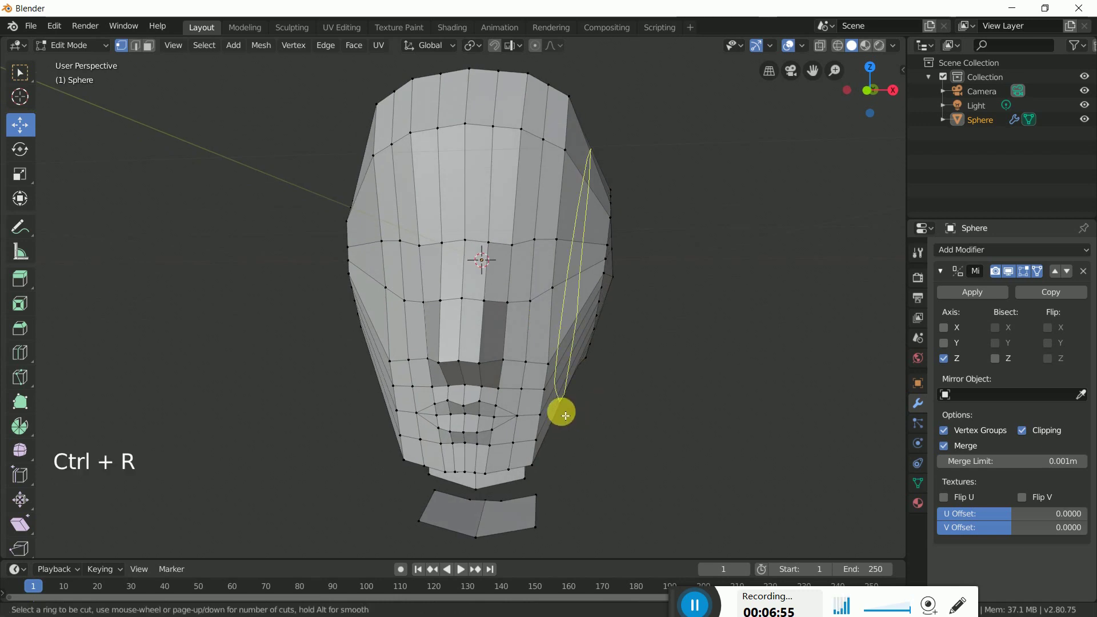
click(650, 466)
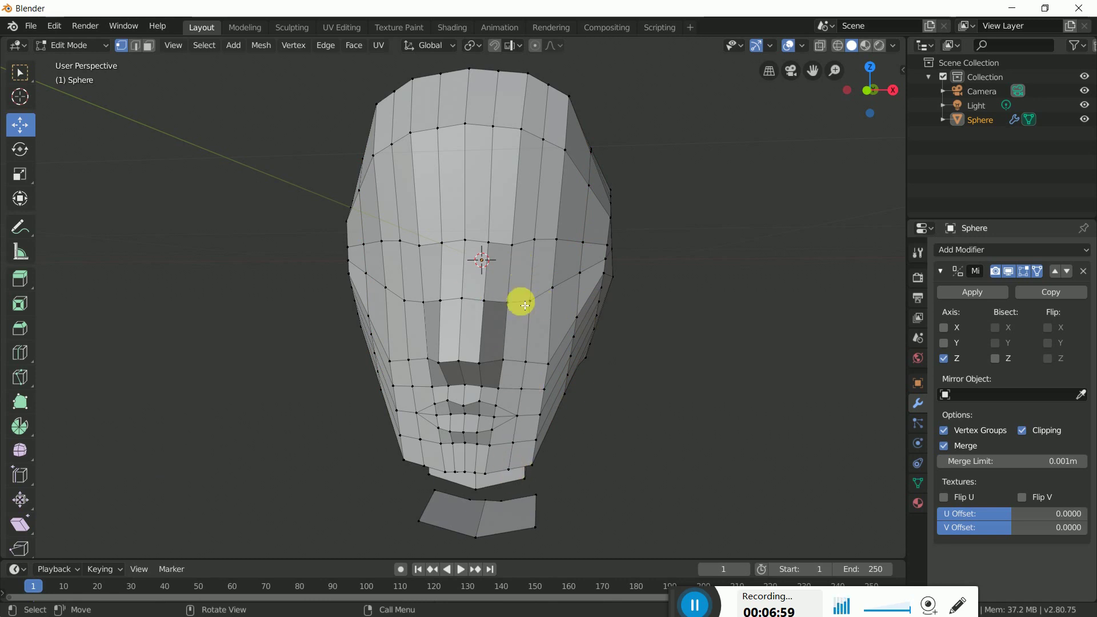
click(511, 306)
click(574, 308)
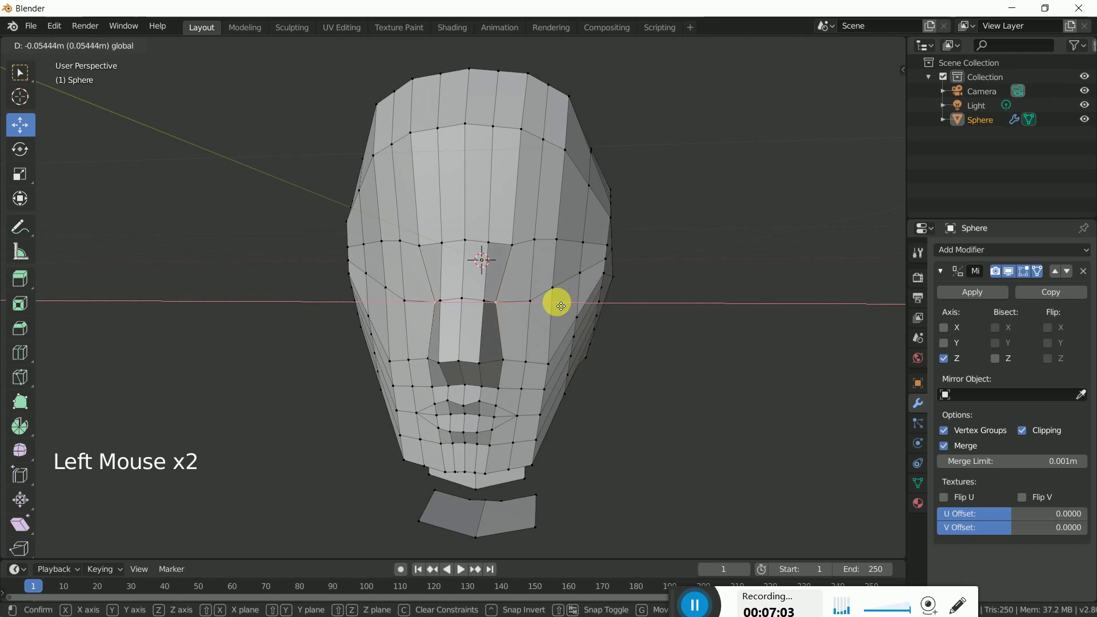
middle_click(571, 375)
click(713, 384)
- Lift the nose-bottom vertices upward to form a shorter nose underside above the mouth
click(522, 296)
click(573, 299)
click(595, 336)
click(527, 297)
click(576, 301)
click(671, 352)
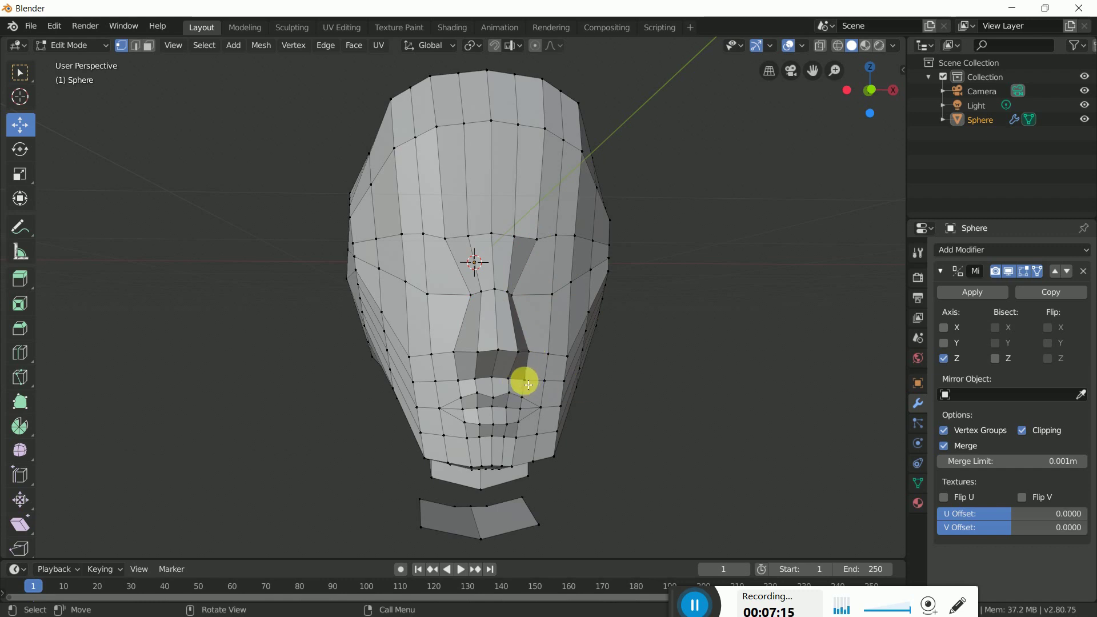
key(c)
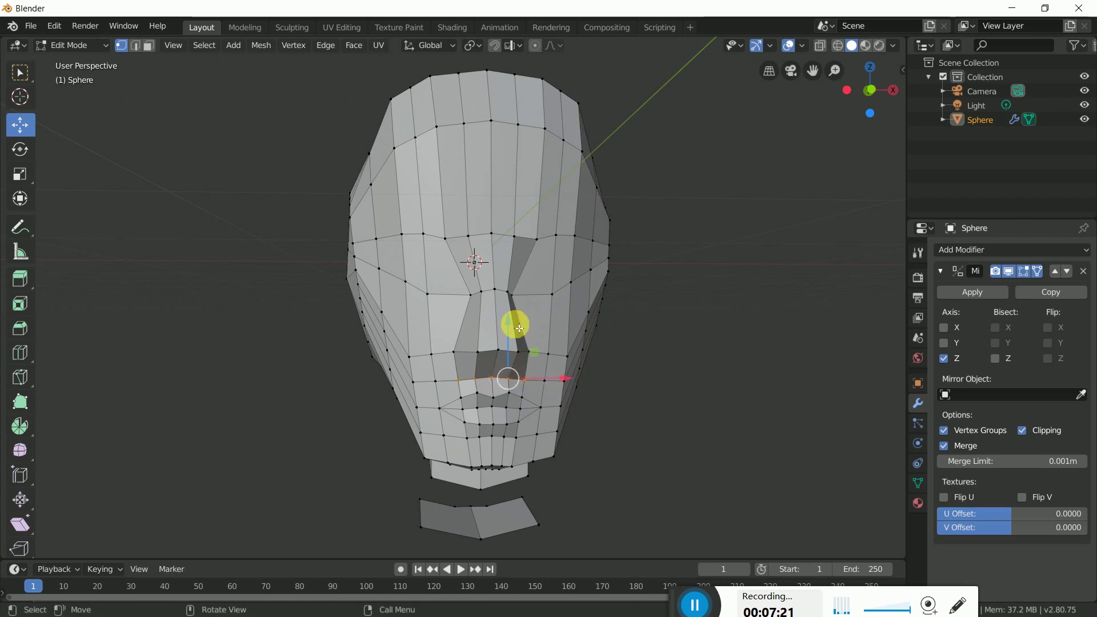
click(514, 328)
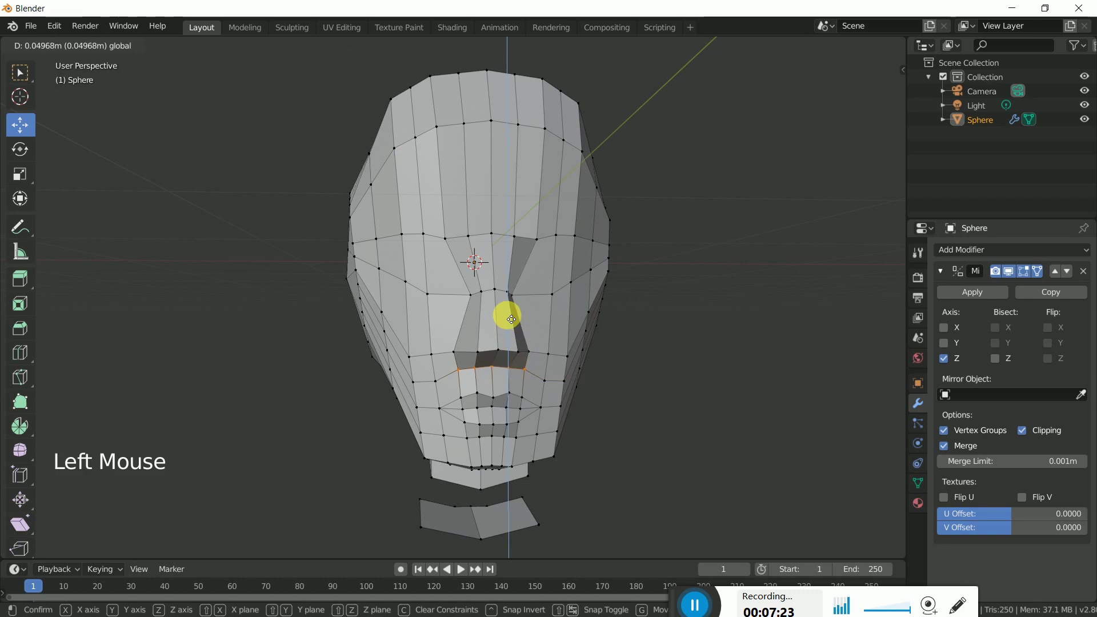
middle_click(630, 369)
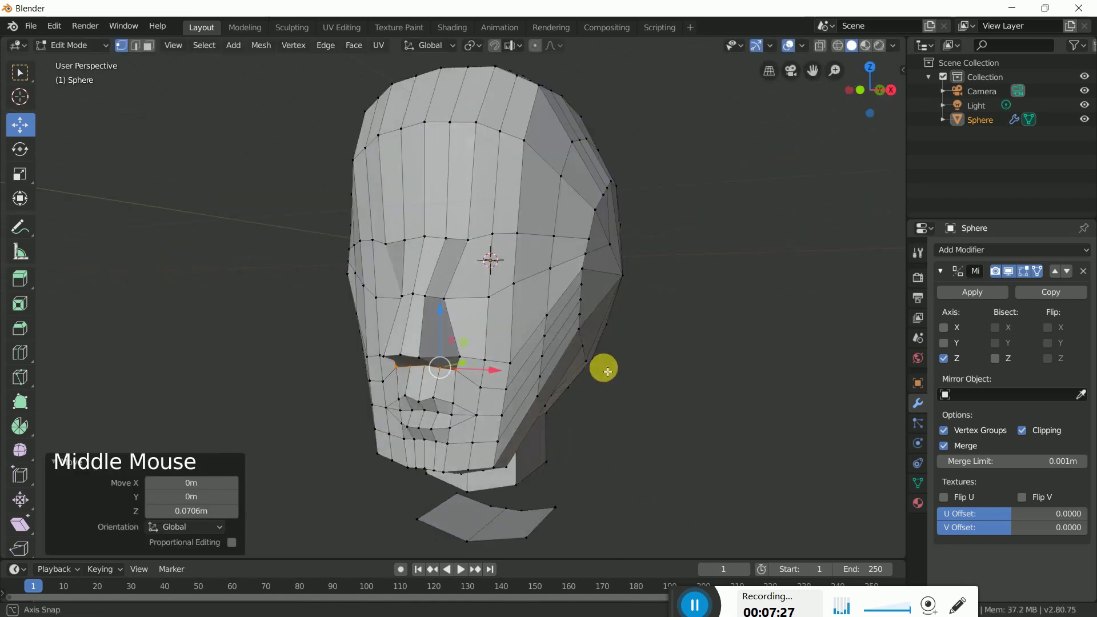
click(670, 386)
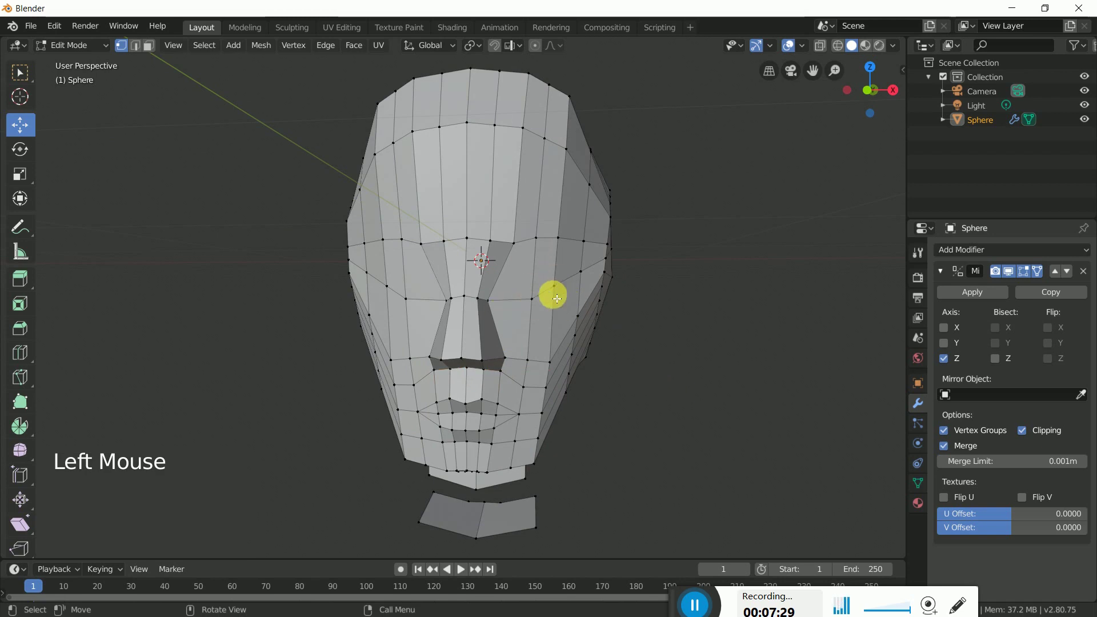
- Pull the lower nose edges outward from the face, checked in side view
click(142, 50)
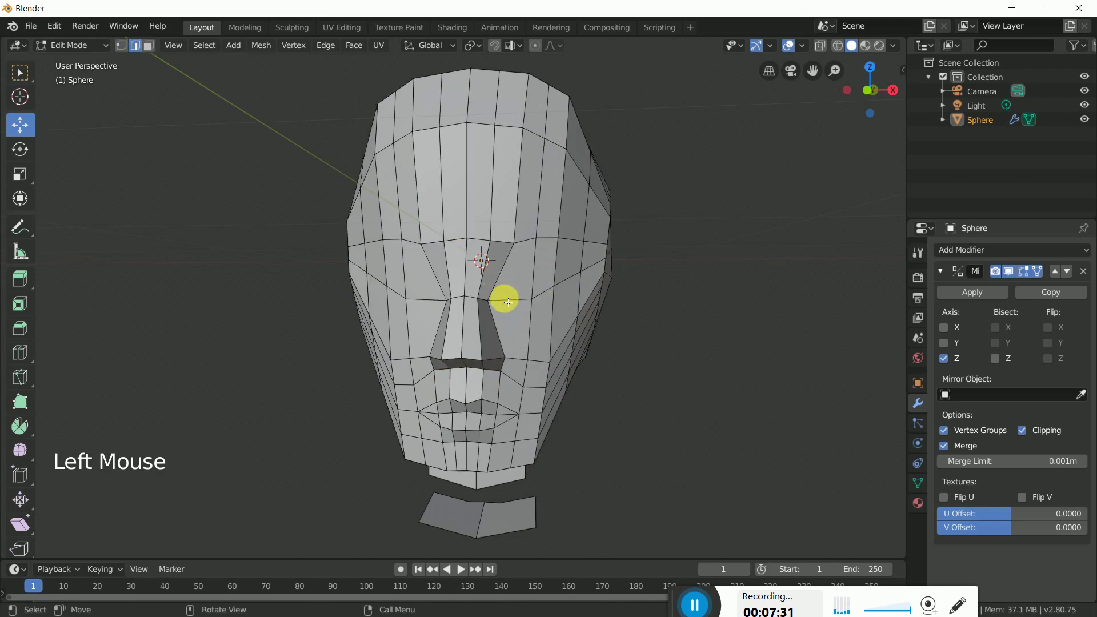
click(511, 302)
click(666, 371)
click(550, 295)
click(511, 304)
middle_click(565, 345)
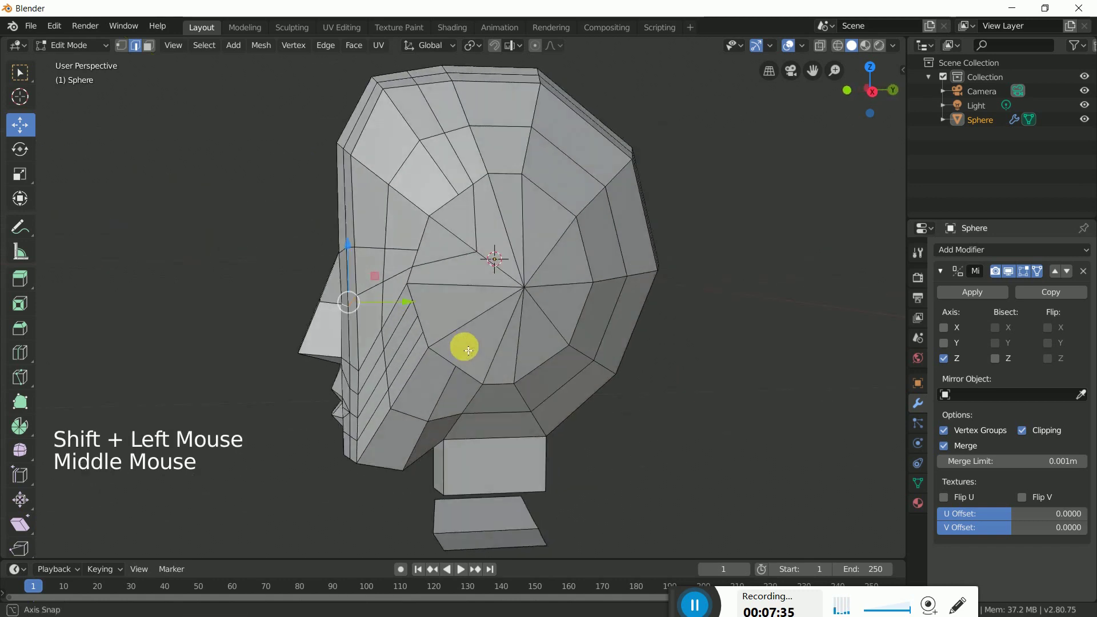
click(405, 306)
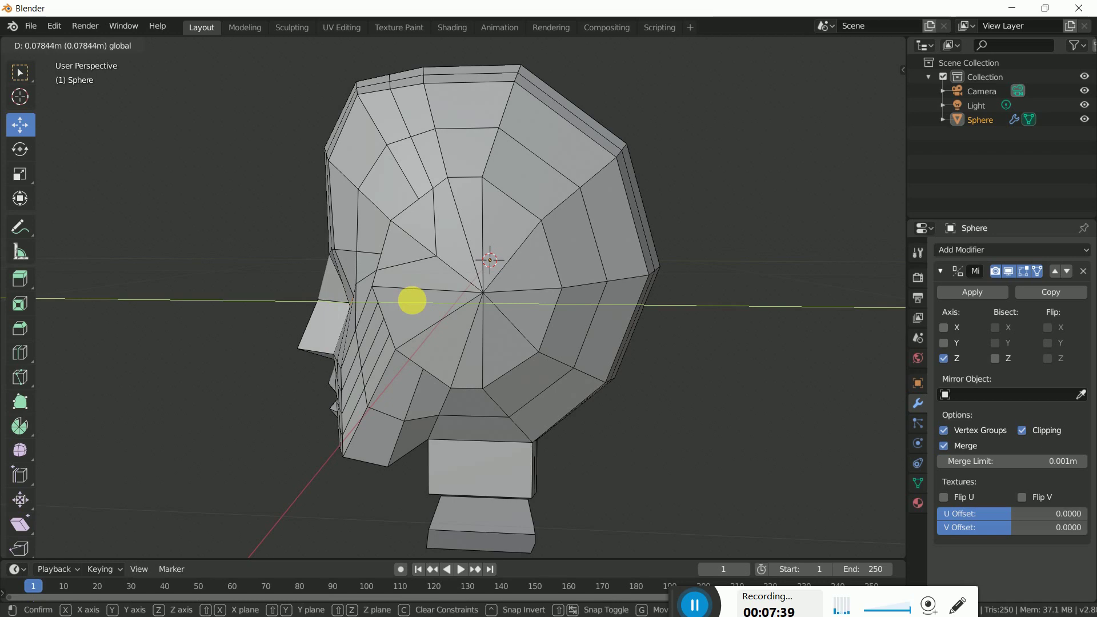
middle_click(430, 352)
- Pull the nose-bridge edge farther outward to give the nose a pointed profile
click(482, 318)
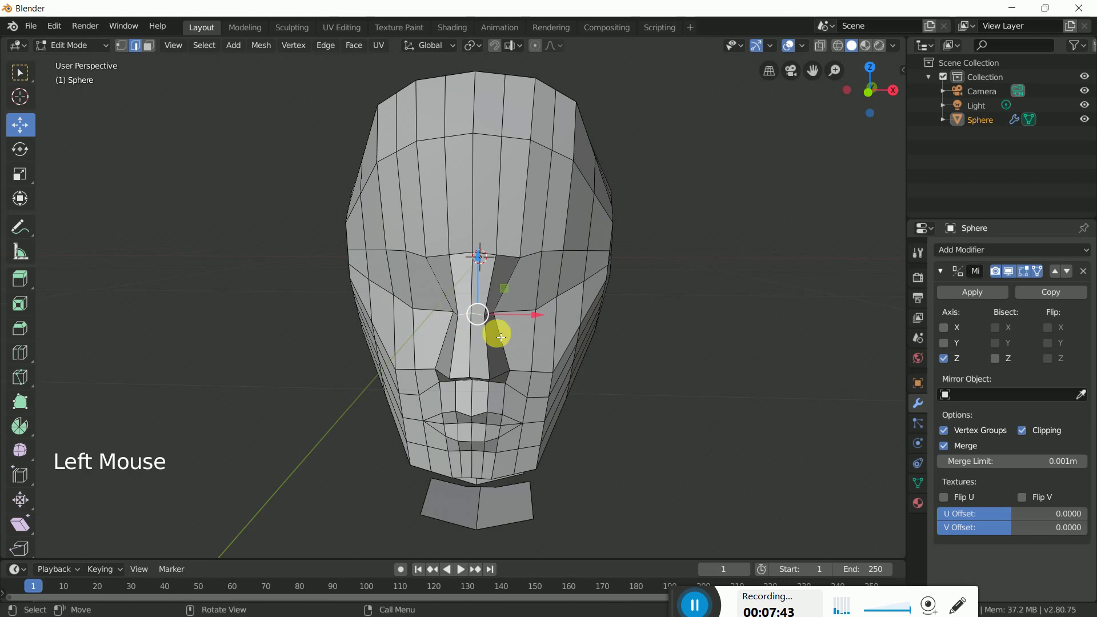
middle_click(532, 364)
click(395, 308)
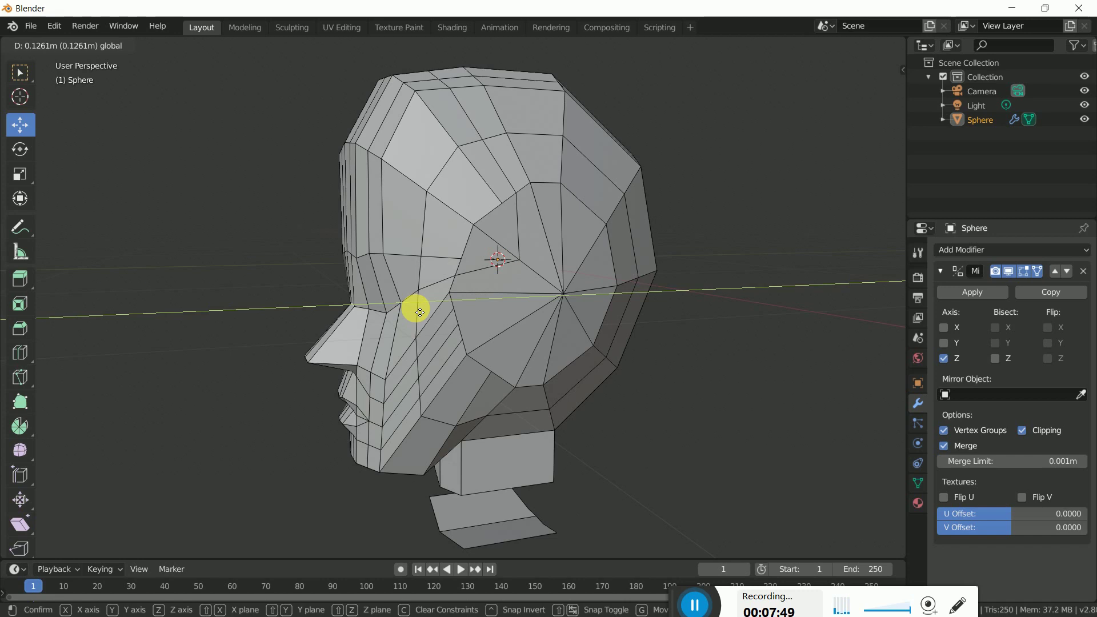
middle_click(465, 363)
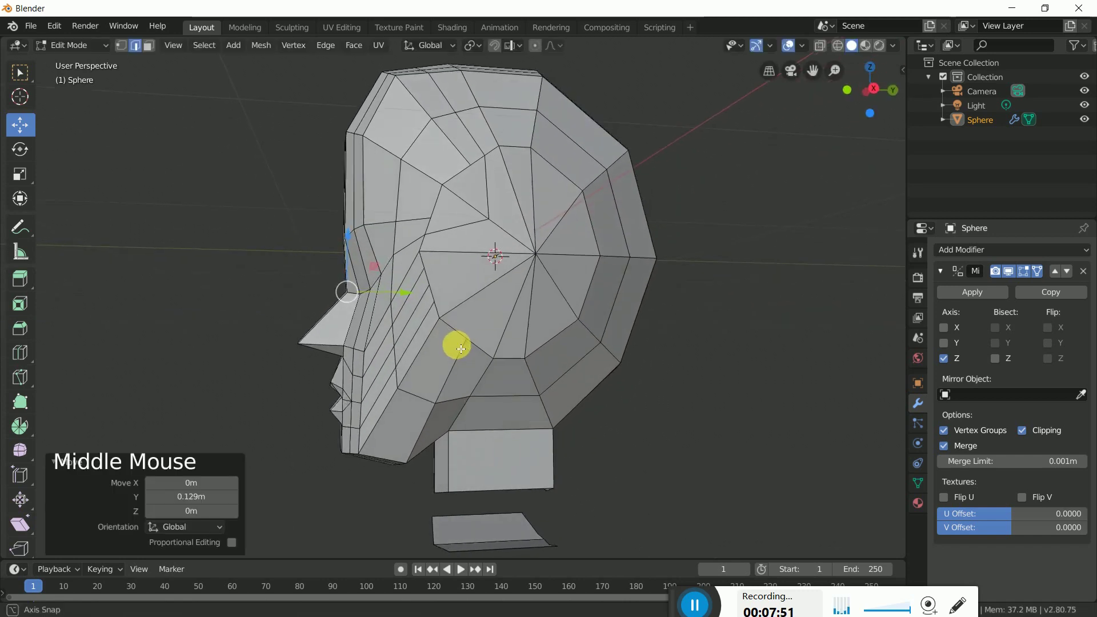
- Cut vertical and horizontal loops beside the nose and inset the two eye-socket faces
scroll(down, 3)
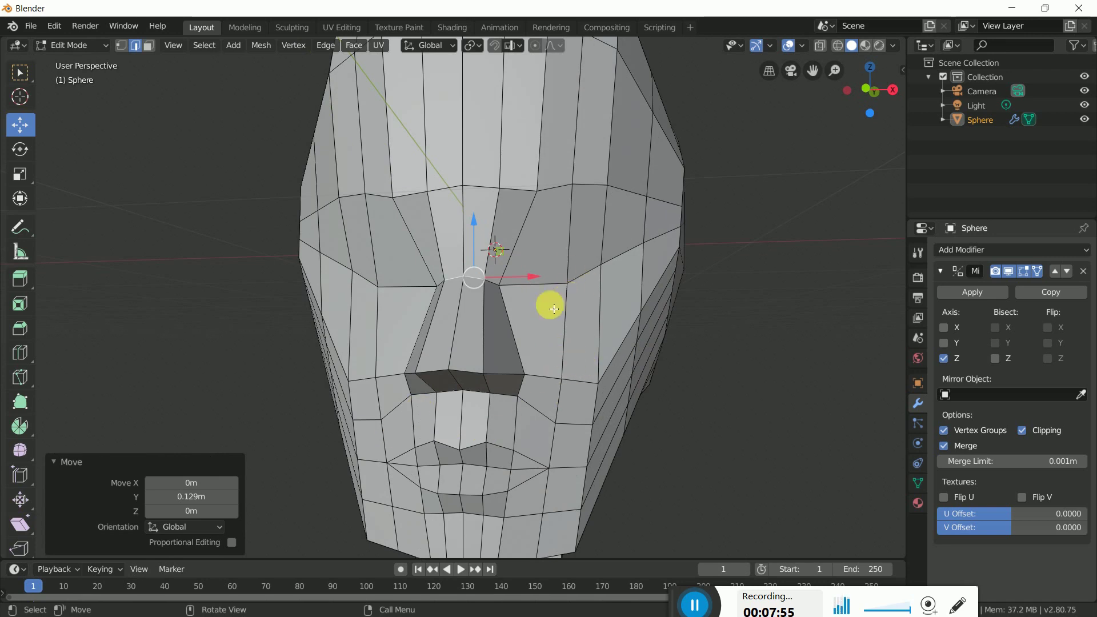
key(k)
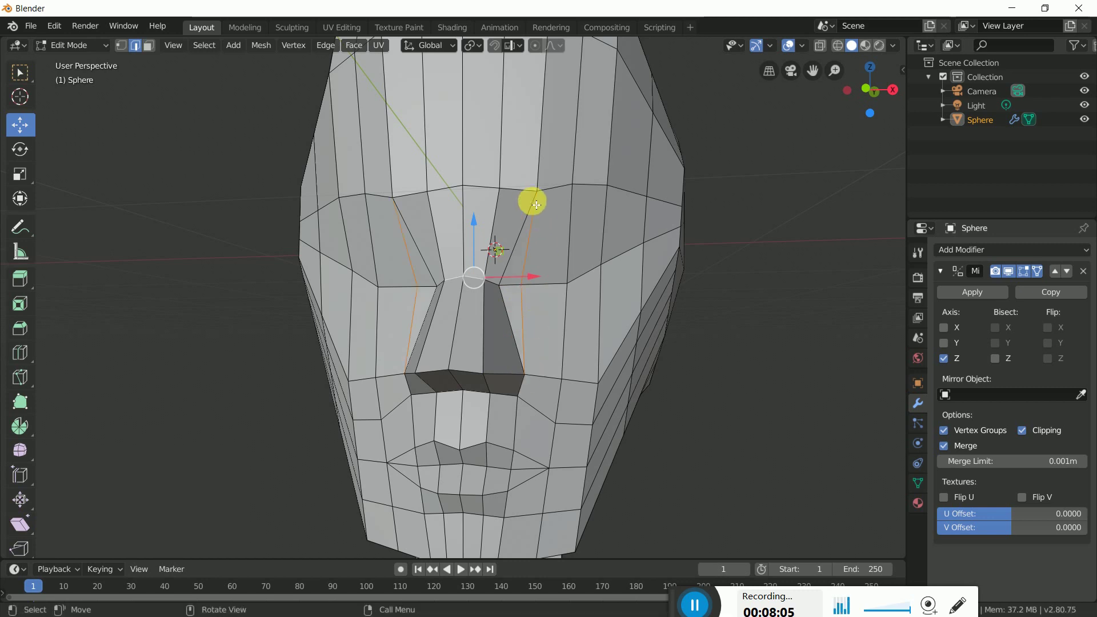
click(727, 384)
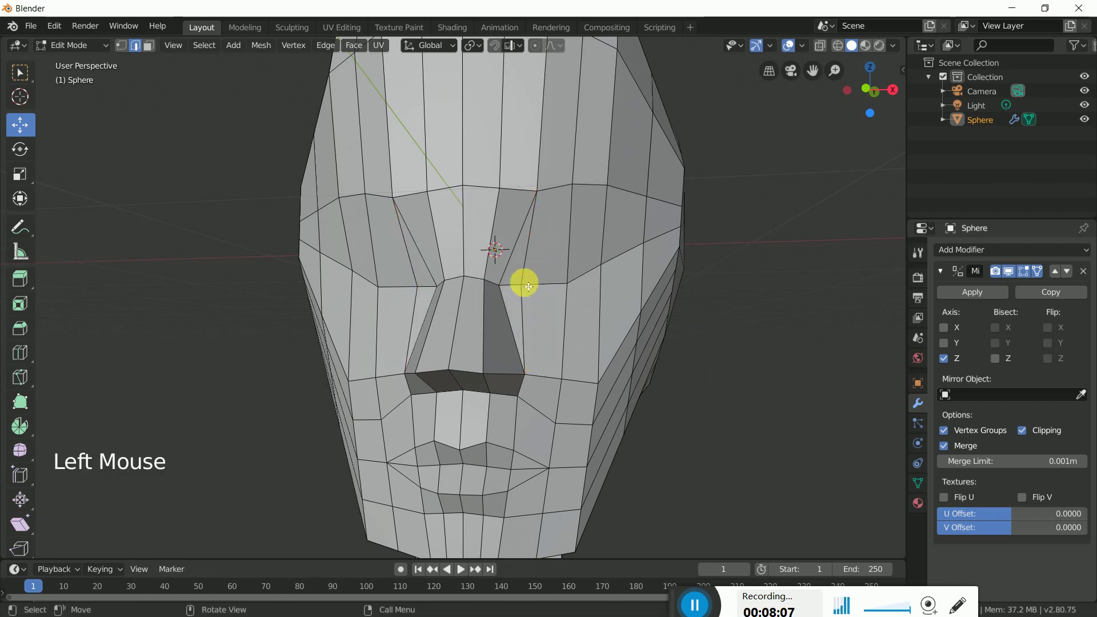
key(k)
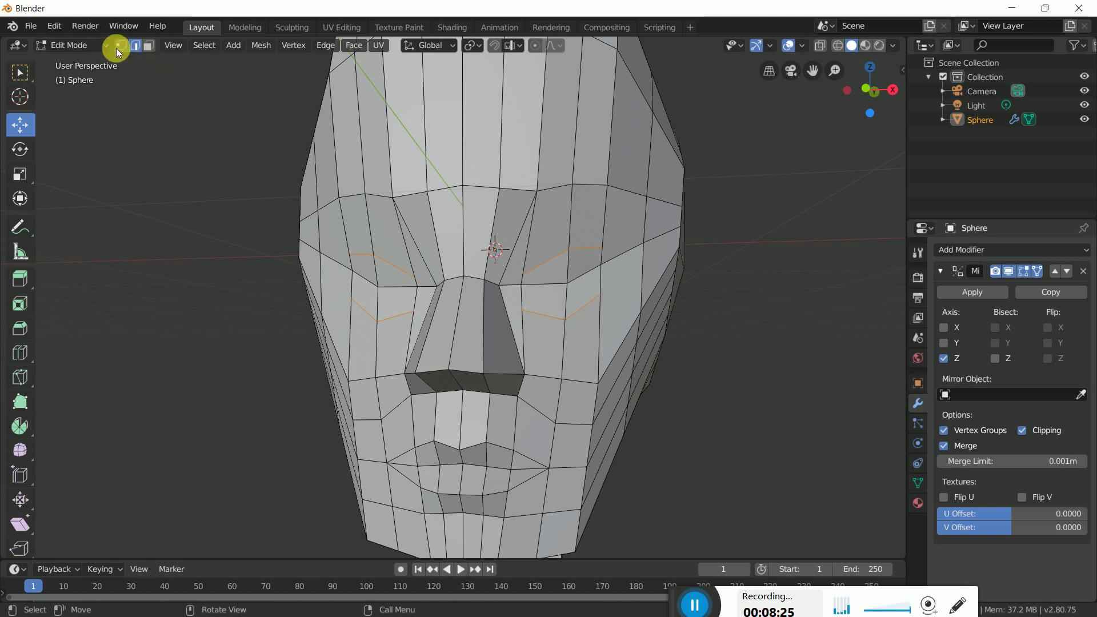
click(121, 49)
click(734, 359)
click(572, 285)
key(x)
- Adjust the shape of the new eye sockets while inspecting the head from several angles
middle_click(699, 334)
scroll(up, 3)
middle_click(560, 341)
scroll(down, 3)
scroll(up, 3)
click(567, 454)
click(630, 450)
click(730, 390)
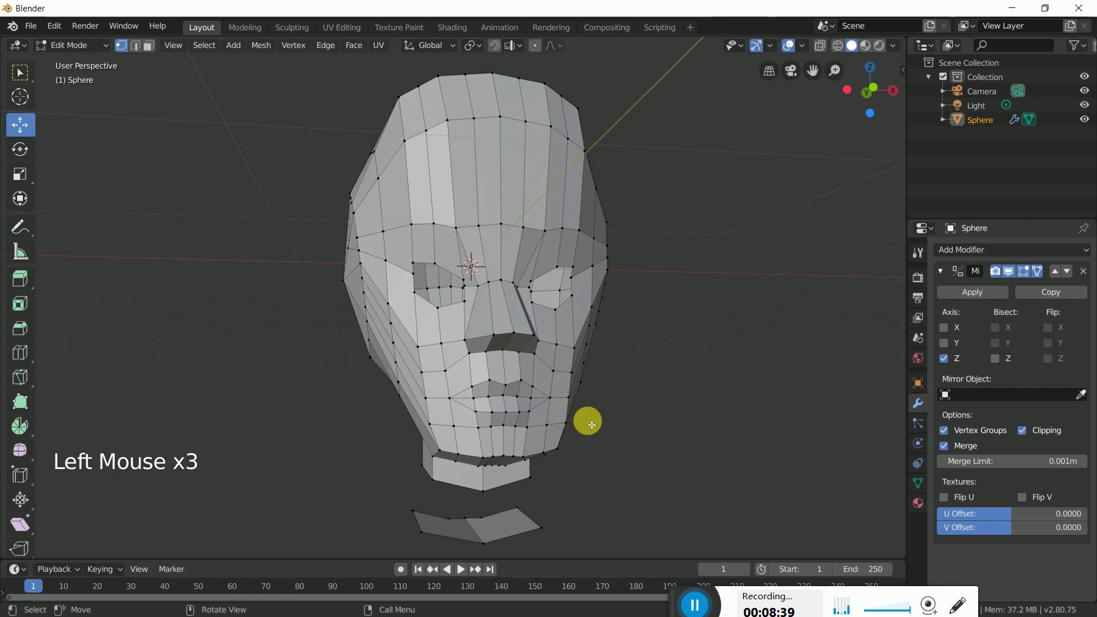
- Pull the jaw-corner and jawline vertices slightly inward
click(570, 424)
click(618, 423)
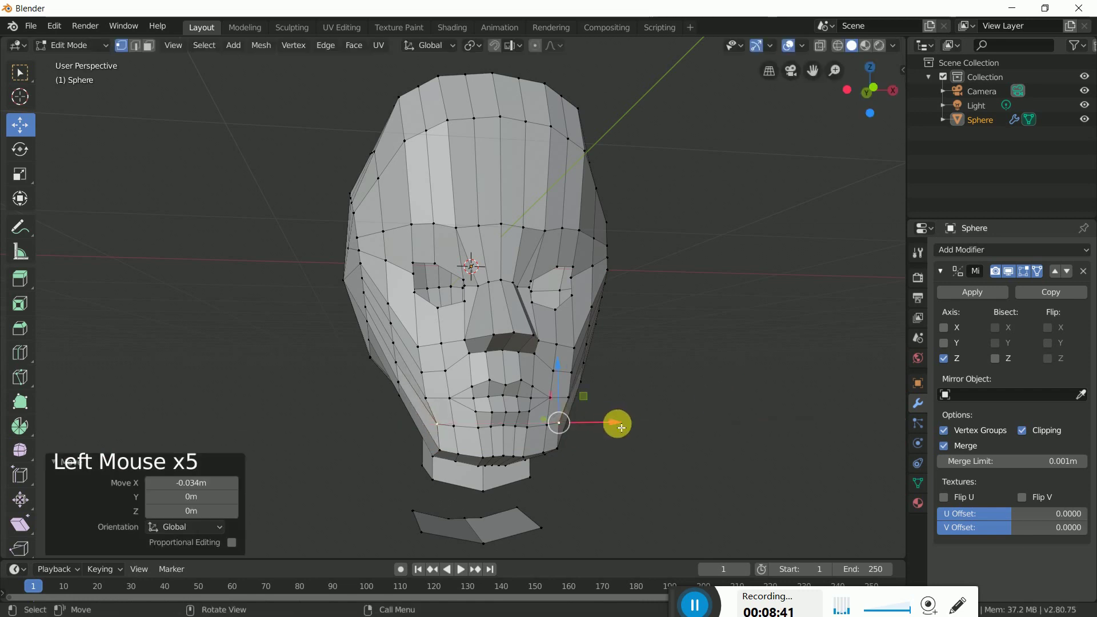
click(689, 428)
click(572, 399)
click(638, 400)
click(696, 441)
click(574, 374)
click(633, 378)
click(689, 394)
click(578, 352)
click(629, 352)
click(565, 450)
click(618, 451)
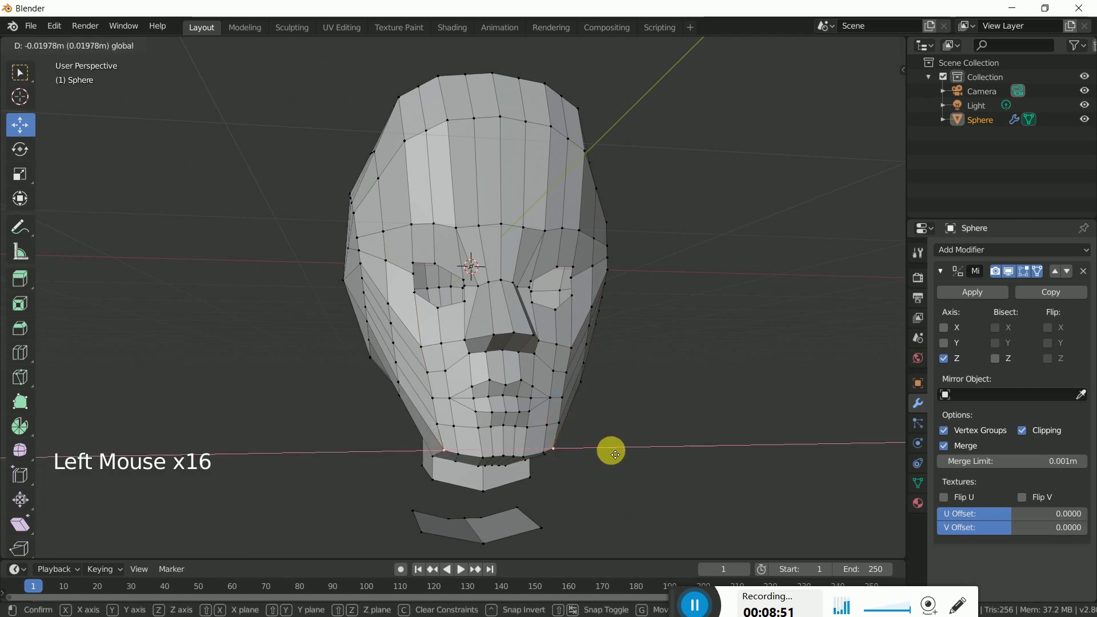
click(683, 451)
- Tweak the remaining jawline vertices to tidy the lower face outline
click(548, 453)
click(636, 452)
click(685, 451)
click(555, 450)
click(600, 451)
click(684, 431)
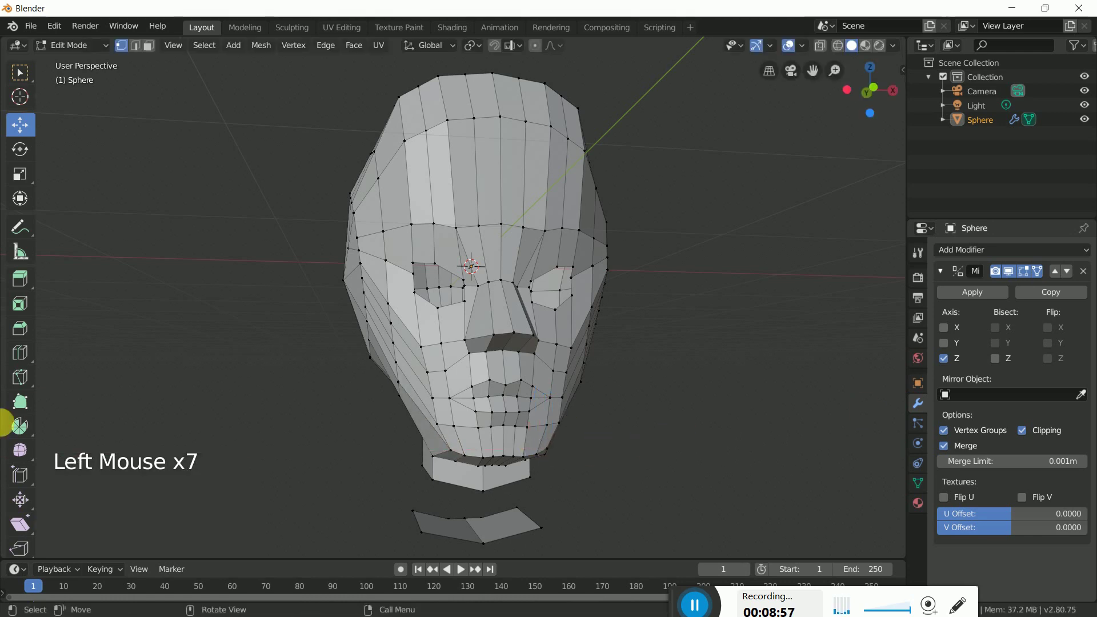
click(920, 405)
click(985, 255)
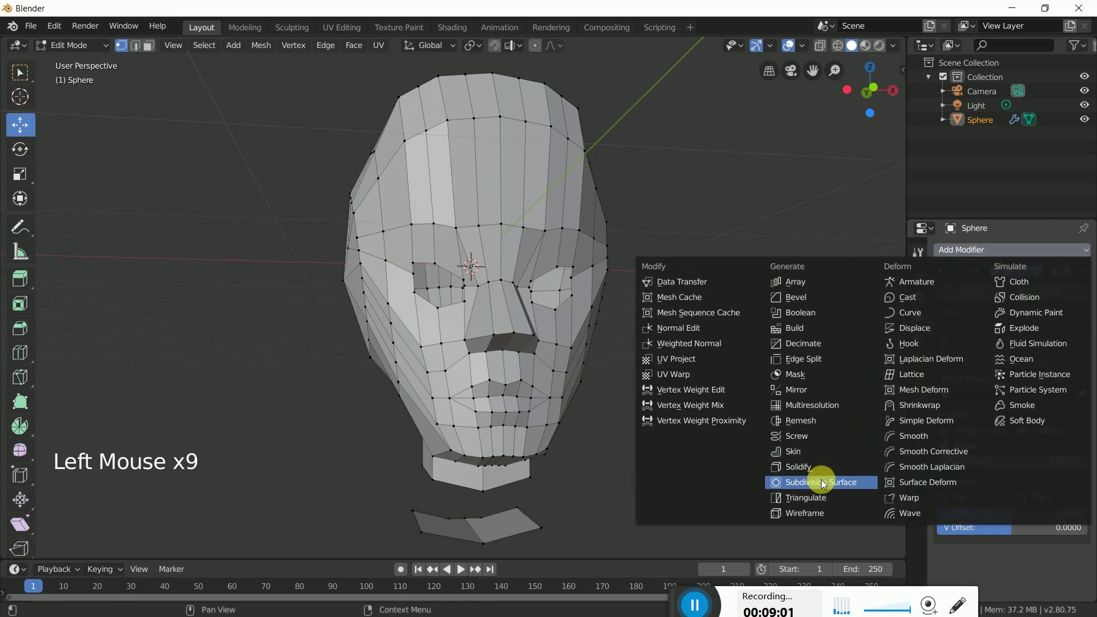
- Add a Subdivision Surface modifier after the Mirror modifier and inspect the smoothed head
scroll(down, 3)
scroll(down, 3)
click(1046, 483)
middle_click(674, 372)
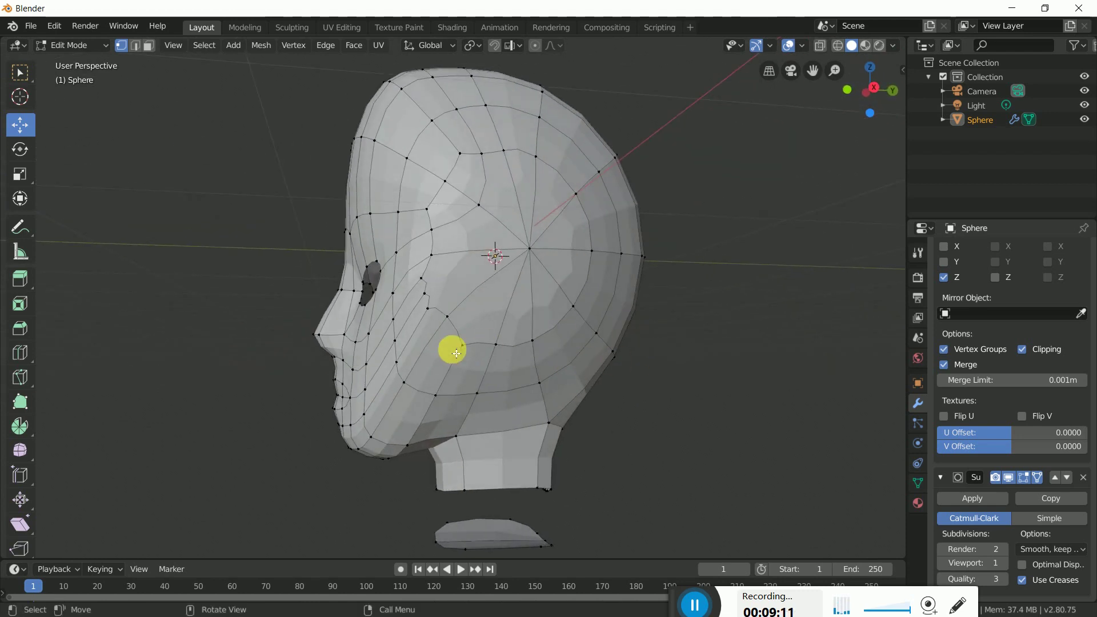
middle_click(477, 347)
- Scale down the eye-opening edge loops and extrude their rims, checked from the side
double_click(538, 312)
key(s)
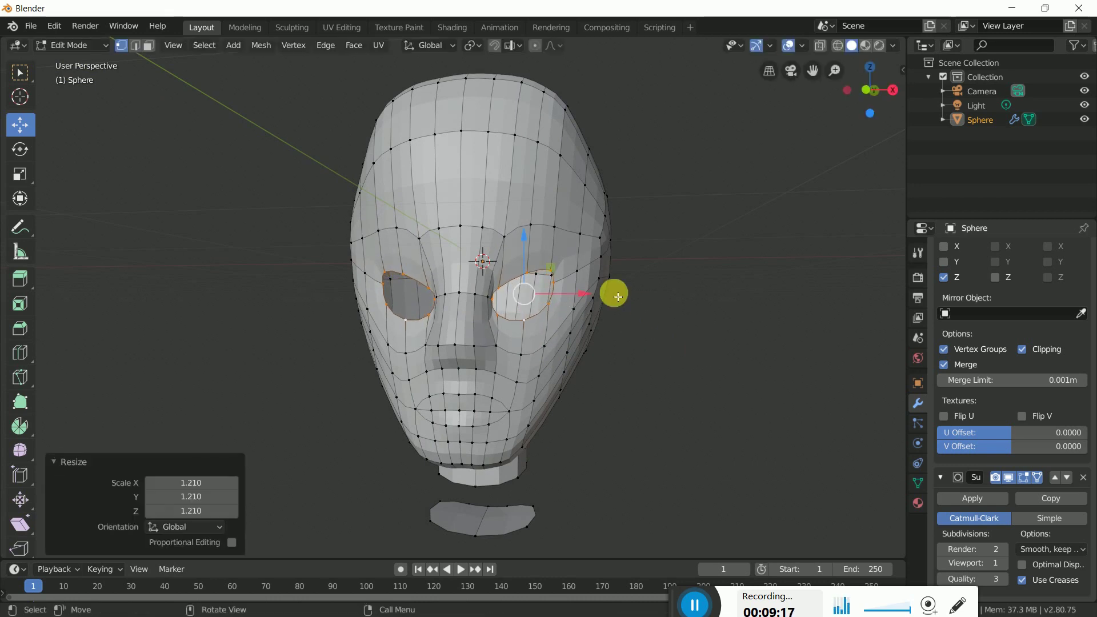
click(529, 243)
click(589, 292)
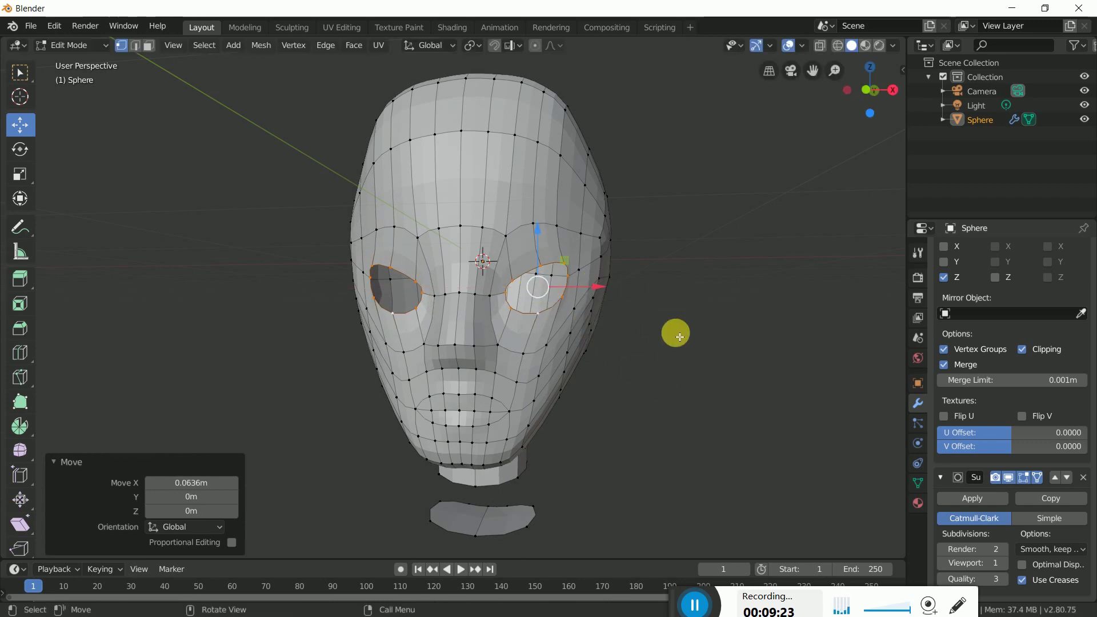
key(s)
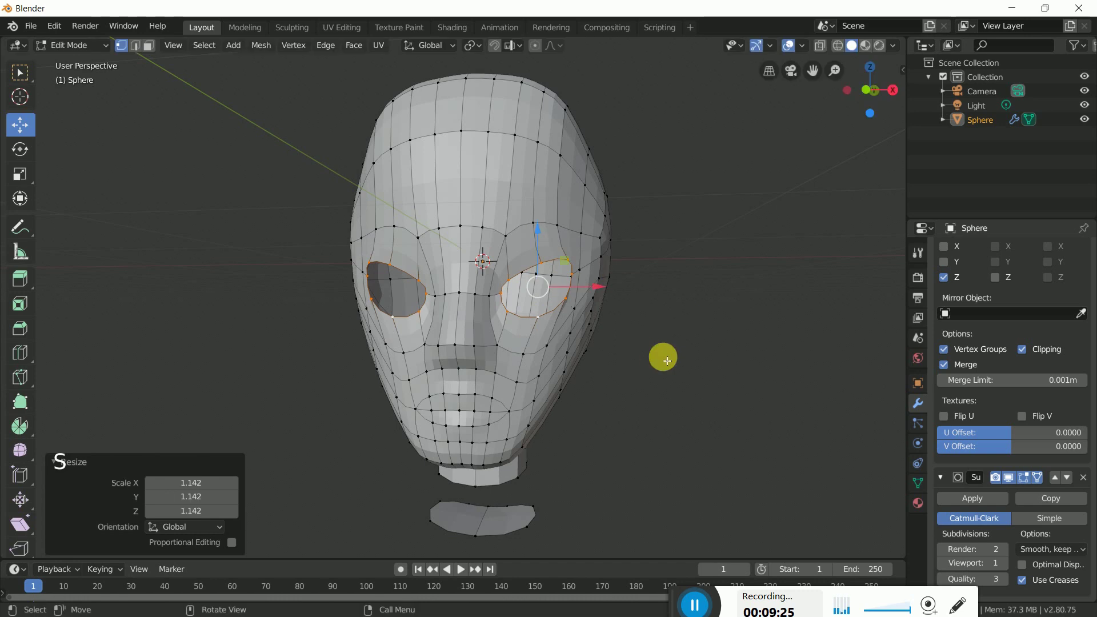
middle_click(687, 370)
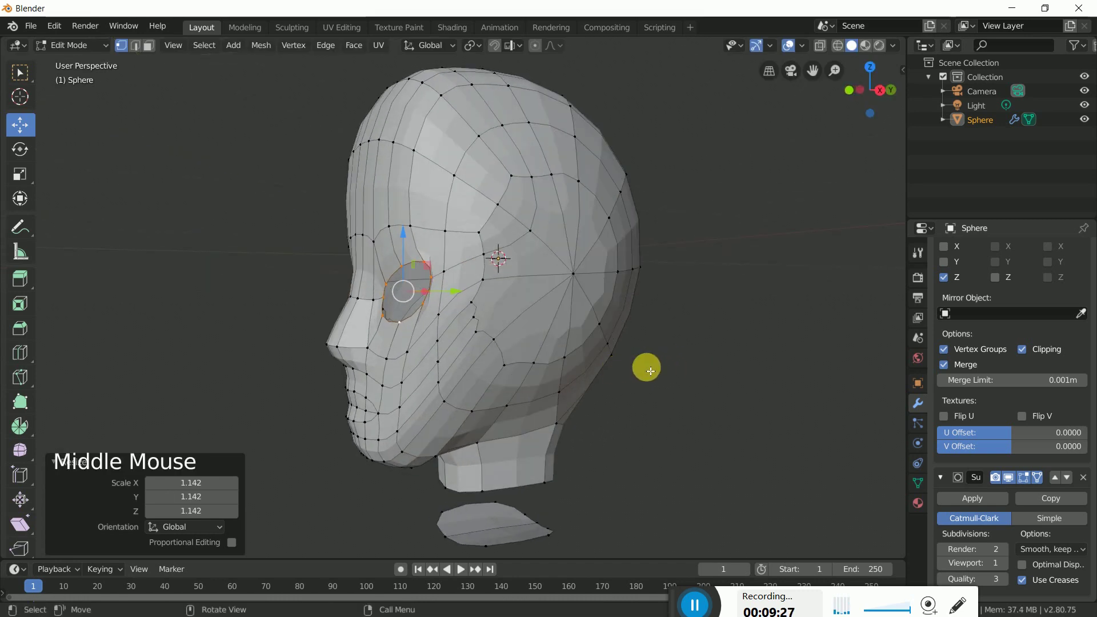
key(e)
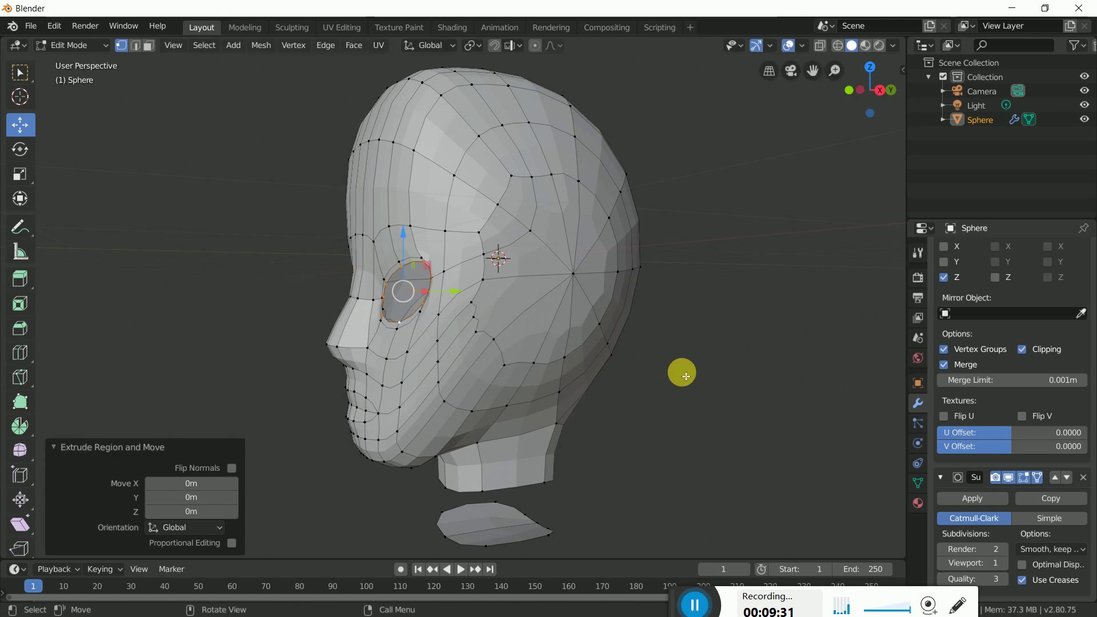
middle_click(672, 380)
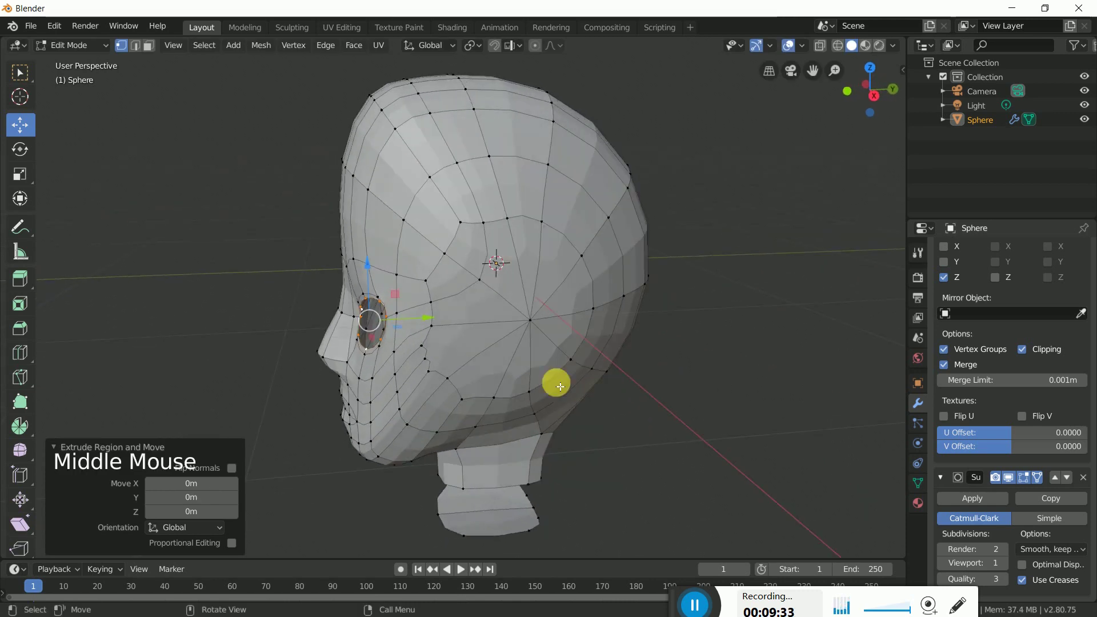
- Shrink both eye rims to a smaller opening size
click(436, 324)
click(439, 323)
middle_click(481, 344)
key(s)
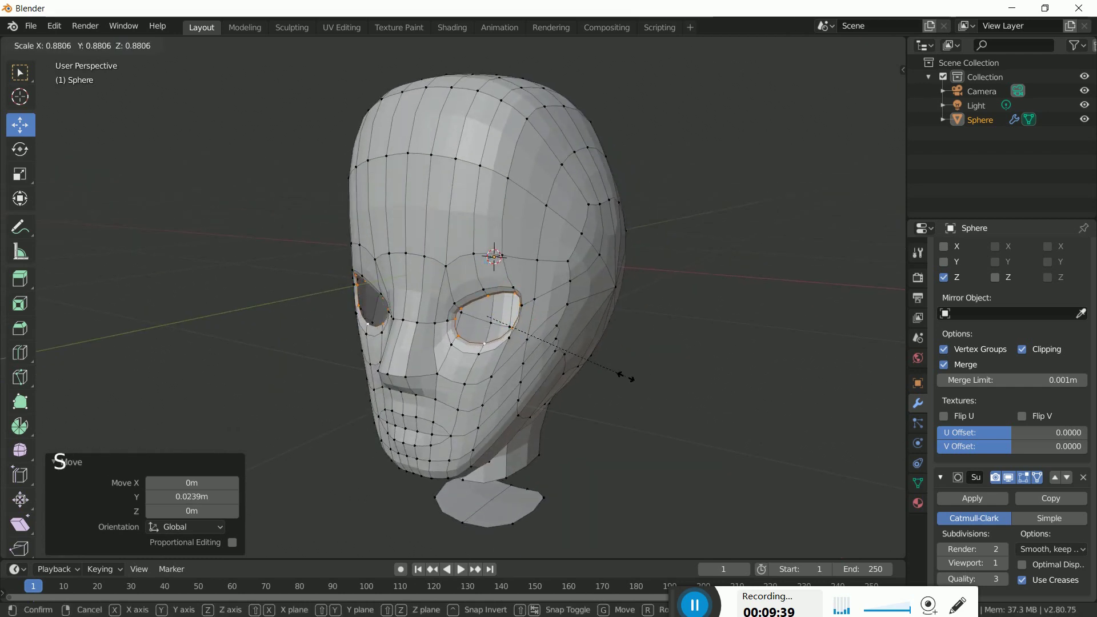
middle_click(618, 384)
click(606, 307)
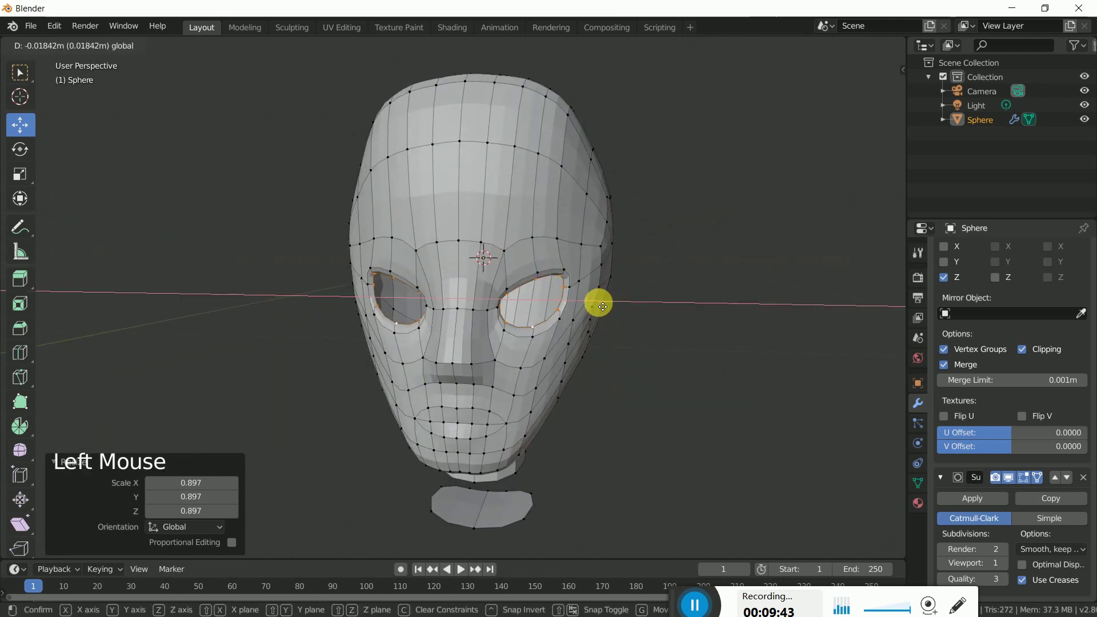
- Push the eye rims back into the head along the depth axis and shrink them further
middle_click(631, 342)
key(e)
click(462, 316)
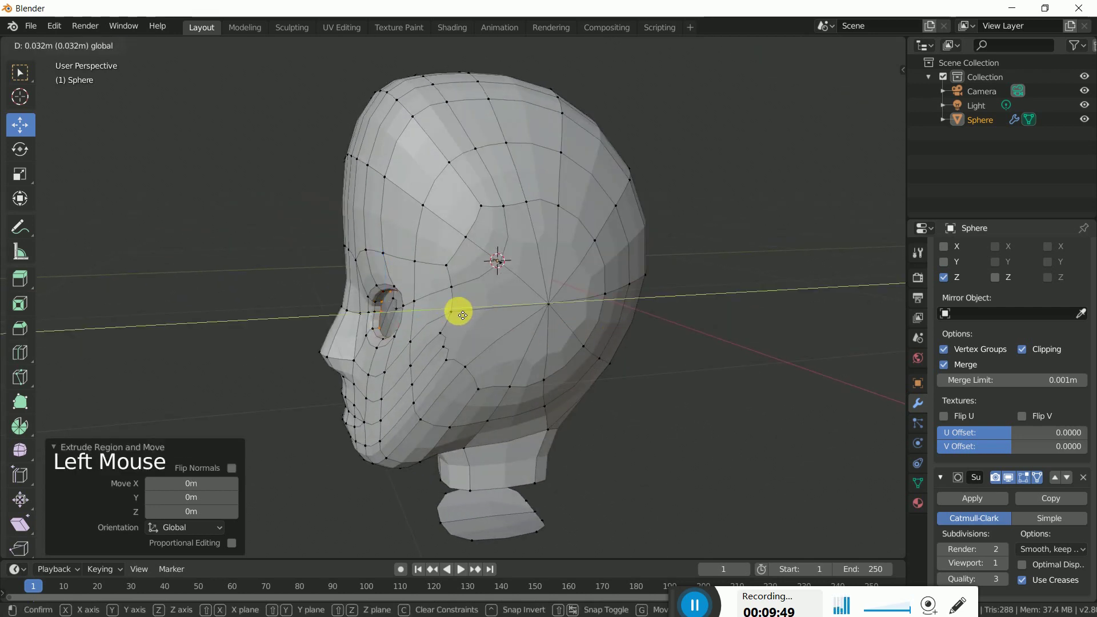
middle_click(526, 356)
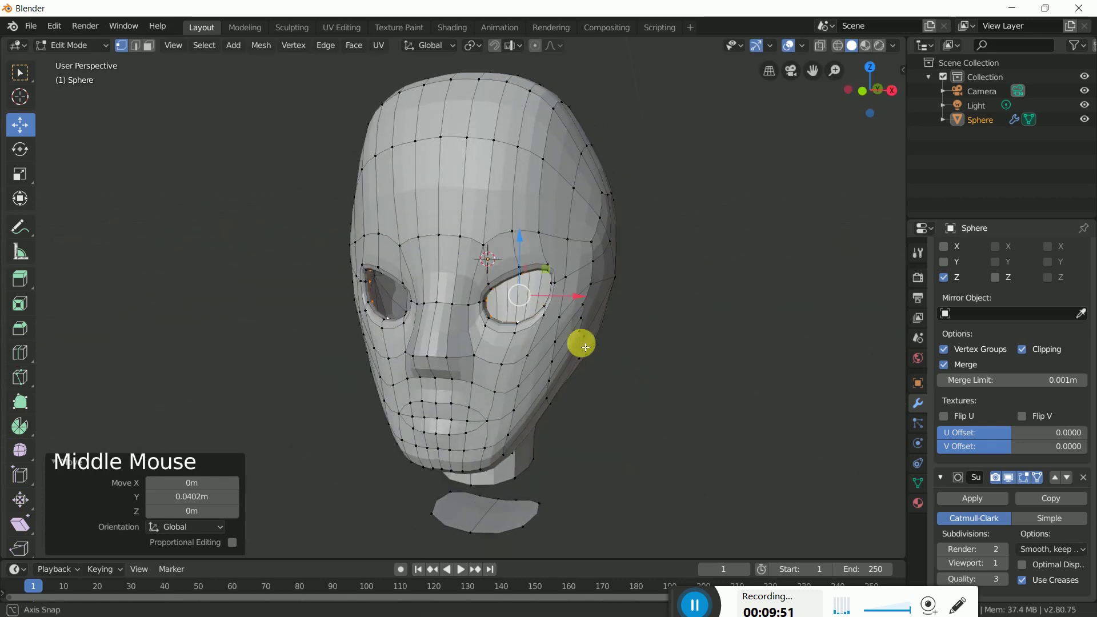
key(s)
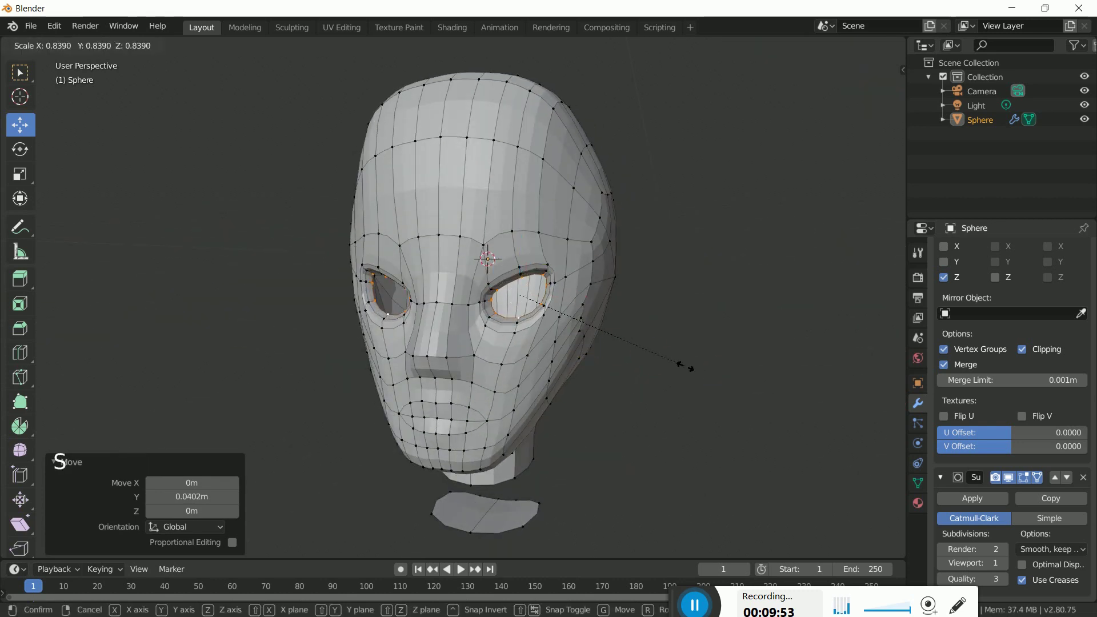
middle_click(571, 361)
middle_click(626, 373)
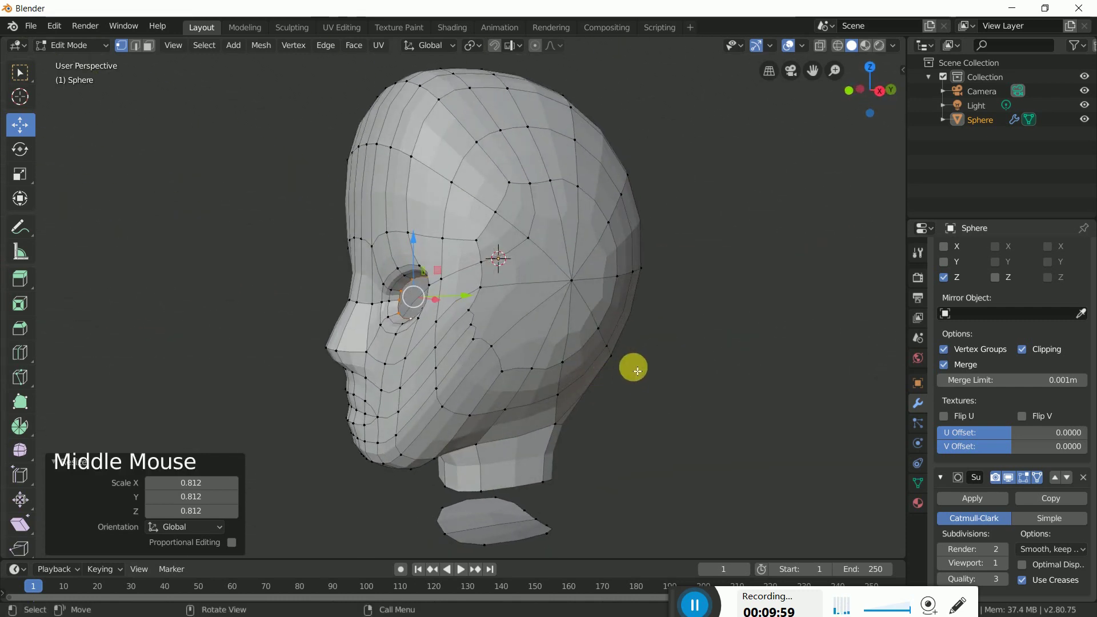
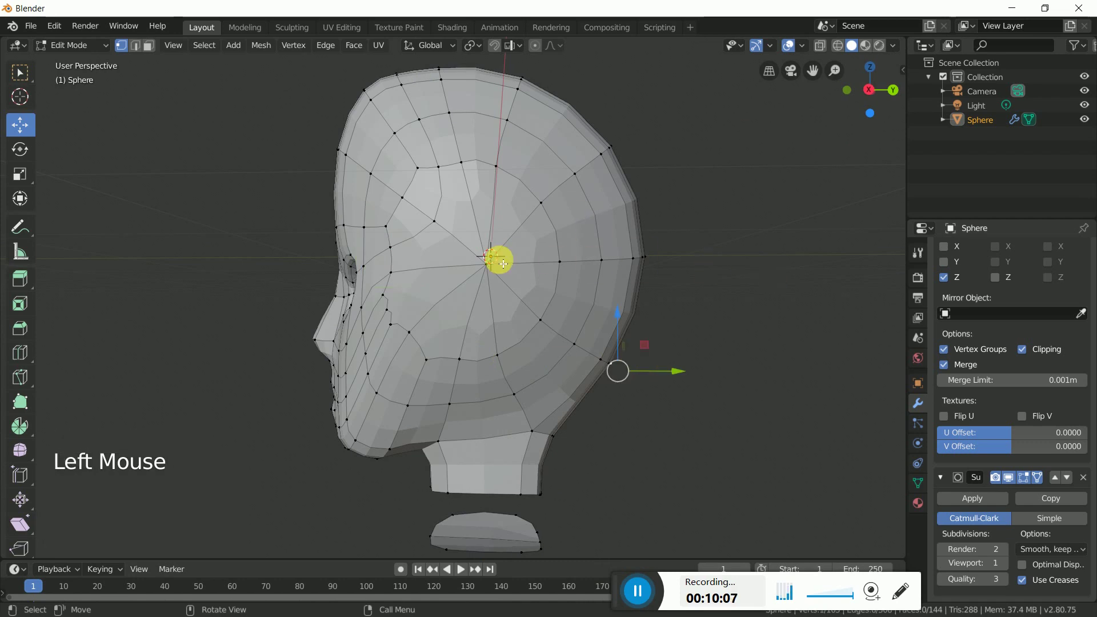
- Knife-cut an oval loop around the side pole, extrude its faces in place and select the ear face ring
key(k)
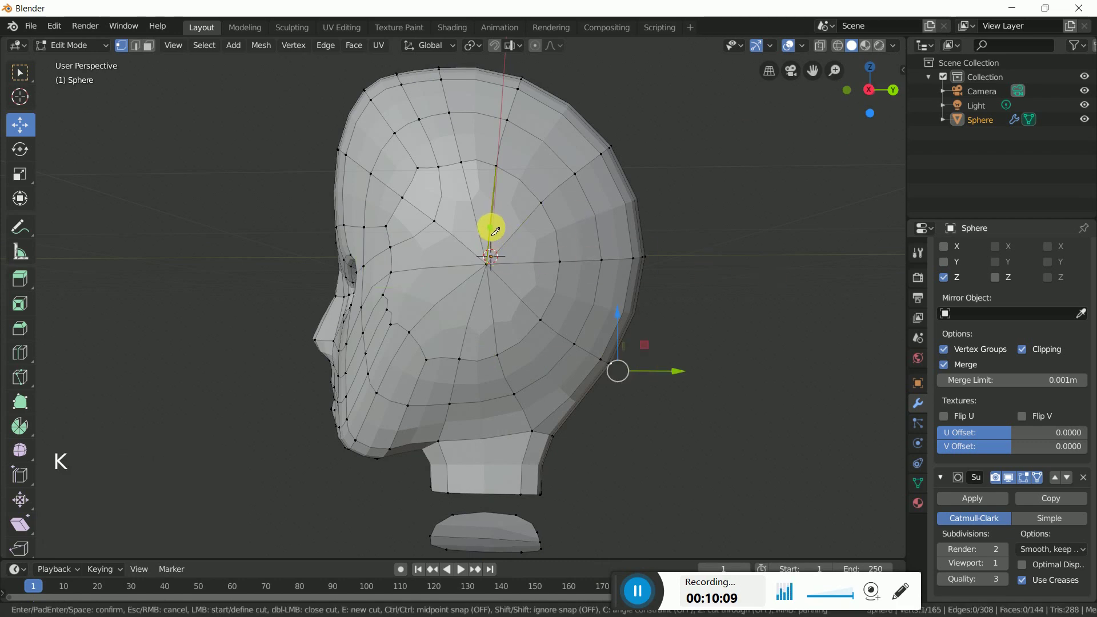
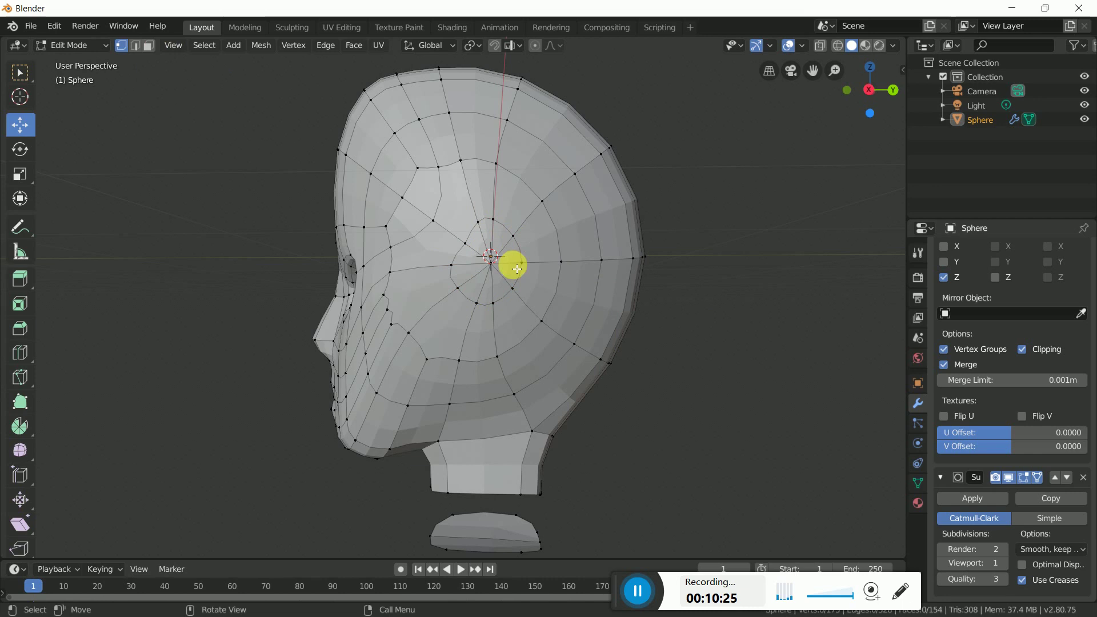
click(153, 45)
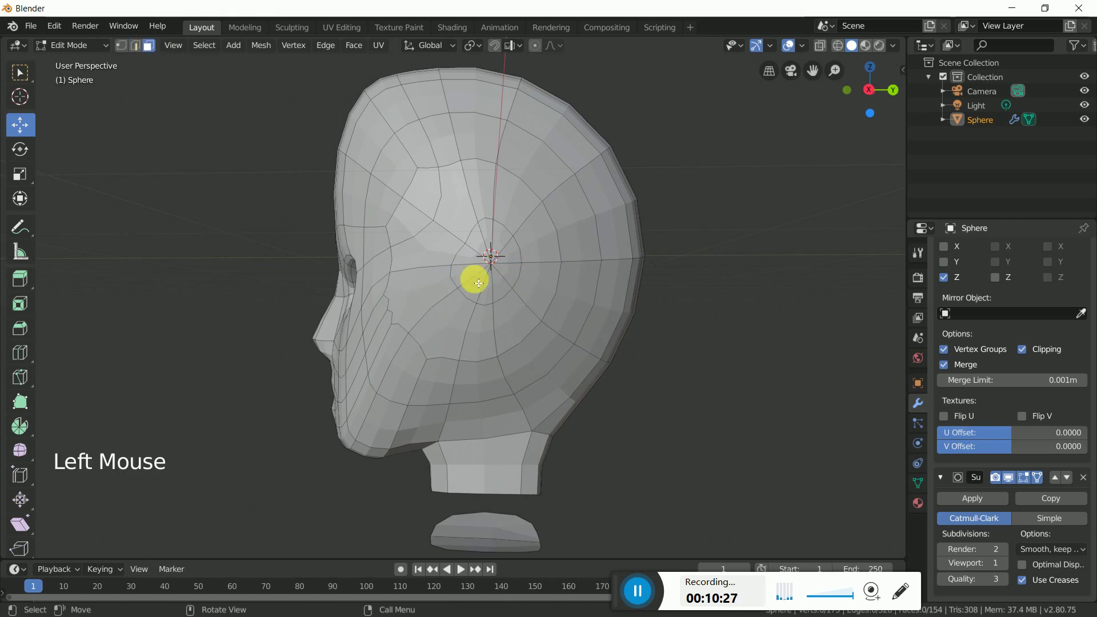
key(c)
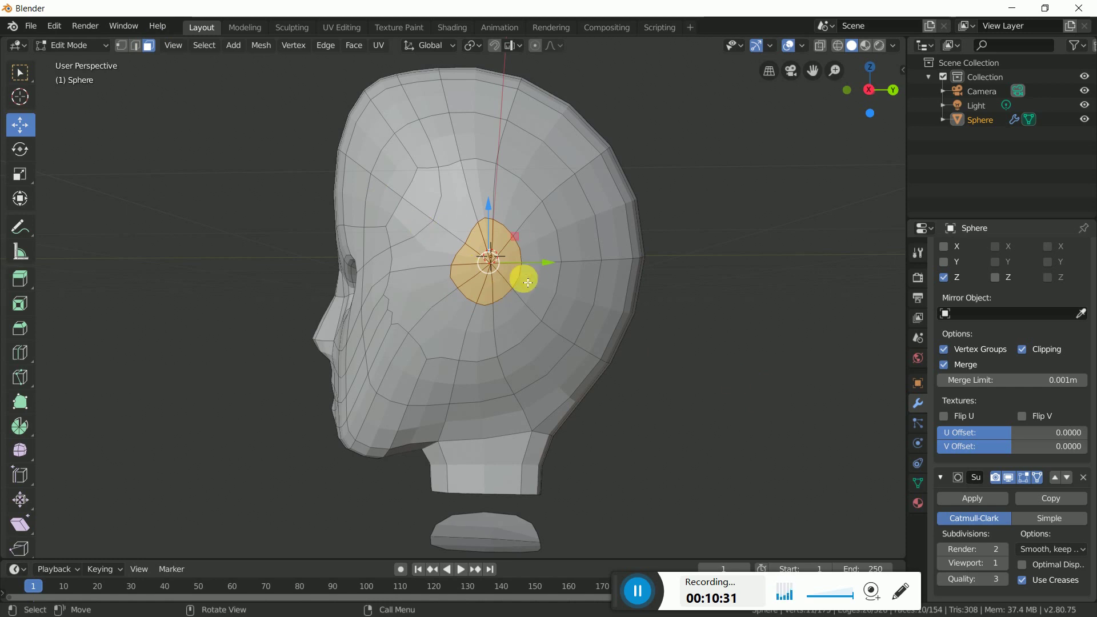
key(e)
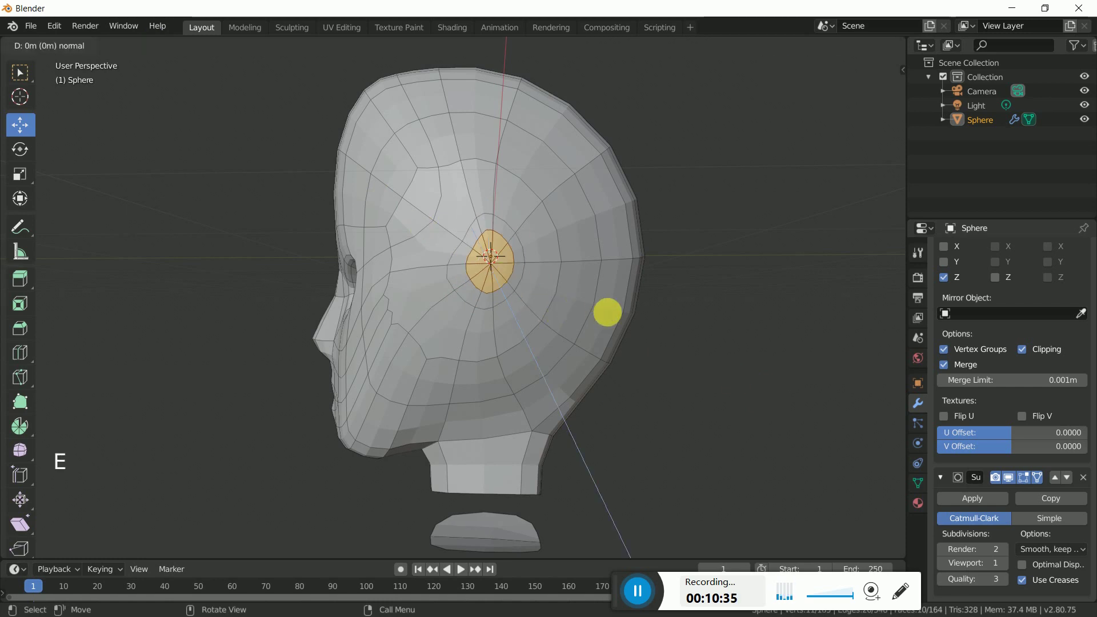
click(684, 345)
double_click(520, 279)
double_click(470, 262)
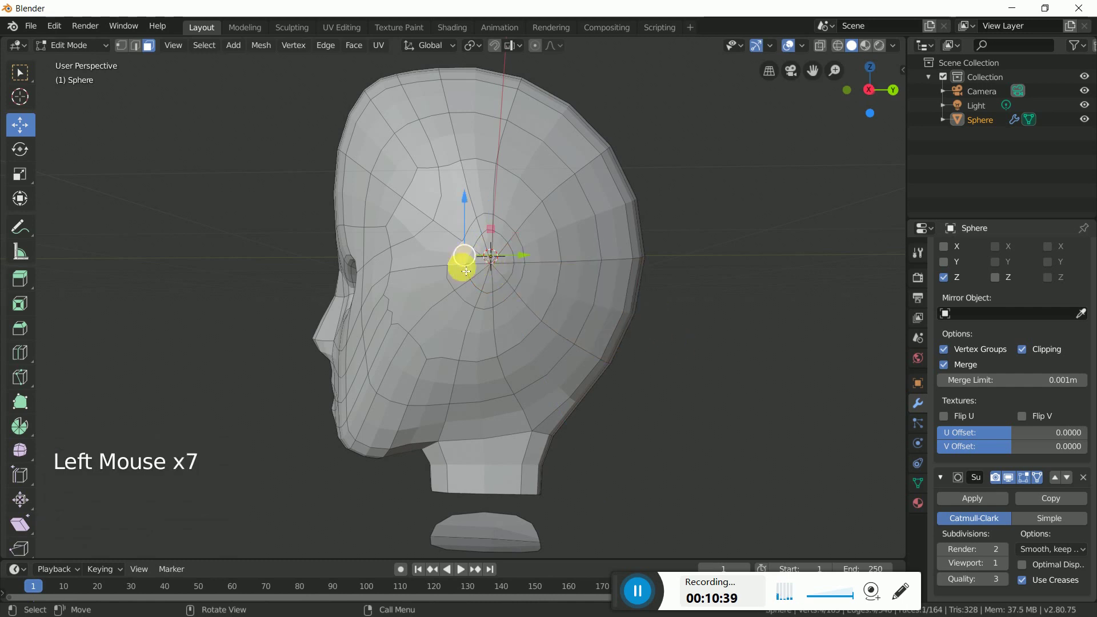
double_click(463, 284)
- Move the head-side vertex near eye level inward along the sideways axis
middle_click(480, 329)
click(682, 363)
click(127, 46)
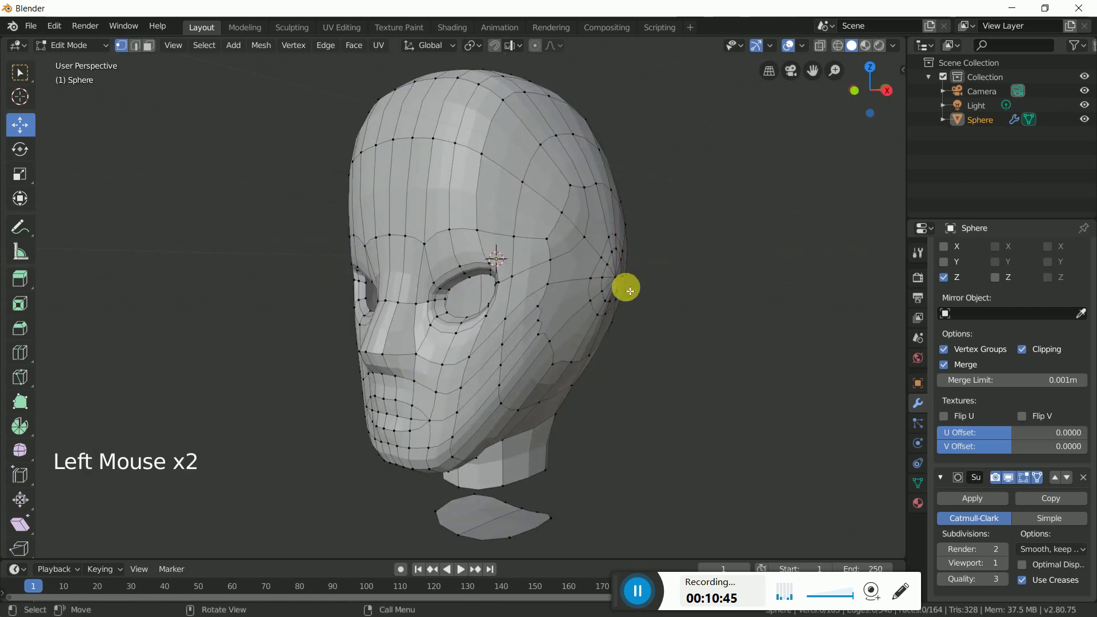
click(618, 280)
middle_click(551, 366)
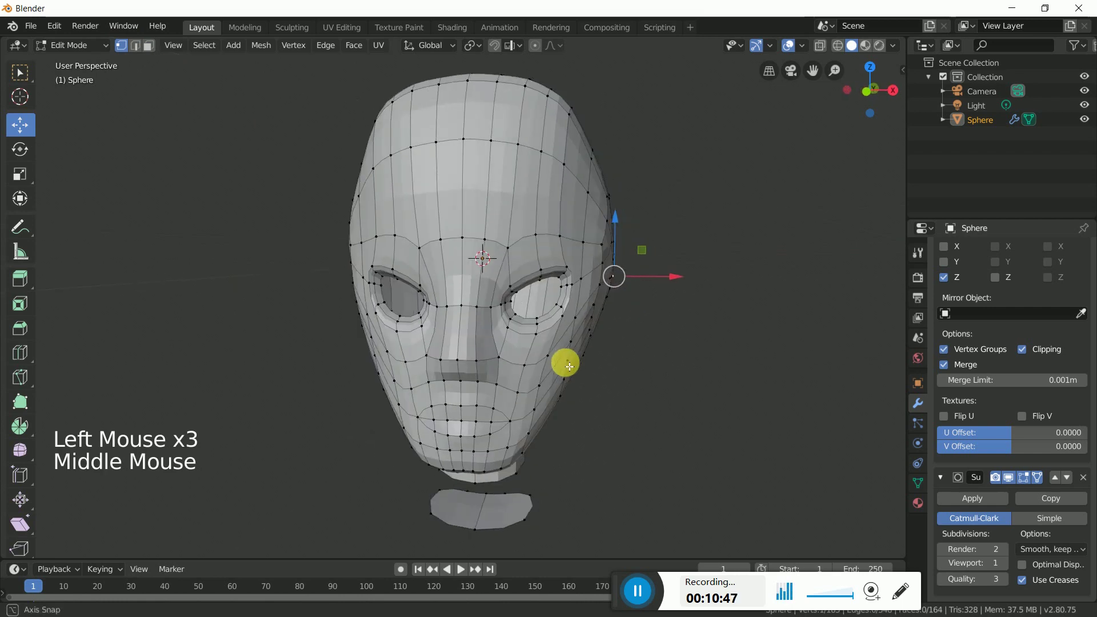
click(684, 285)
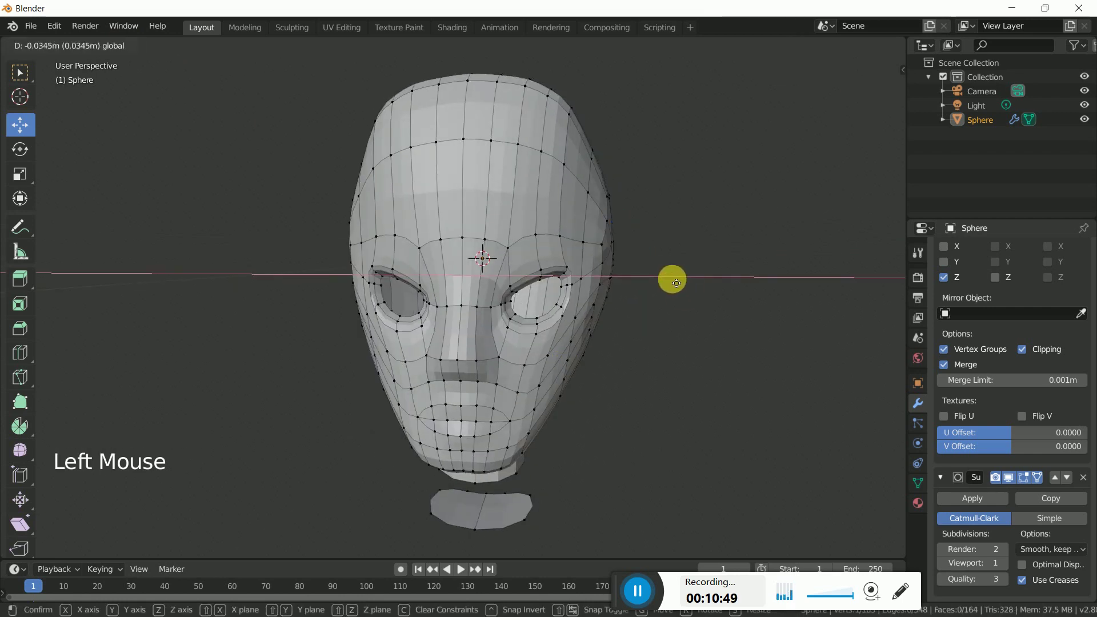
middle_click(702, 338)
click(716, 349)
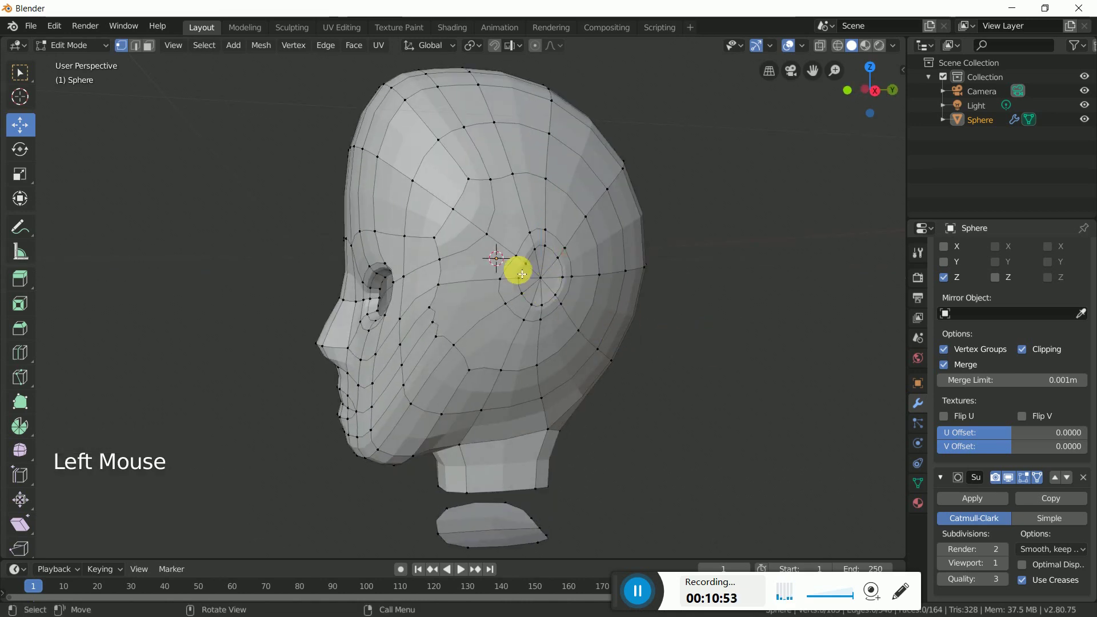
- Reselect the ring of faces around the ear loop on the side of the head
double_click(516, 289)
click(149, 47)
click(734, 354)
double_click(521, 273)
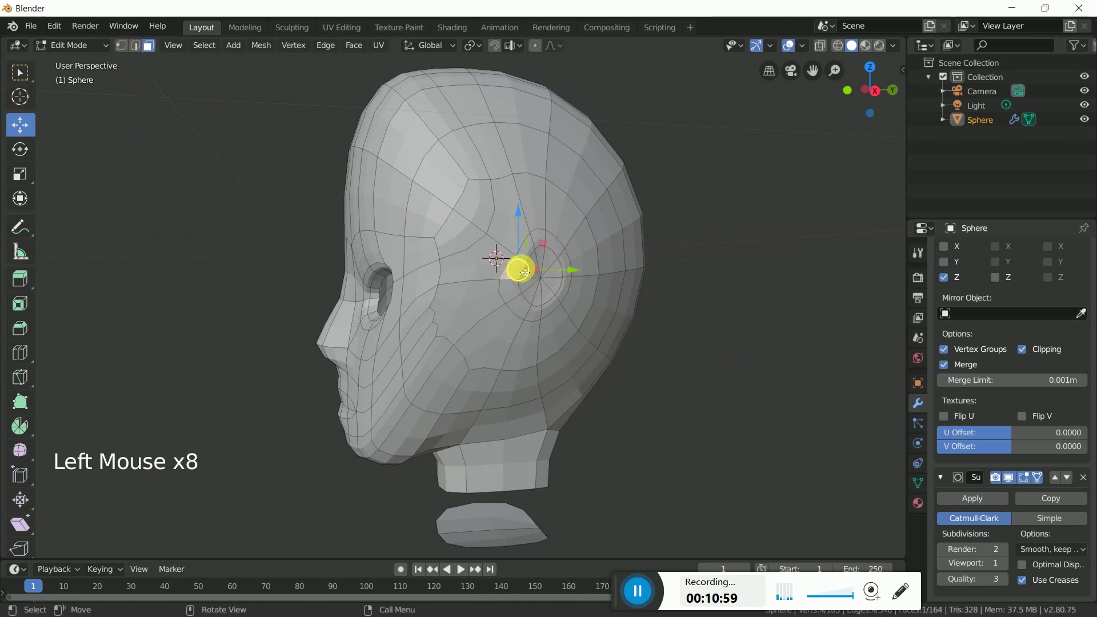
double_click(520, 301)
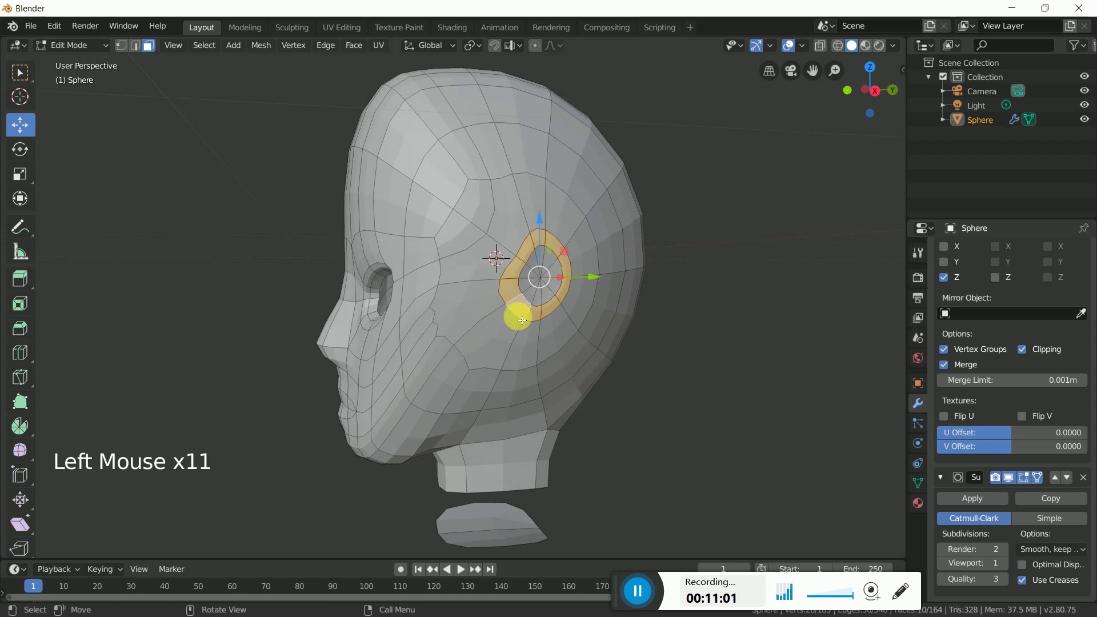
- Extrude the ear face ring sideways out of the head and widen the new rim
middle_click(619, 369)
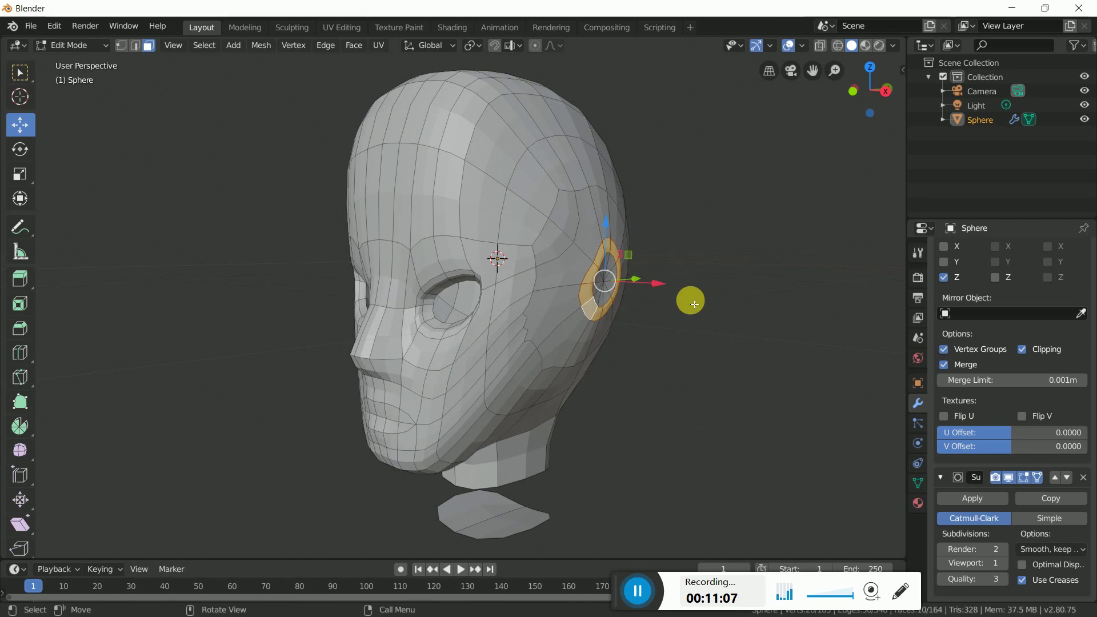
key(e)
click(664, 288)
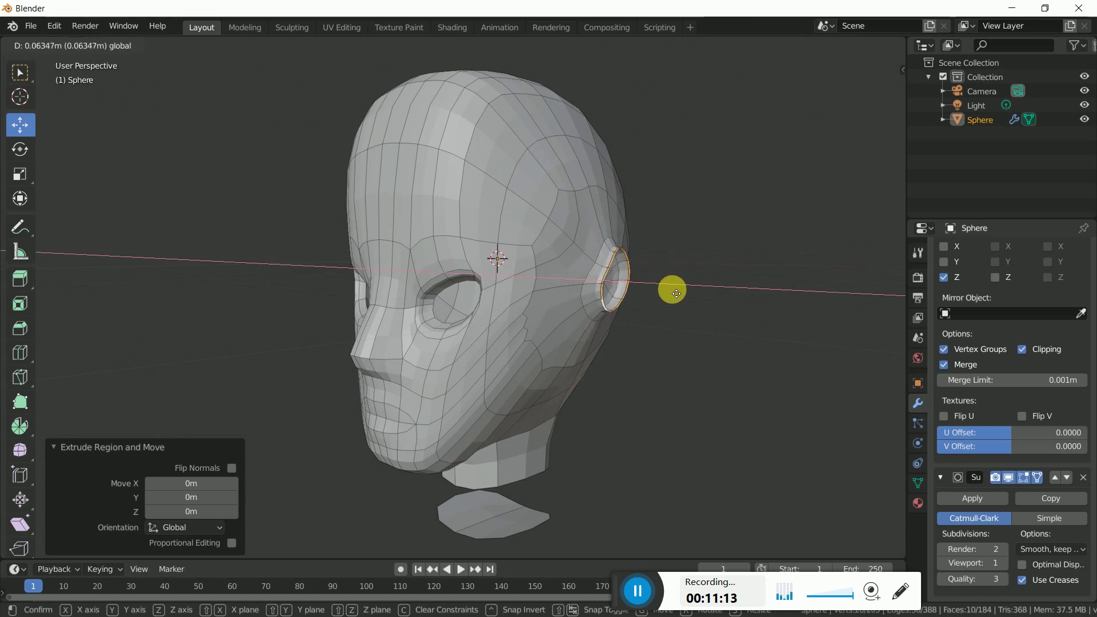
middle_click(705, 345)
key(s)
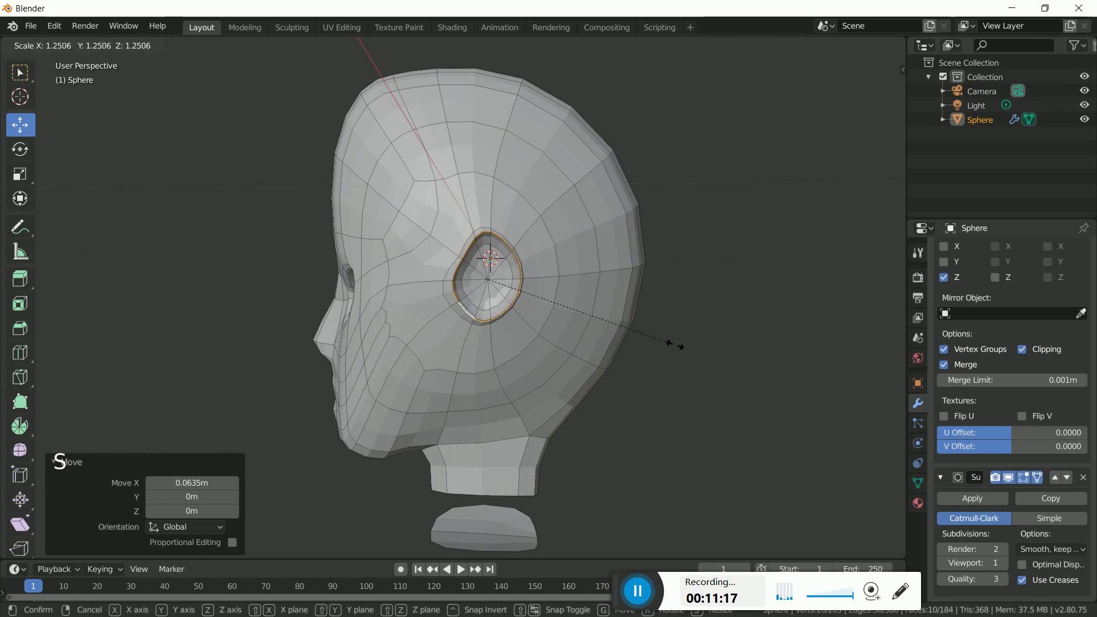
middle_click(566, 367)
scroll(down, 3)
middle_click(764, 396)
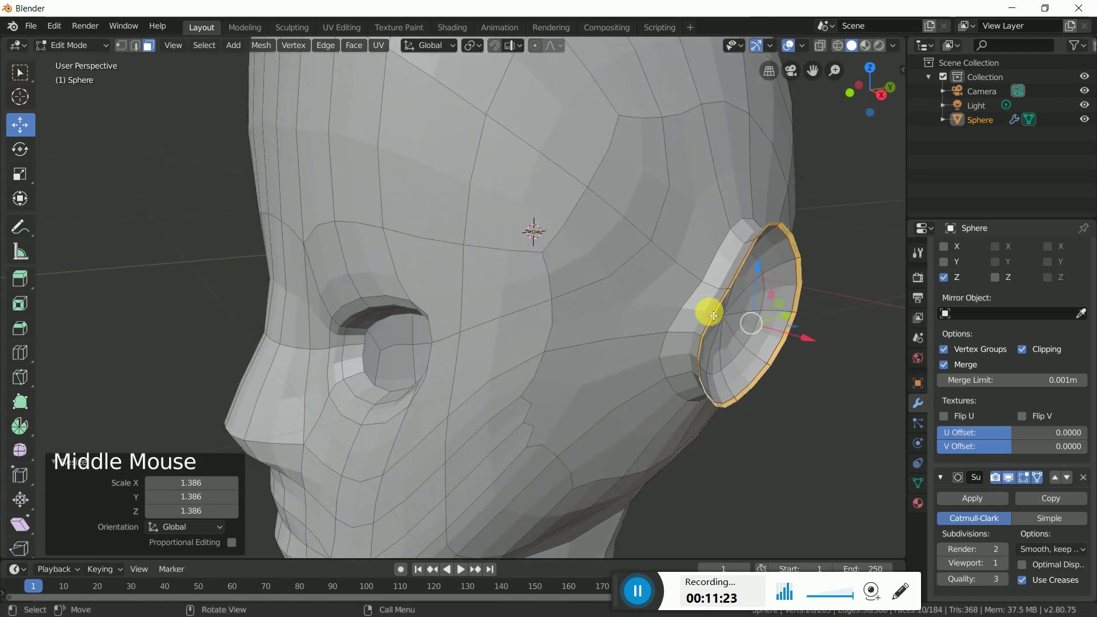
- Select the ear's inner edge loop and scale it up to enlarge the hollow
double_click(714, 313)
double_click(732, 276)
double_click(693, 349)
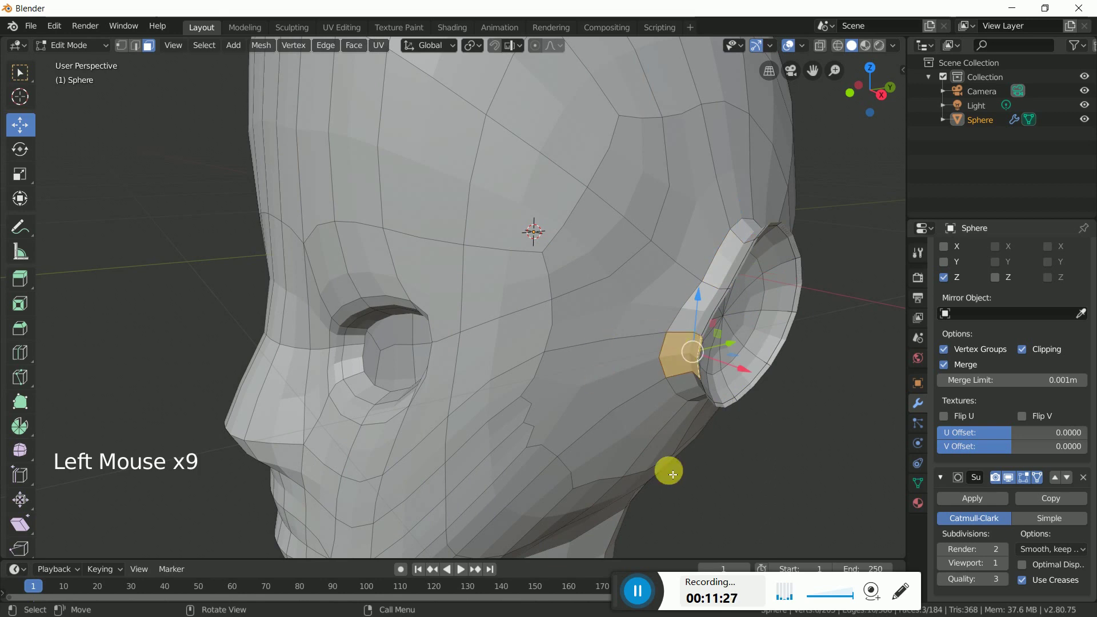
click(148, 54)
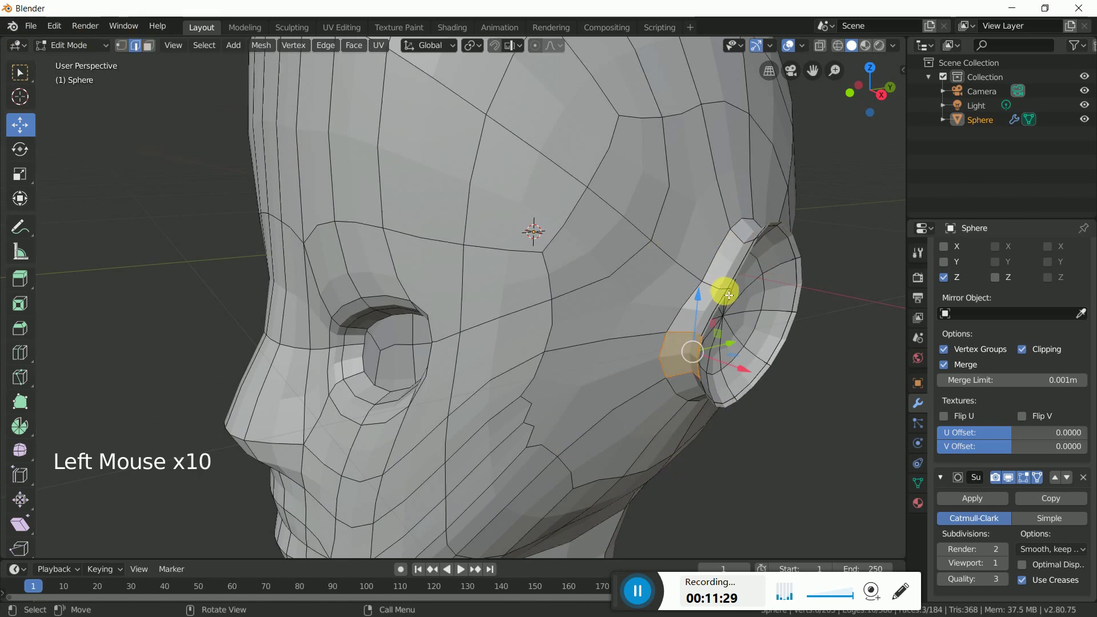
double_click(727, 298)
middle_click(782, 373)
key(s)
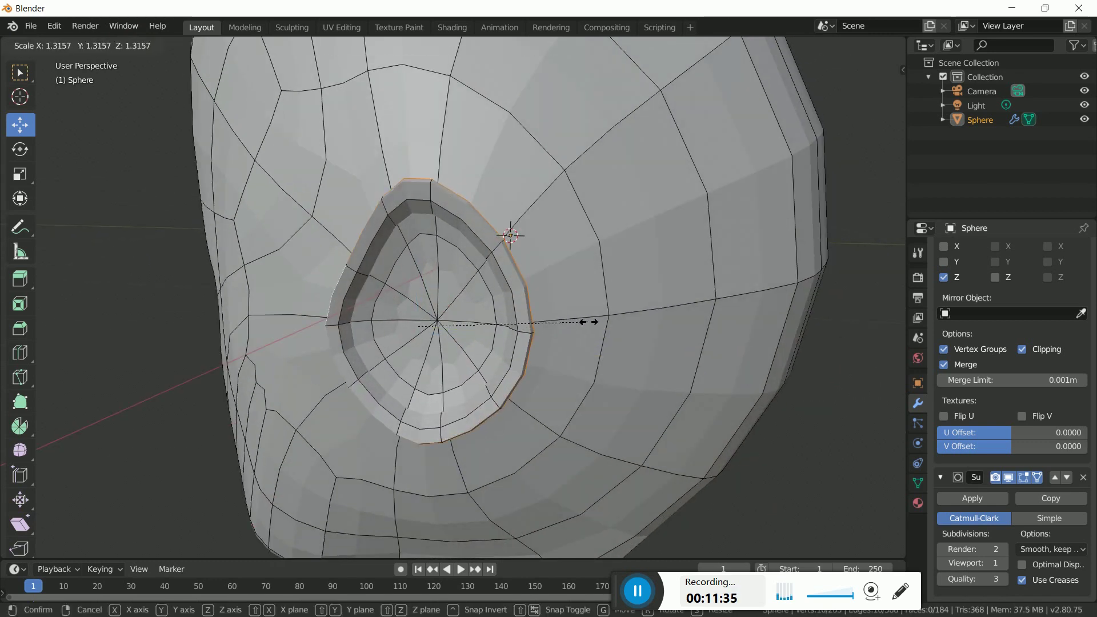